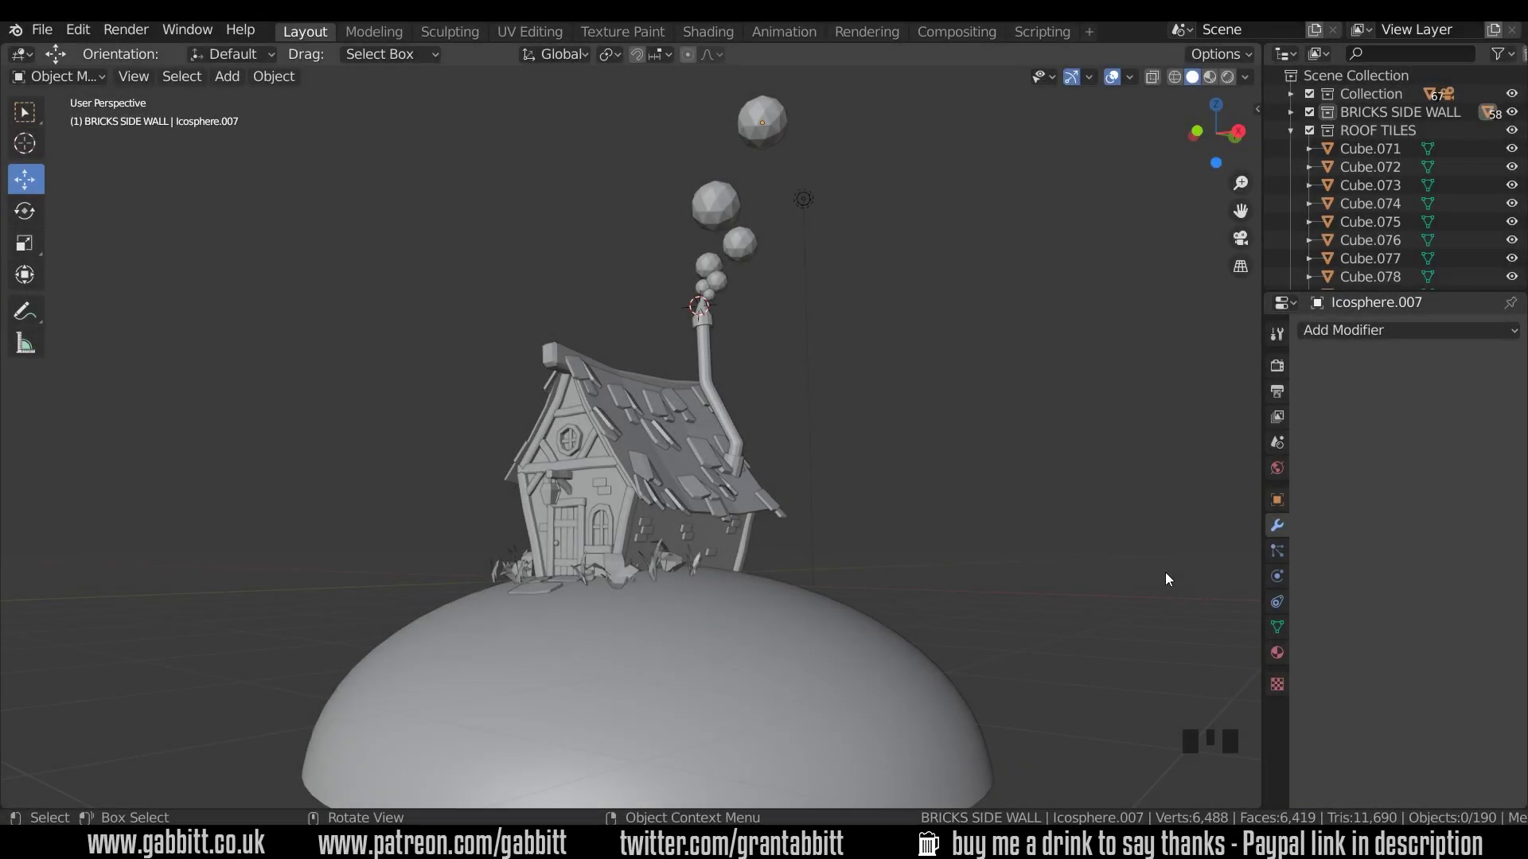
Switch to the Shading workspace so the house shows with preview lighting beside the shader editor
click(1171, 577)
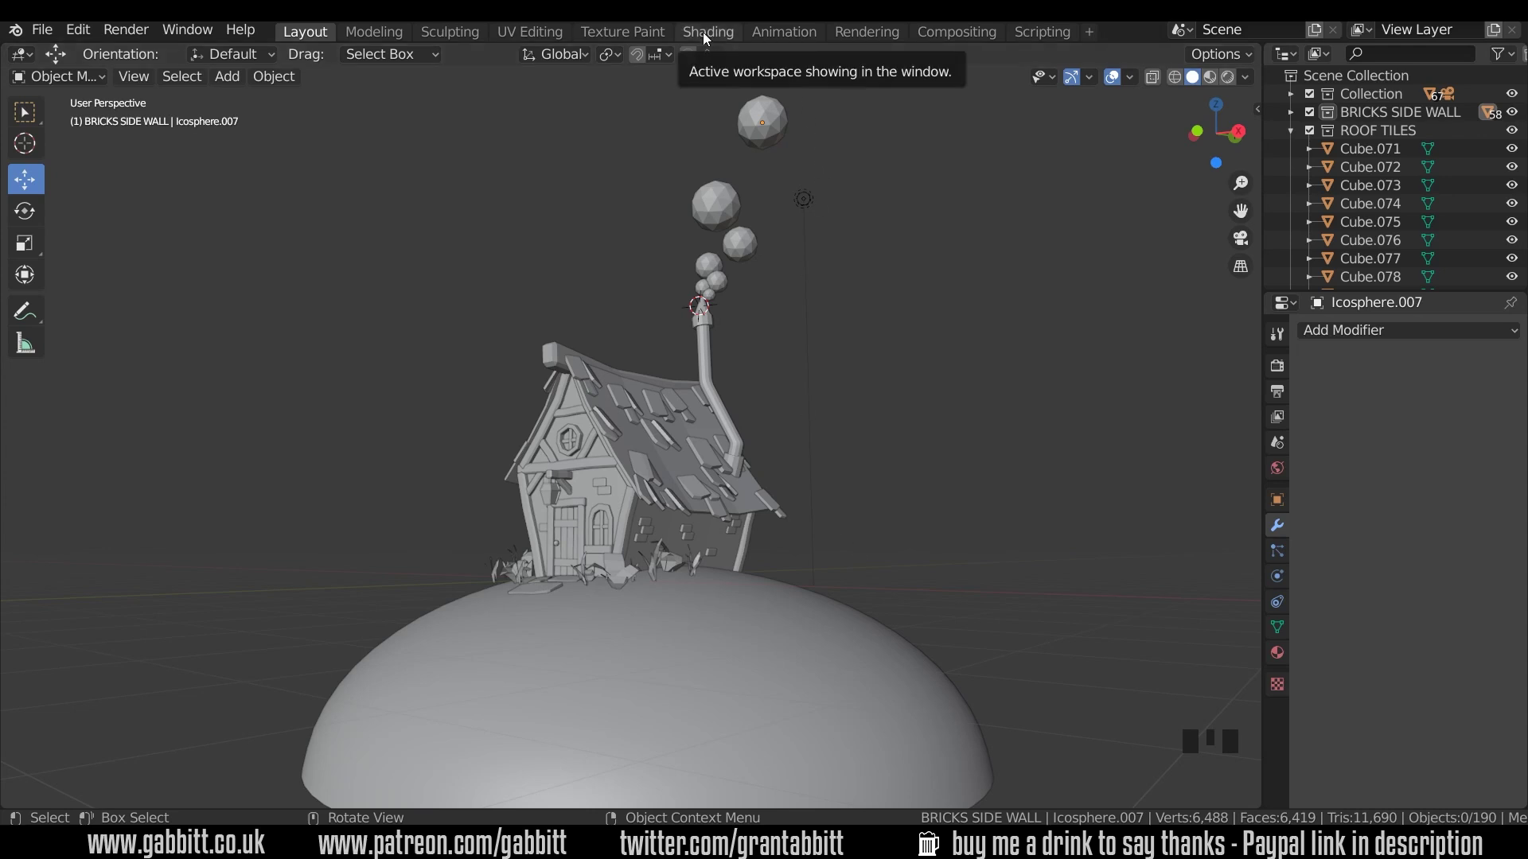
click(711, 41)
drag(1055, 190, 1183, 138)
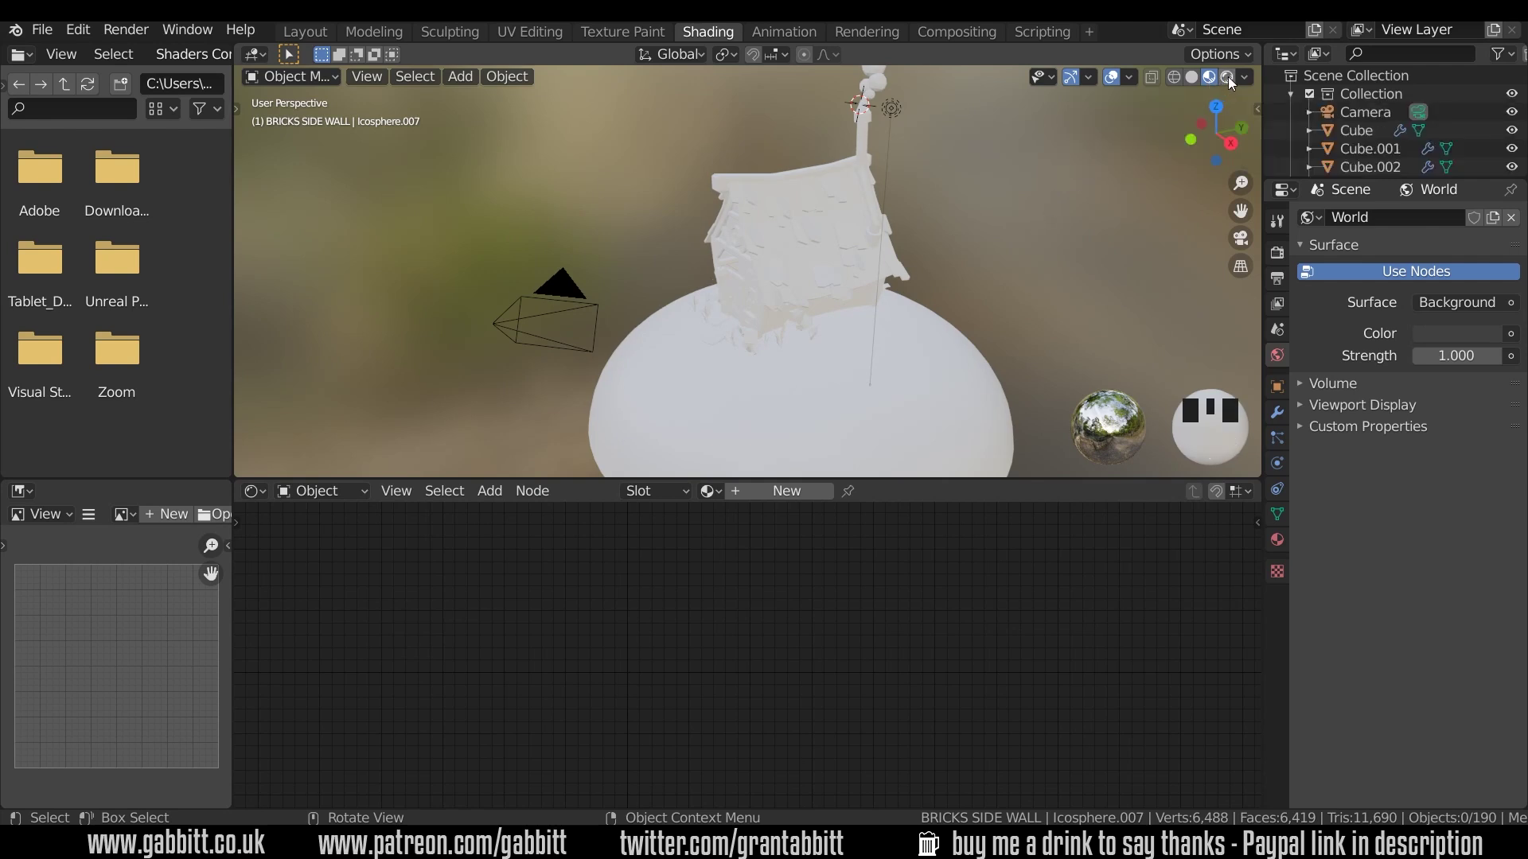
click(1233, 84)
drag(911, 202, 845, 315)
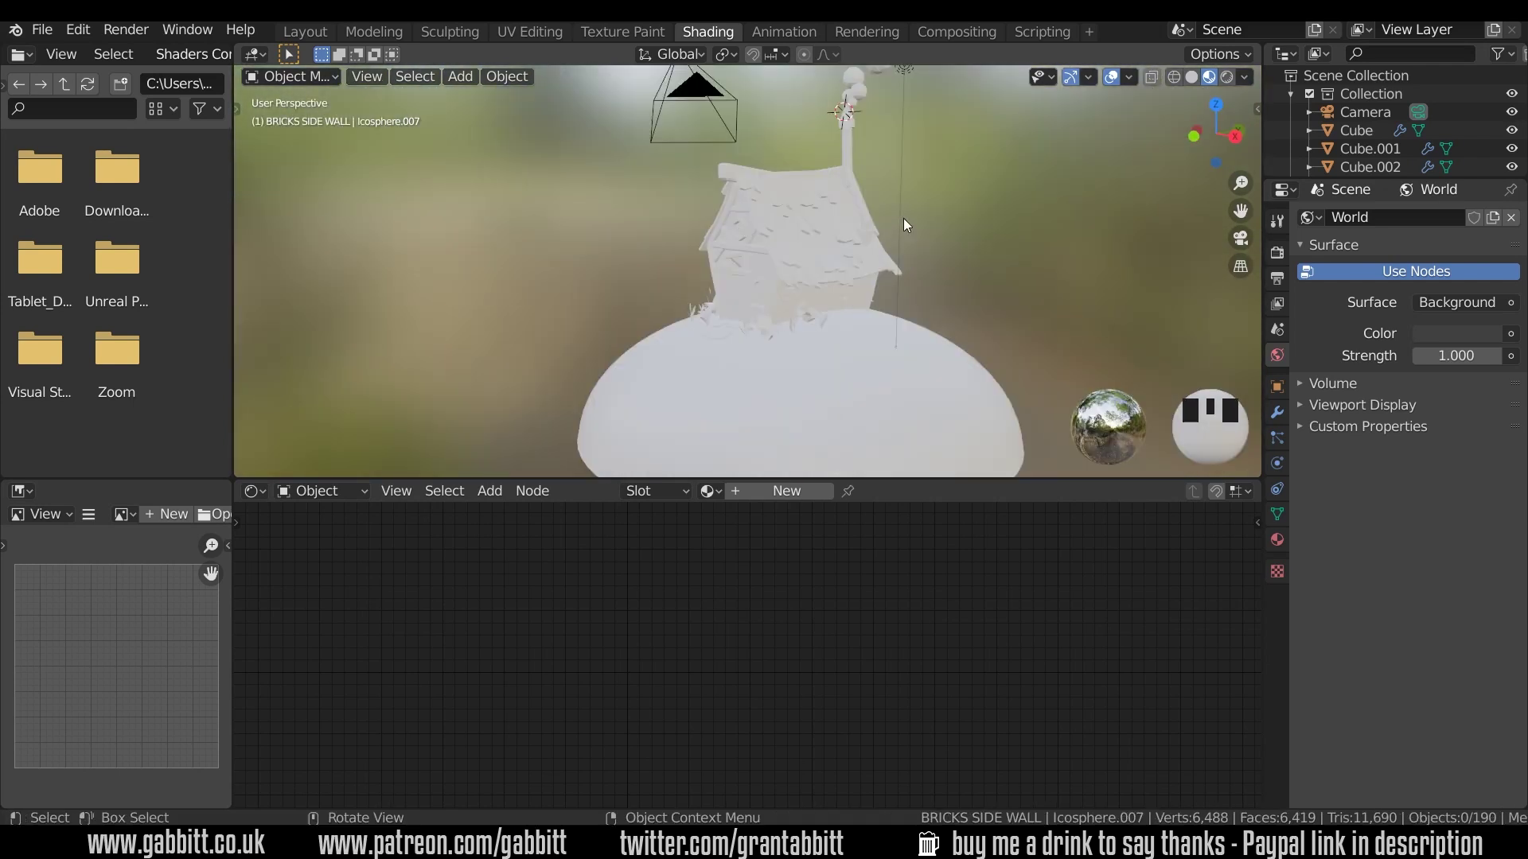
drag(953, 156, 919, 125)
click(919, 125)
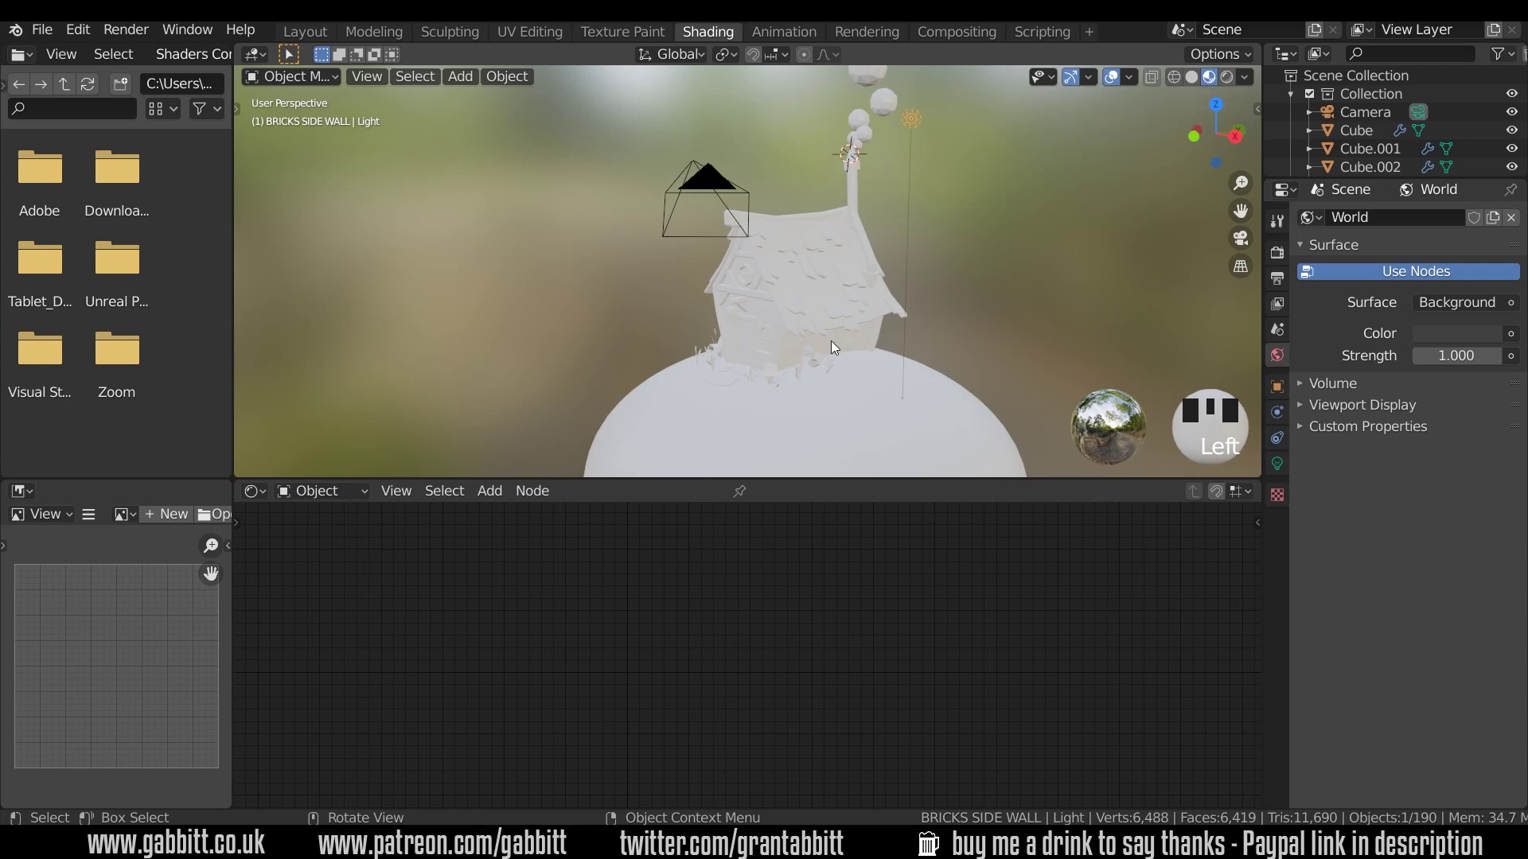
Give the hill a new 'green' material with a muted olive-green base colour
click(869, 403)
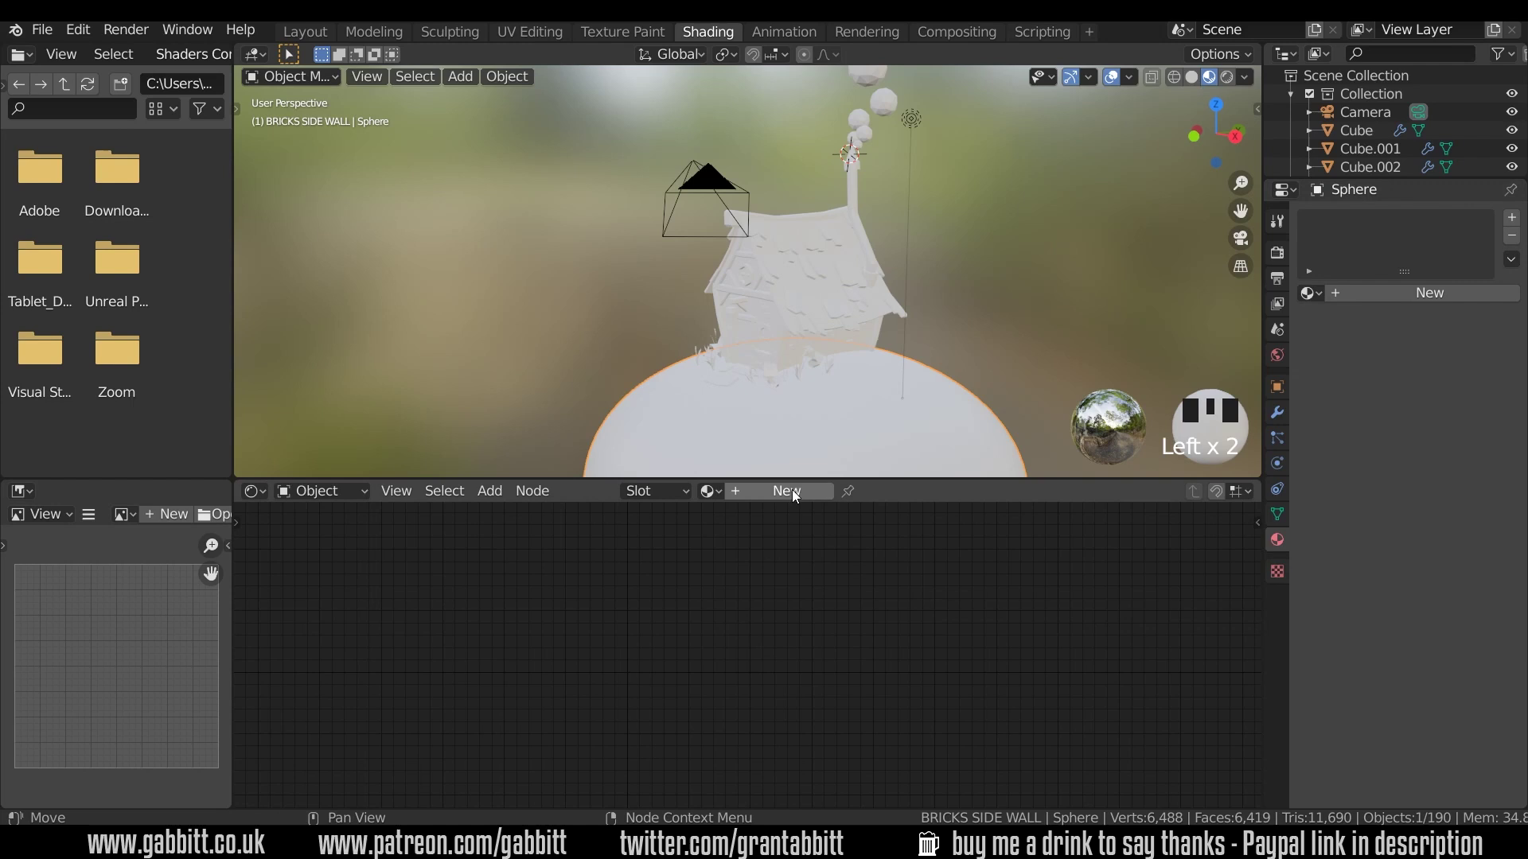
drag(798, 494, 839, 584)
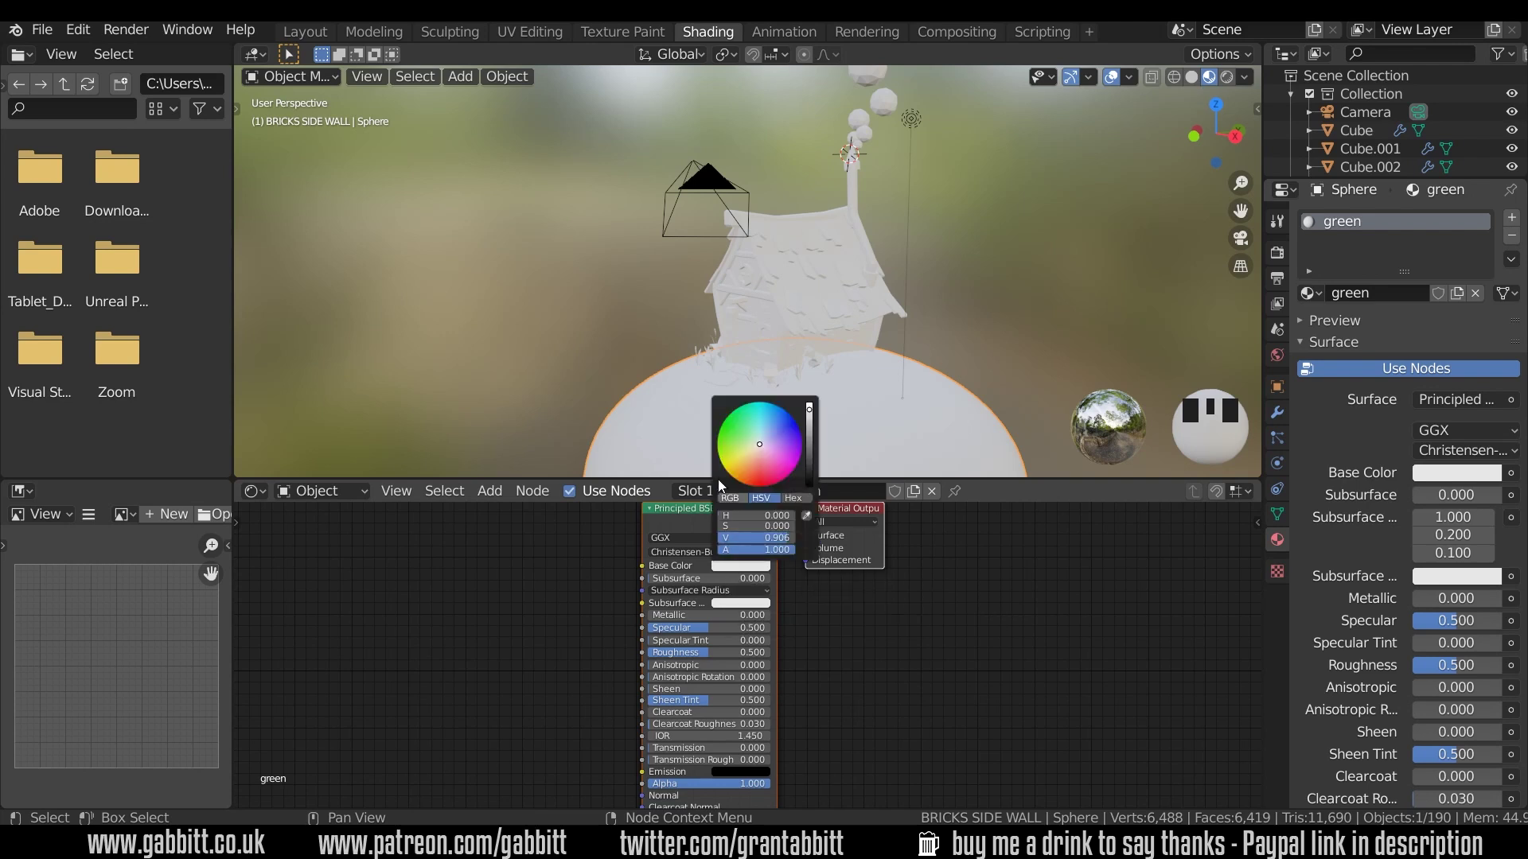
click(756, 461)
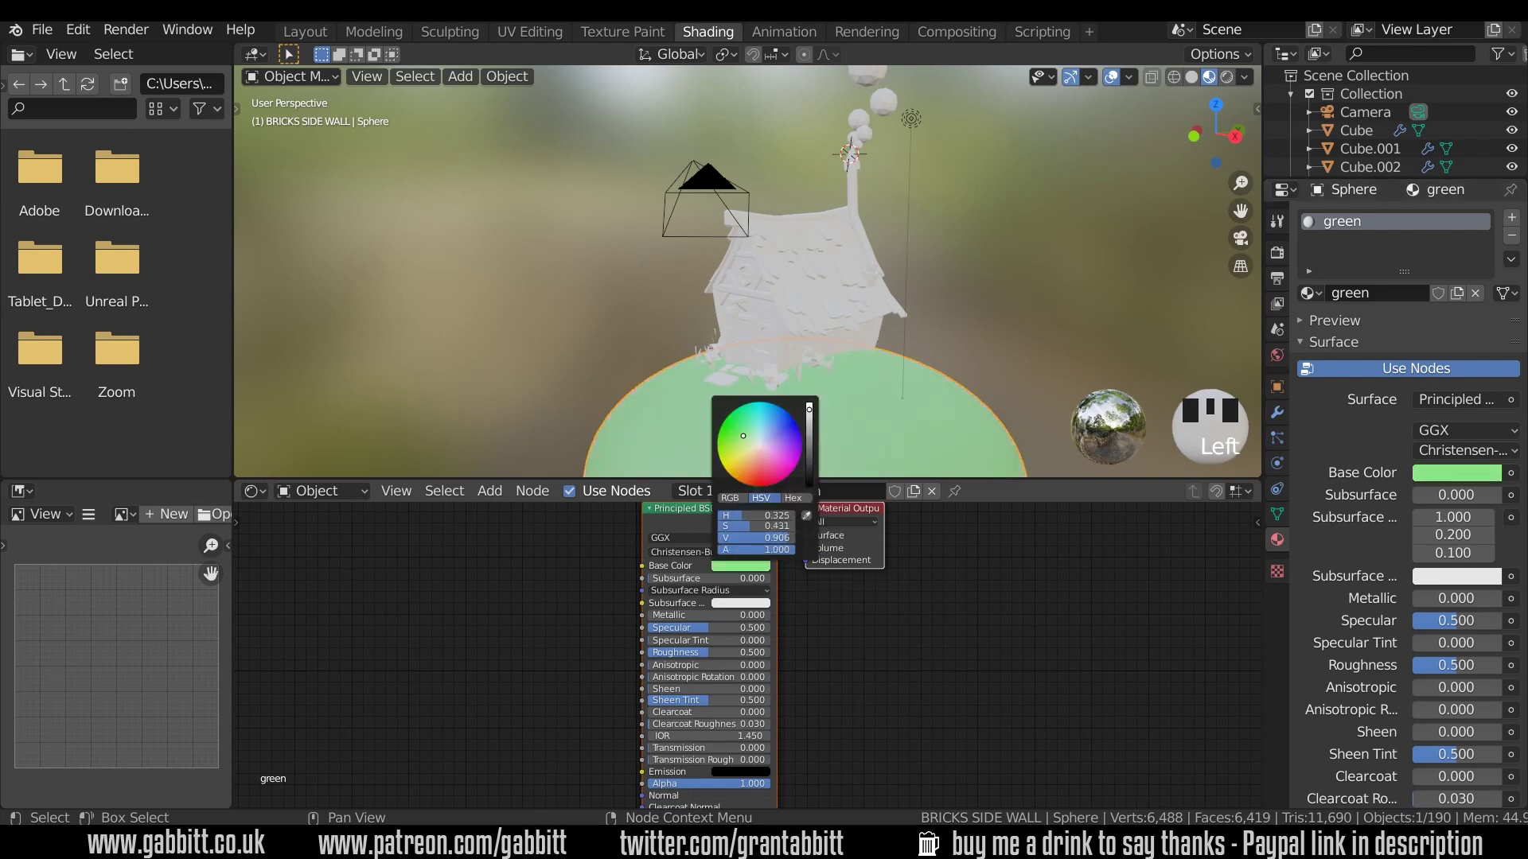
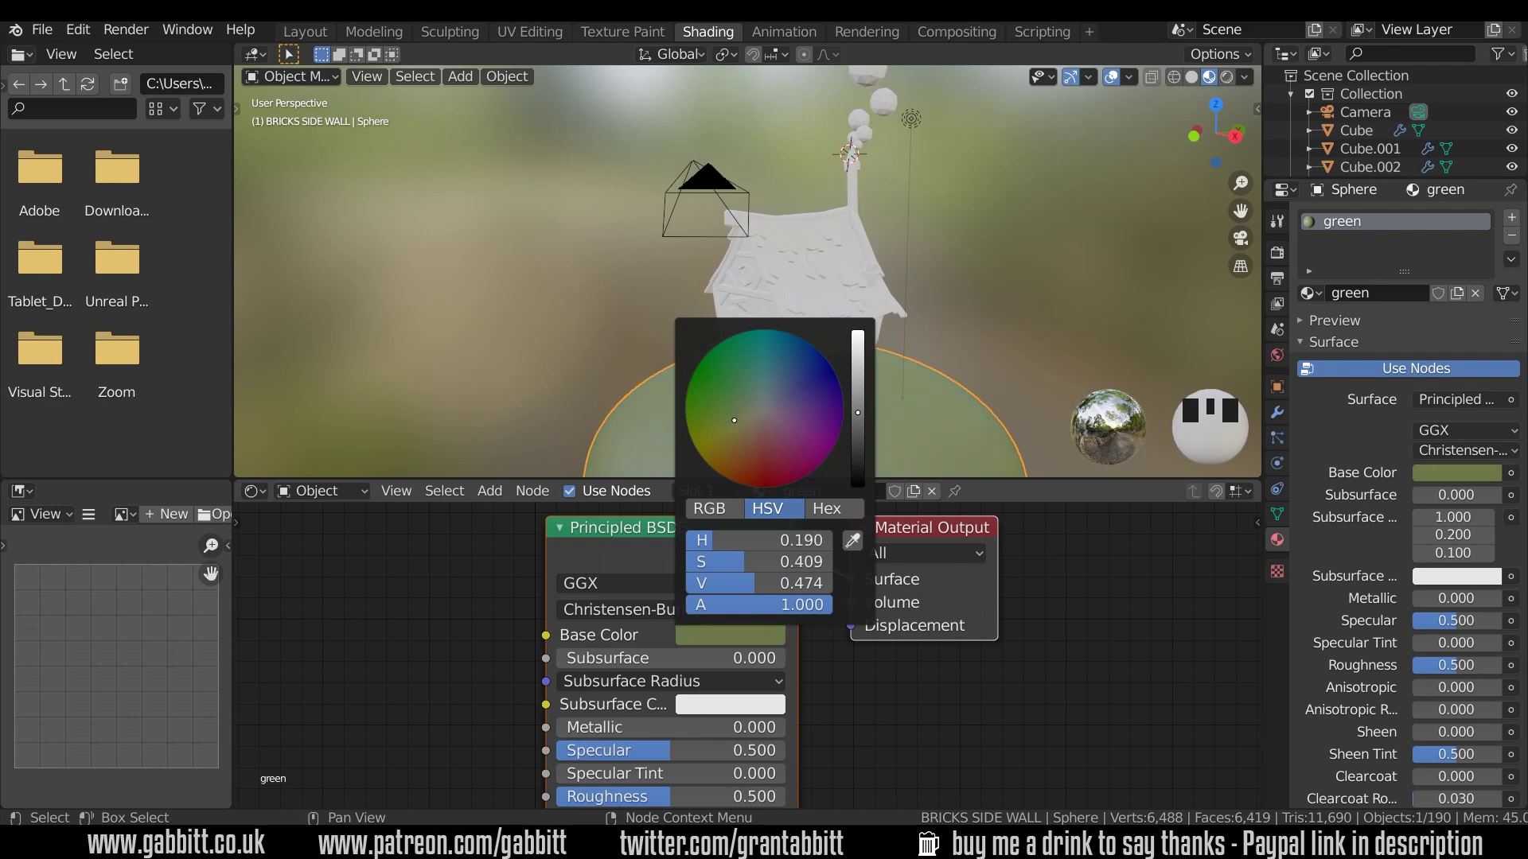
drag(974, 379, 813, 333)
Select the leafy plant by the door and create a new material for it
click(813, 333)
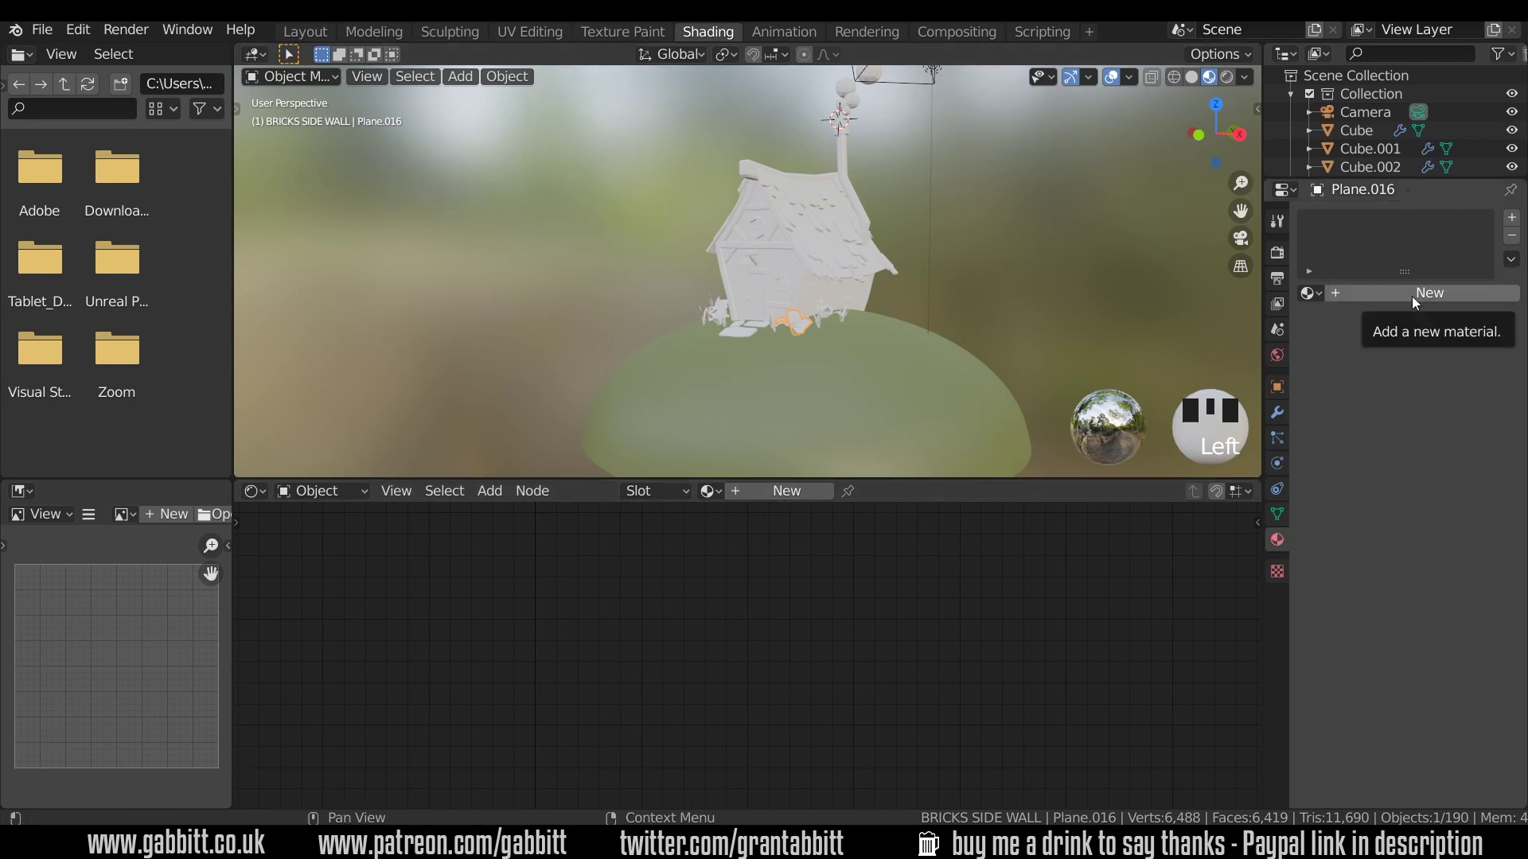
drag(1416, 304, 853, 484)
drag(884, 370, 687, 376)
scroll(up, 3)
drag(682, 363, 721, 355)
scroll(up, 3)
drag(716, 354, 777, 382)
click(776, 382)
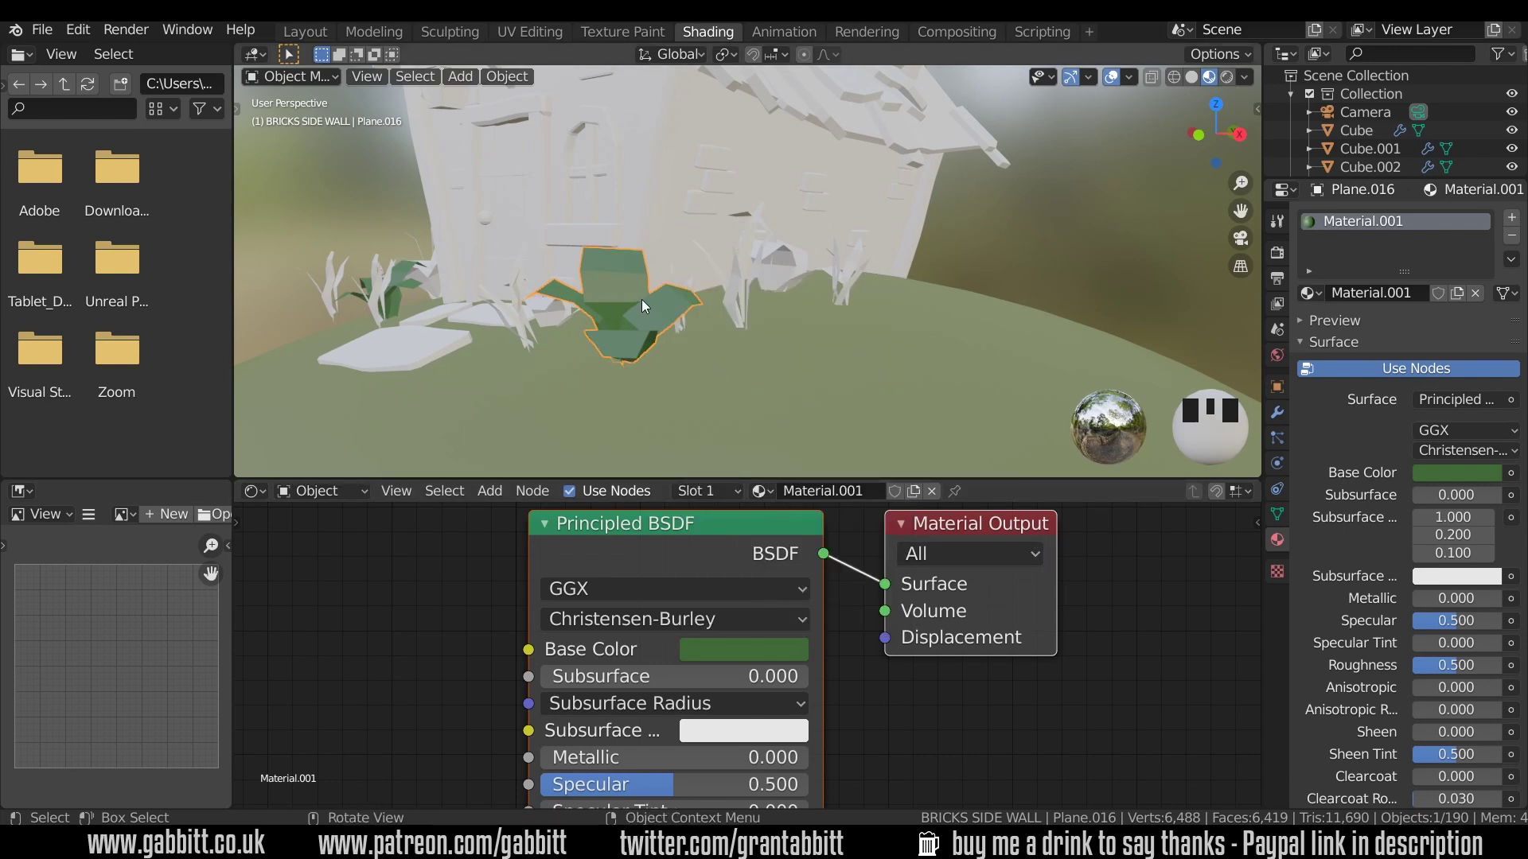
Make the plant material dark green with Roughness 1.0, named 'green dark'
drag(635, 301, 838, 322)
scroll(down, 3)
scroll(down, 3)
drag(823, 337, 934, 833)
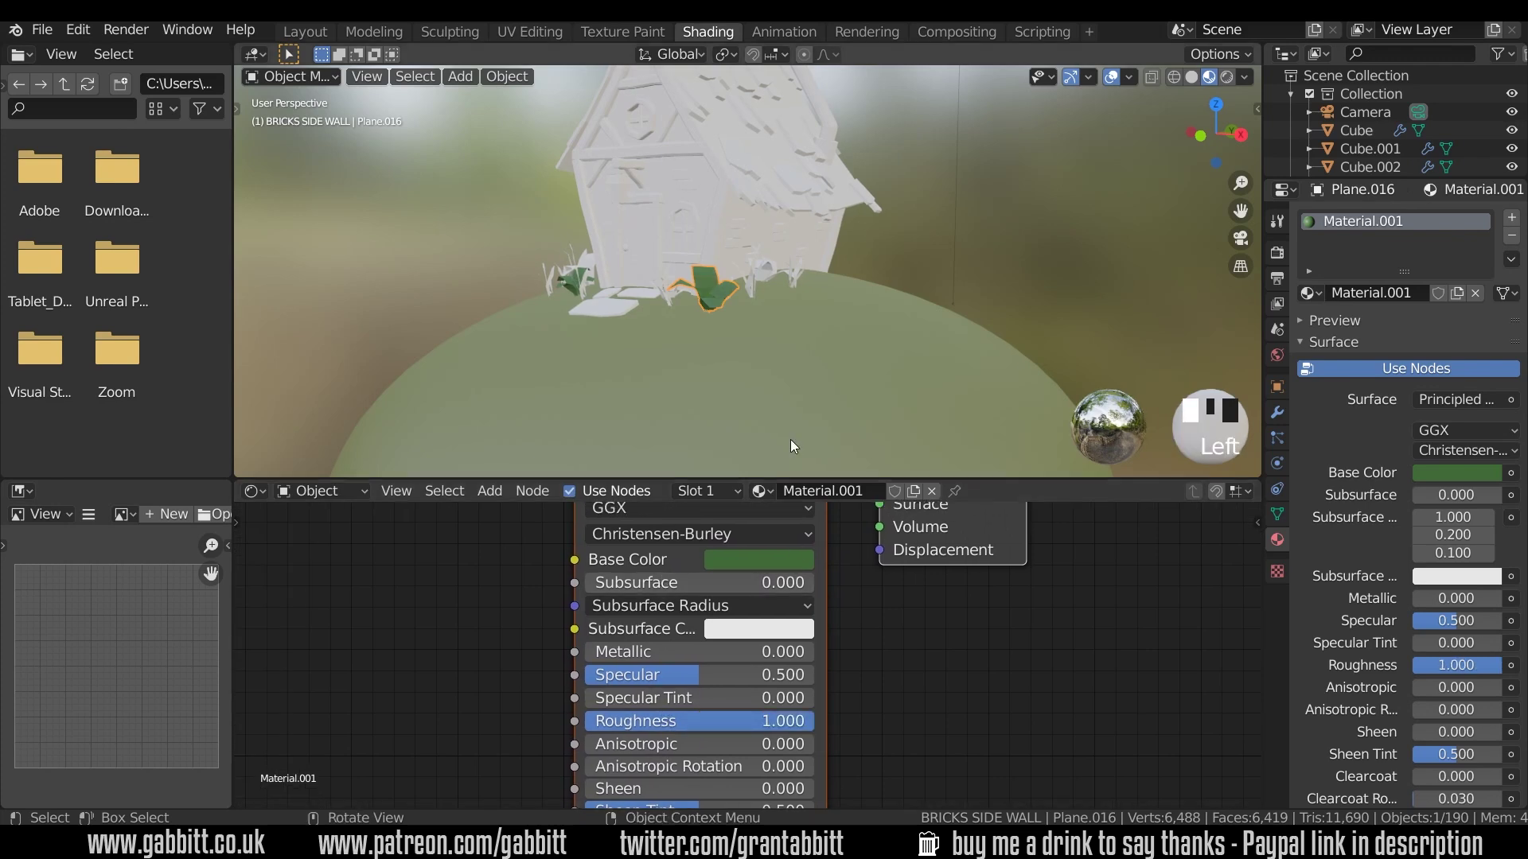
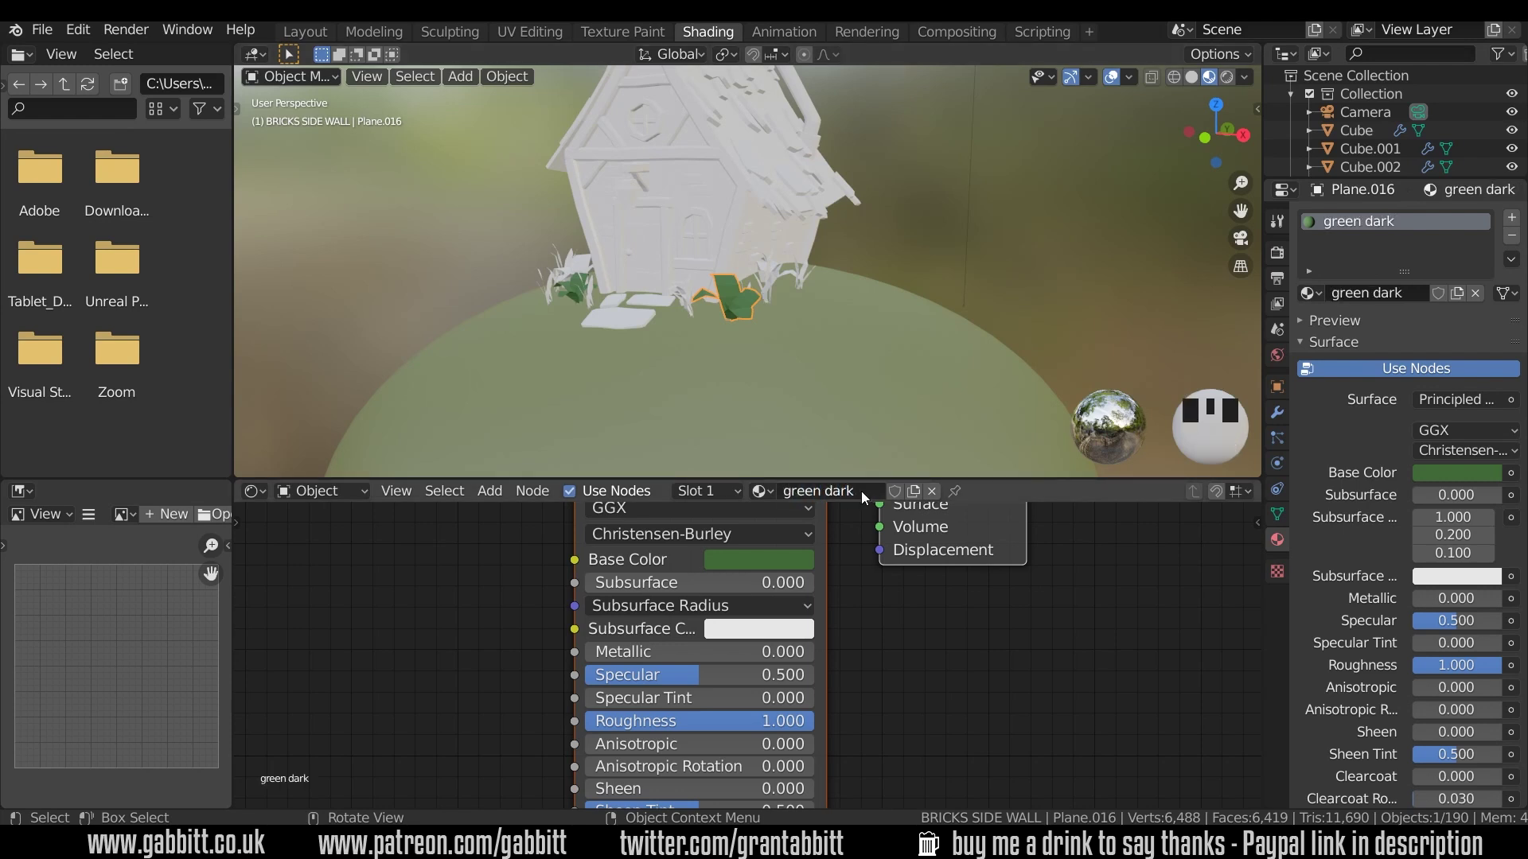
Assign the green dark material to another plant around the house
drag(684, 332, 654, 317)
click(655, 317)
click(846, 309)
drag(648, 326, 683, 307)
click(683, 307)
click(741, 334)
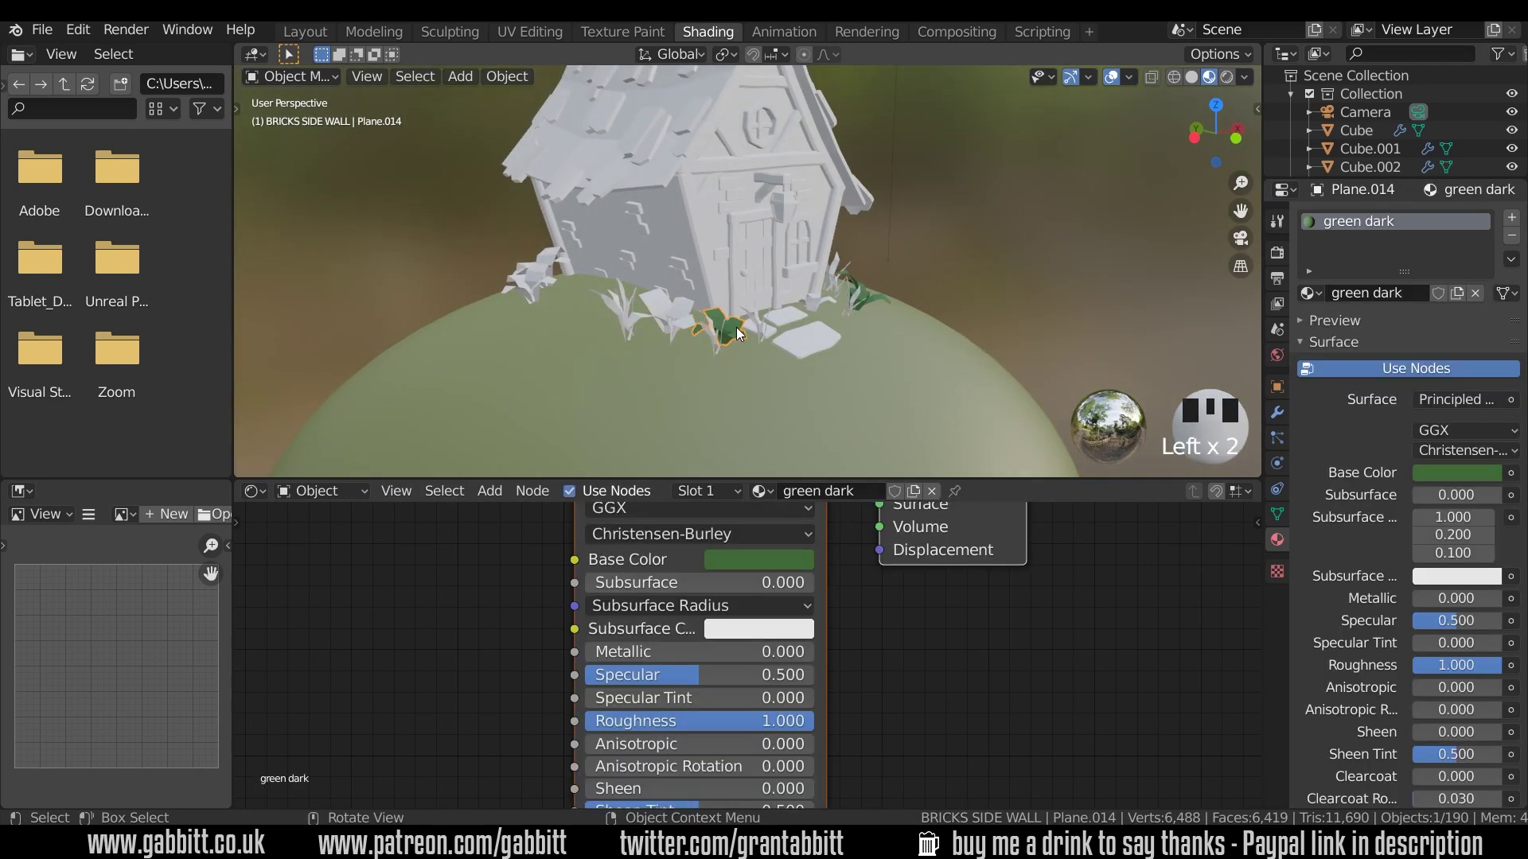
Select the remaining uncoloured plants with the green dark plant as the active object
click(687, 305)
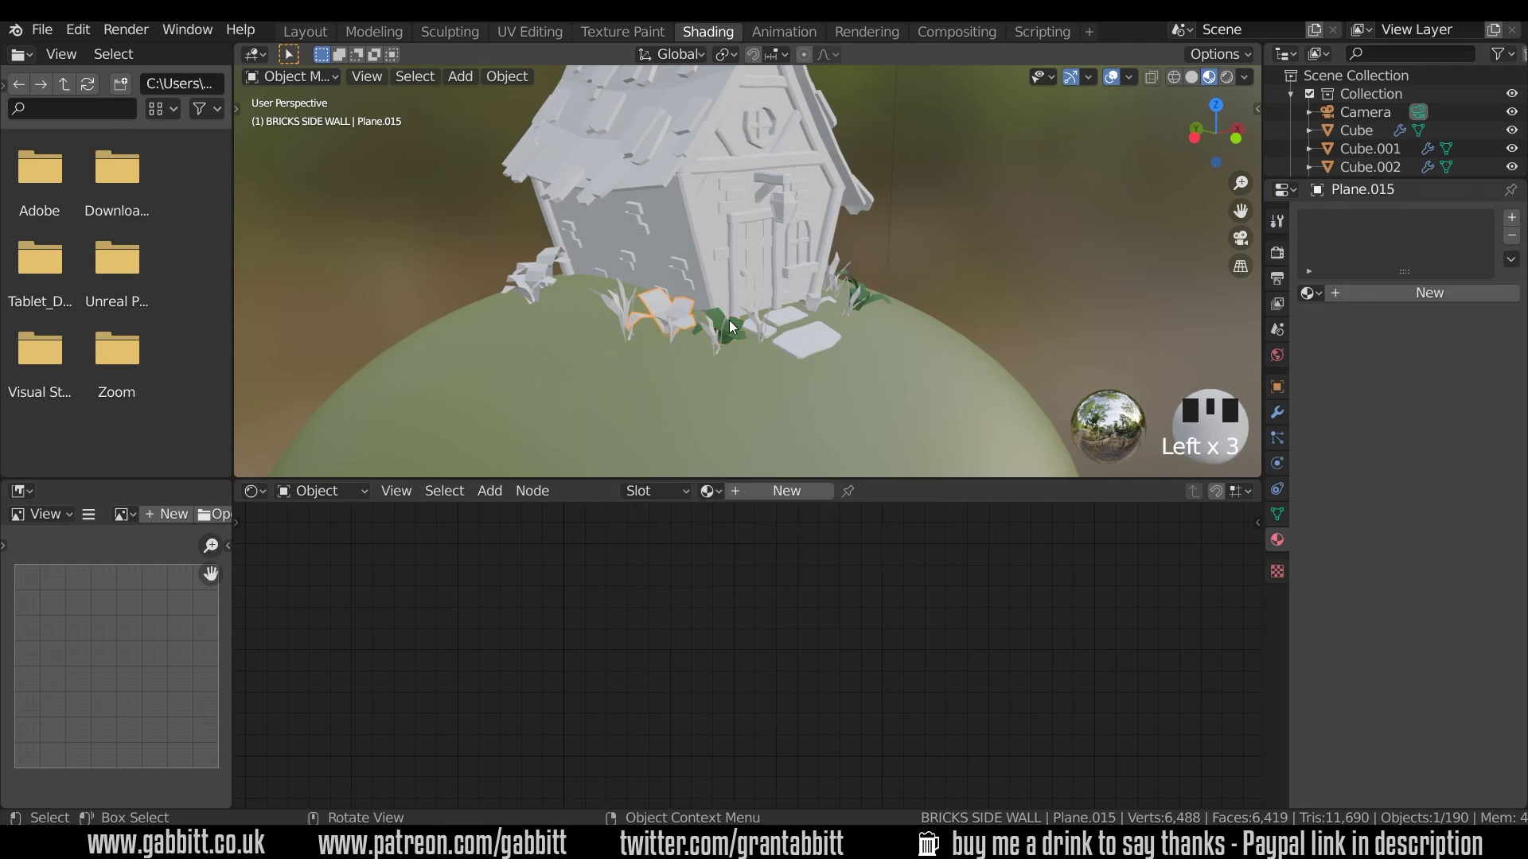
drag(736, 339, 702, 348)
click(554, 260)
click(538, 279)
middle_click(920, 294)
click(760, 285)
drag(758, 317, 732, 324)
click(732, 324)
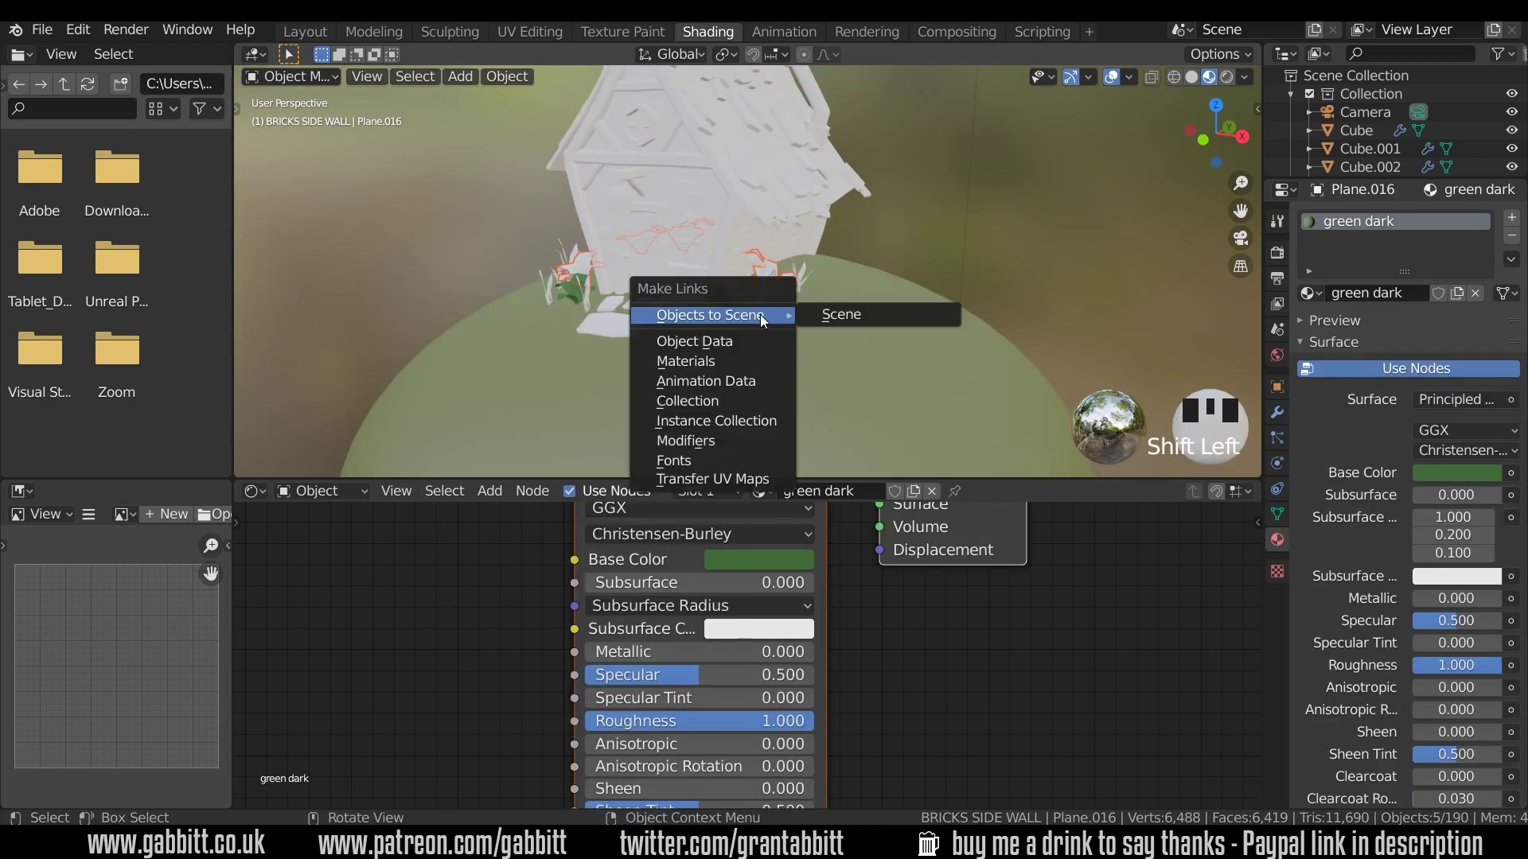
Link the green dark material to all selected plants via Ctrl+L Materials
key(ctrl+l)
drag(741, 355, 796, 354)
click(796, 354)
click(792, 389)
click(724, 363)
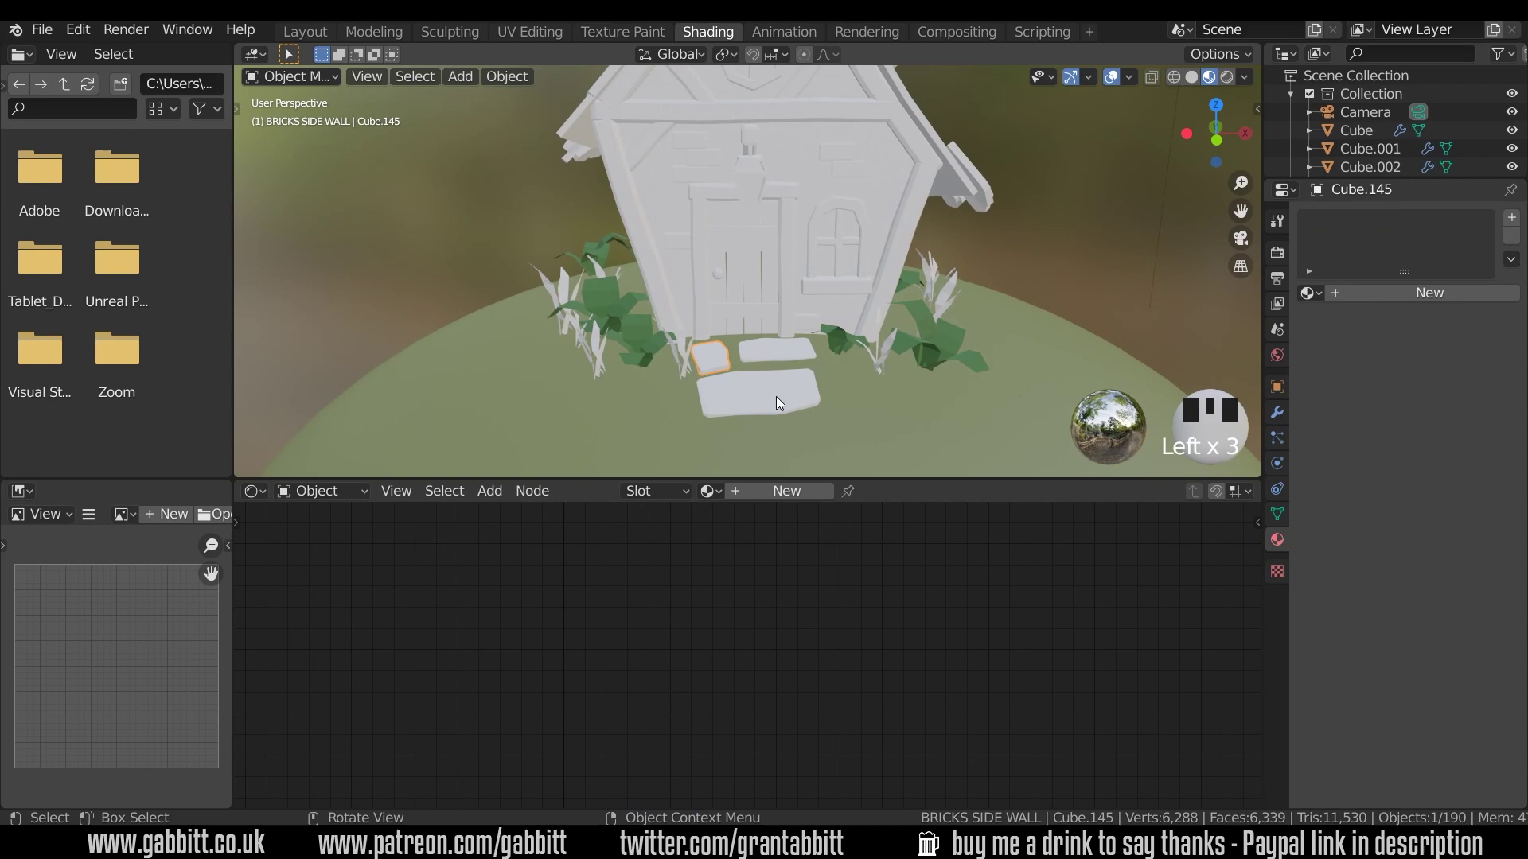
Give the large front stepping stone a new pale grey-blue 'grey blue' material
click(780, 402)
drag(808, 497, 831, 515)
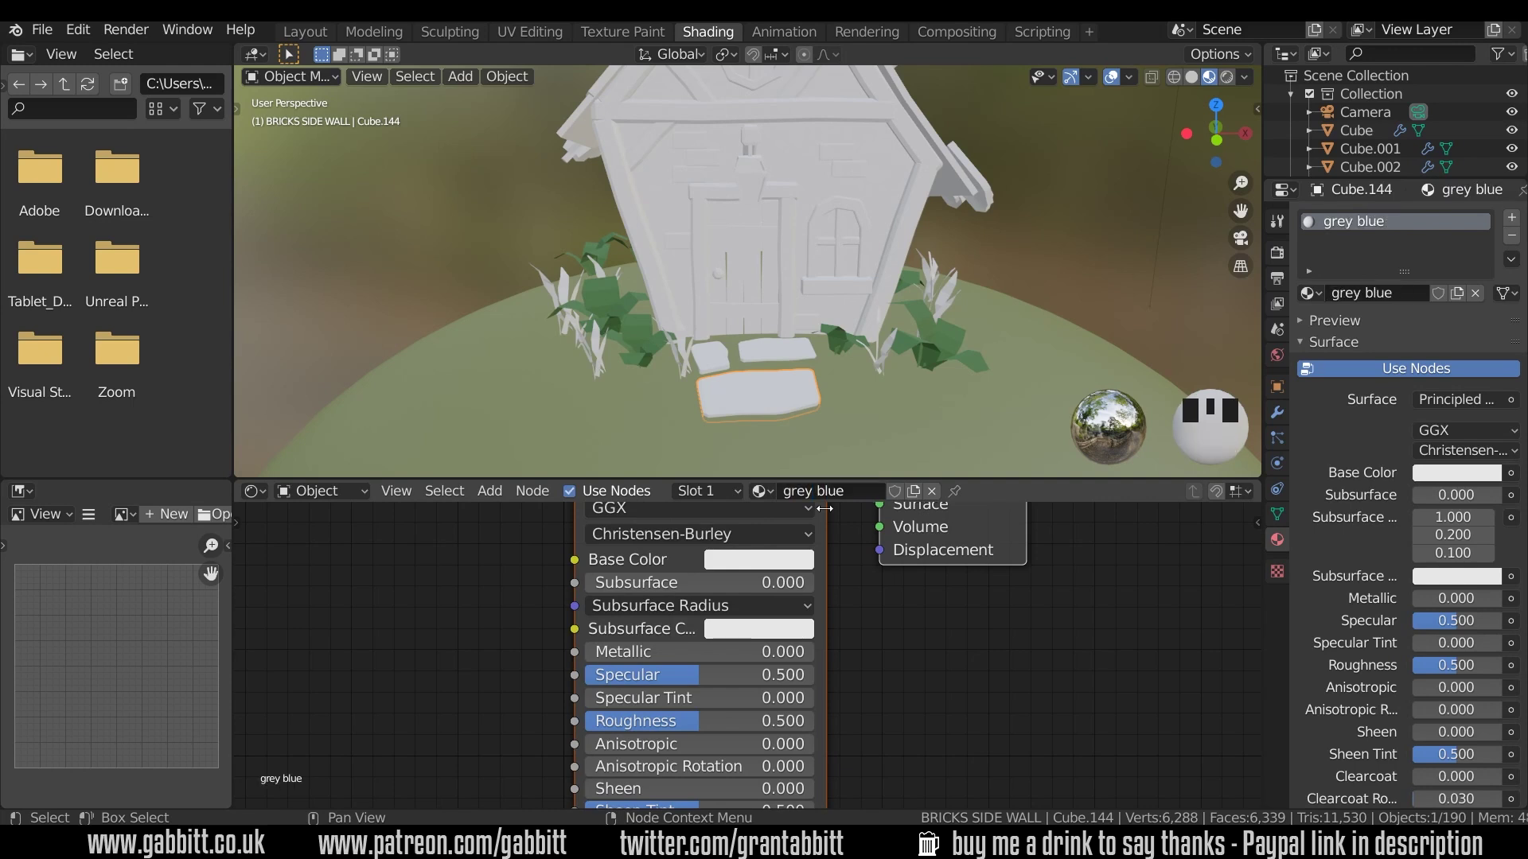
click(763, 500)
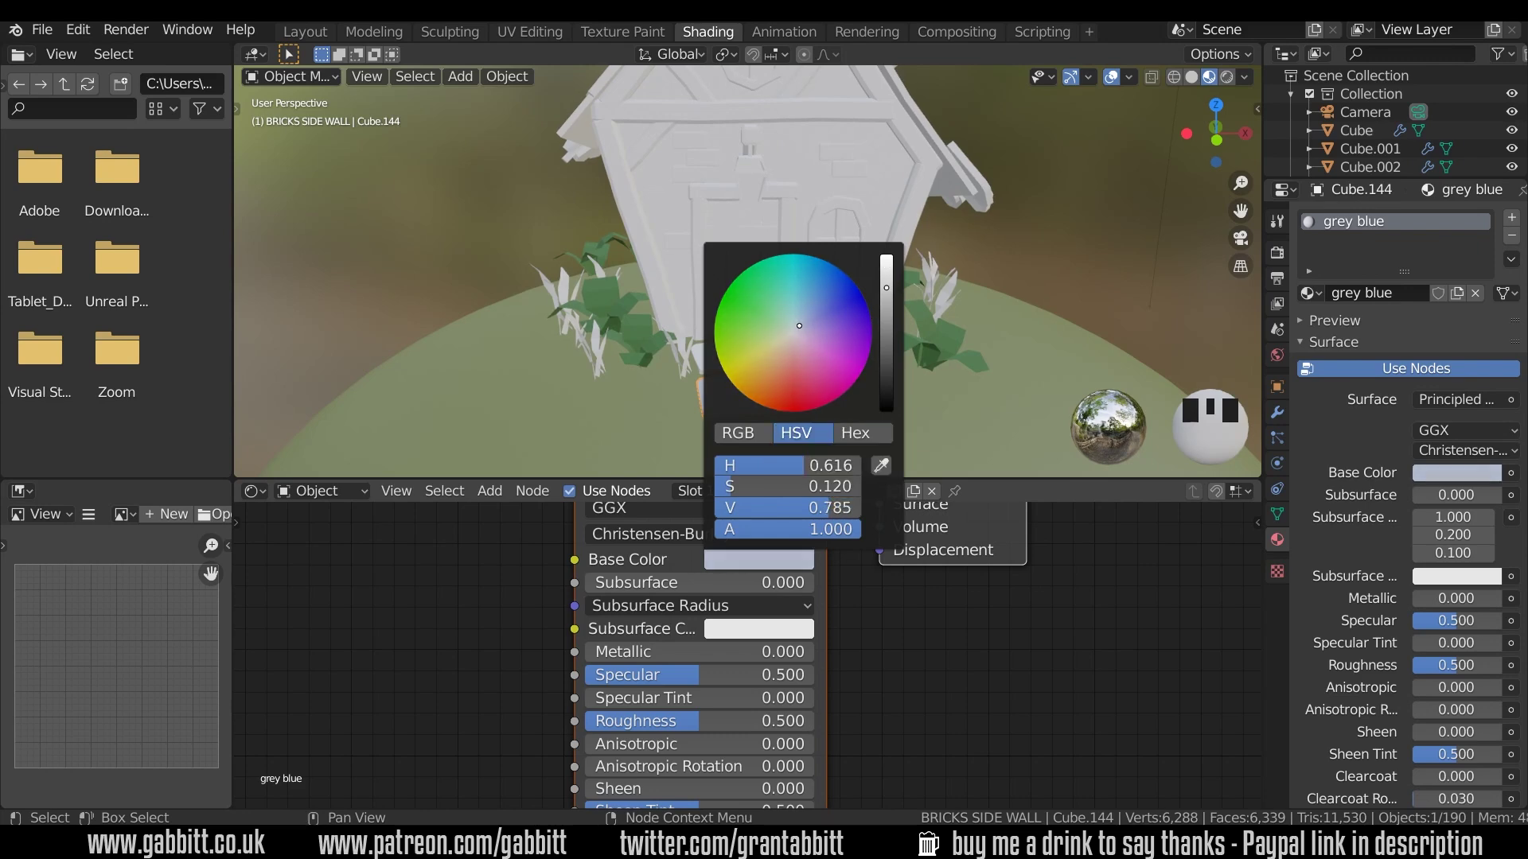
drag(808, 415, 809, 350)
Give the stone beside the door a new pale grey-purple 'grey purple' material
click(809, 350)
drag(804, 495, 809, 443)
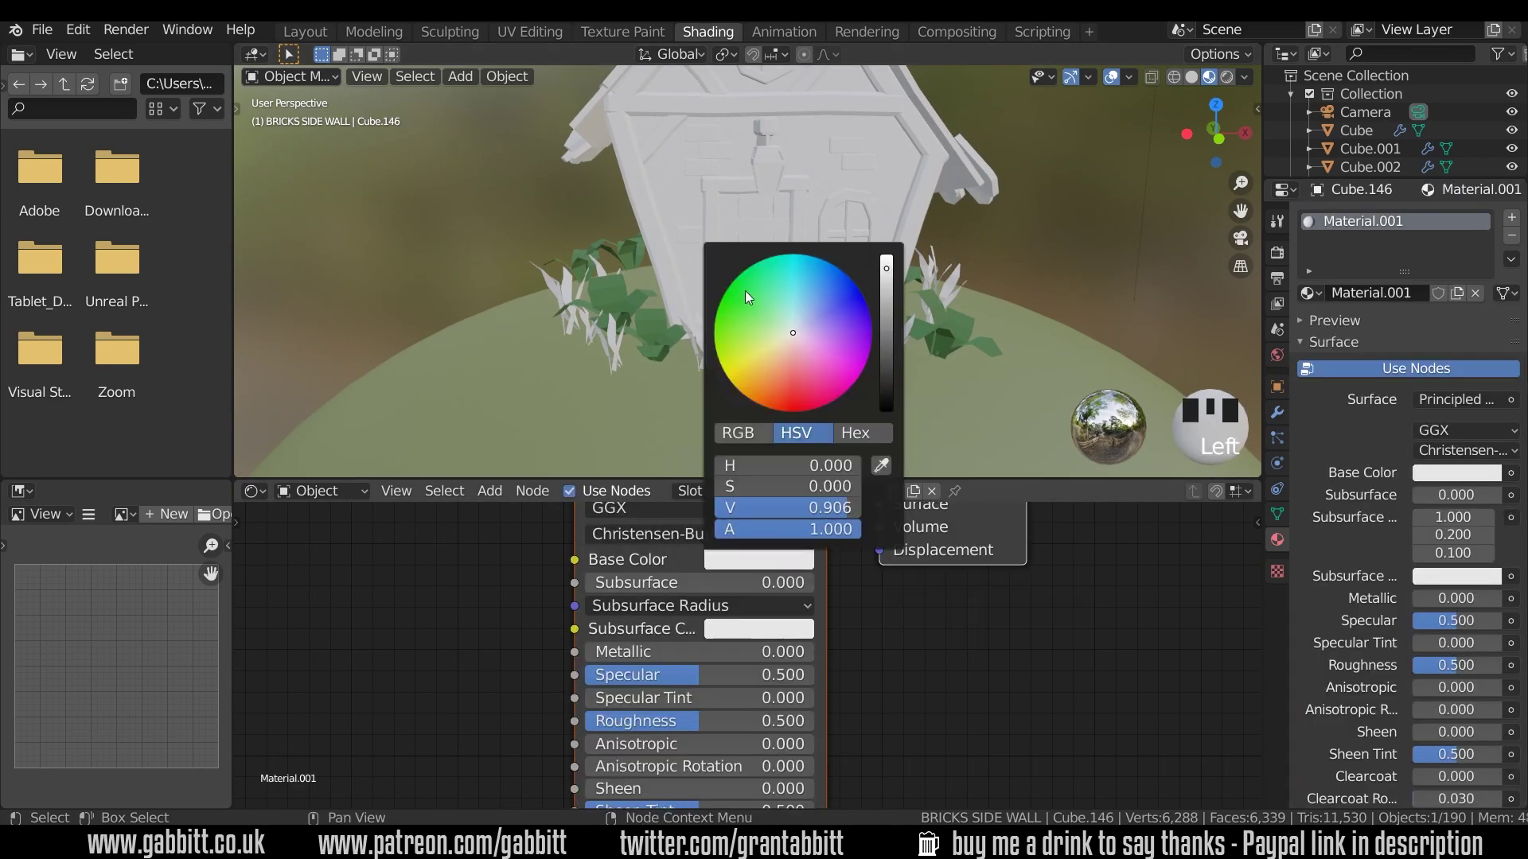
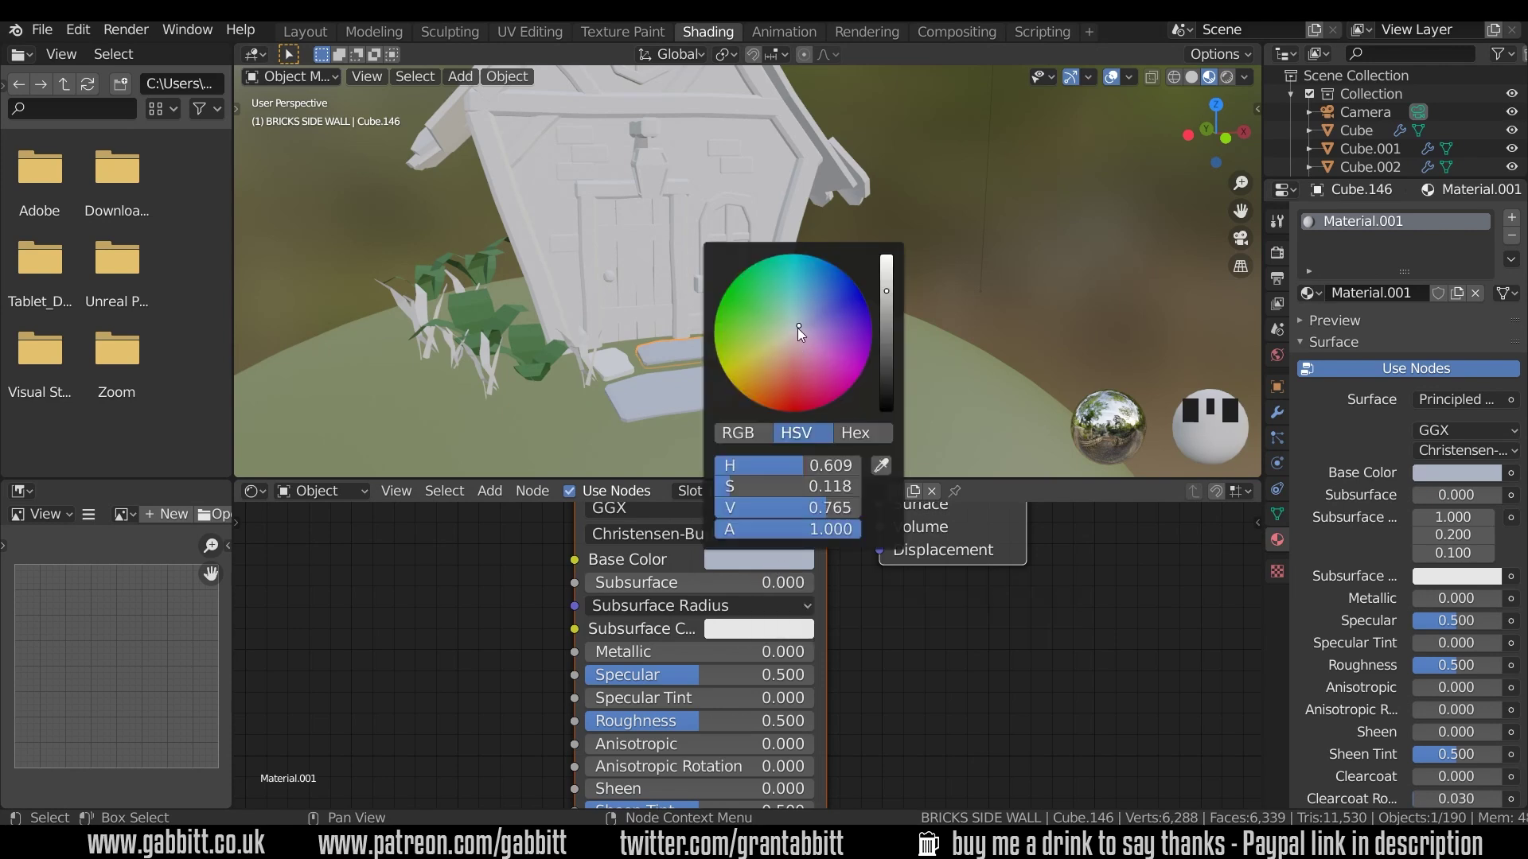
drag(803, 334, 830, 371)
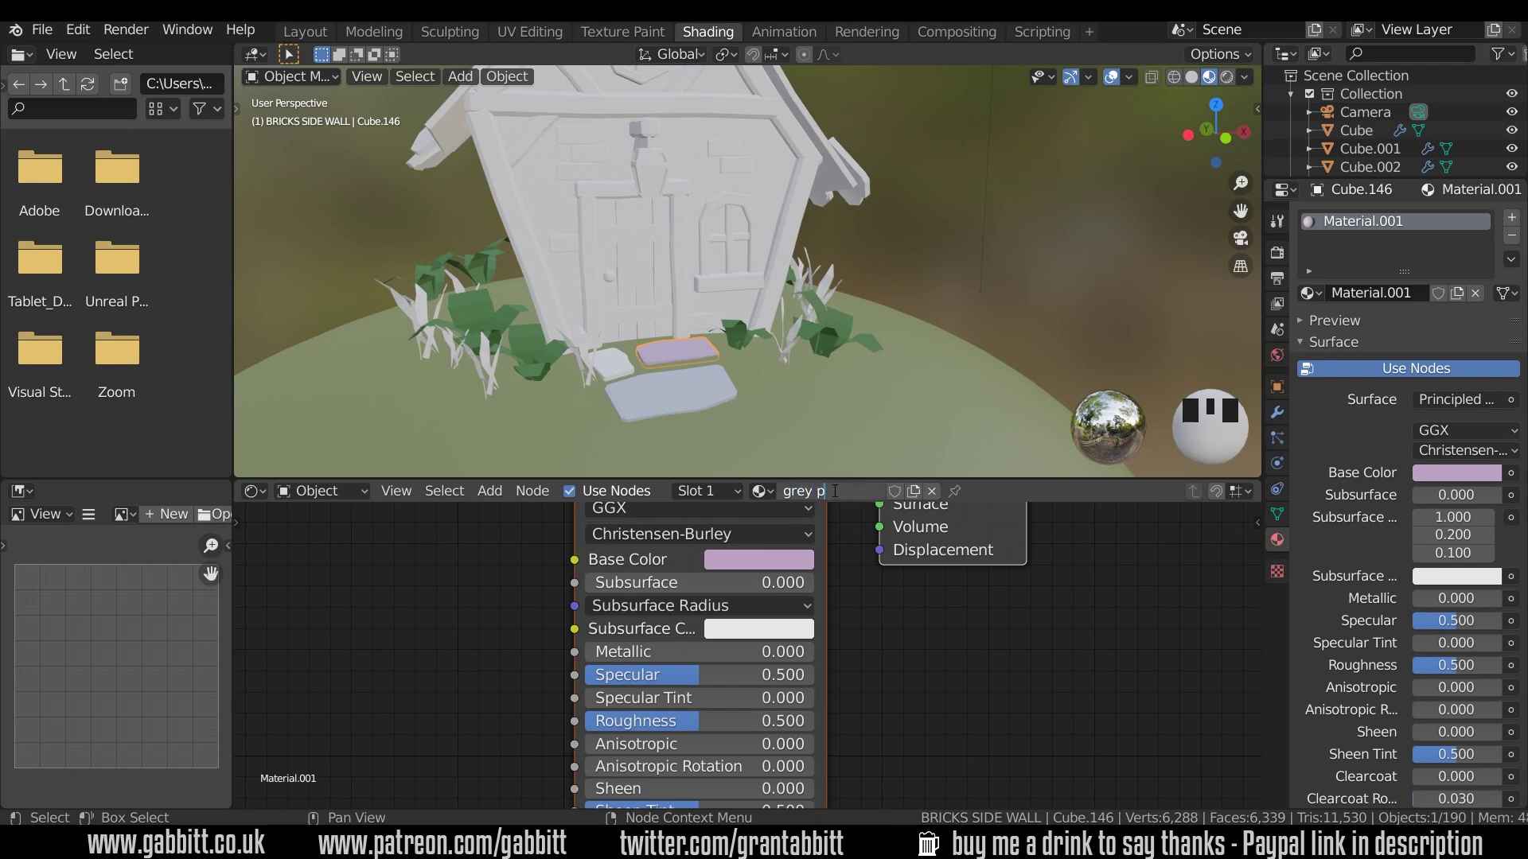
Give the small stone left of the door a pale sage 'grey green' material
click(628, 375)
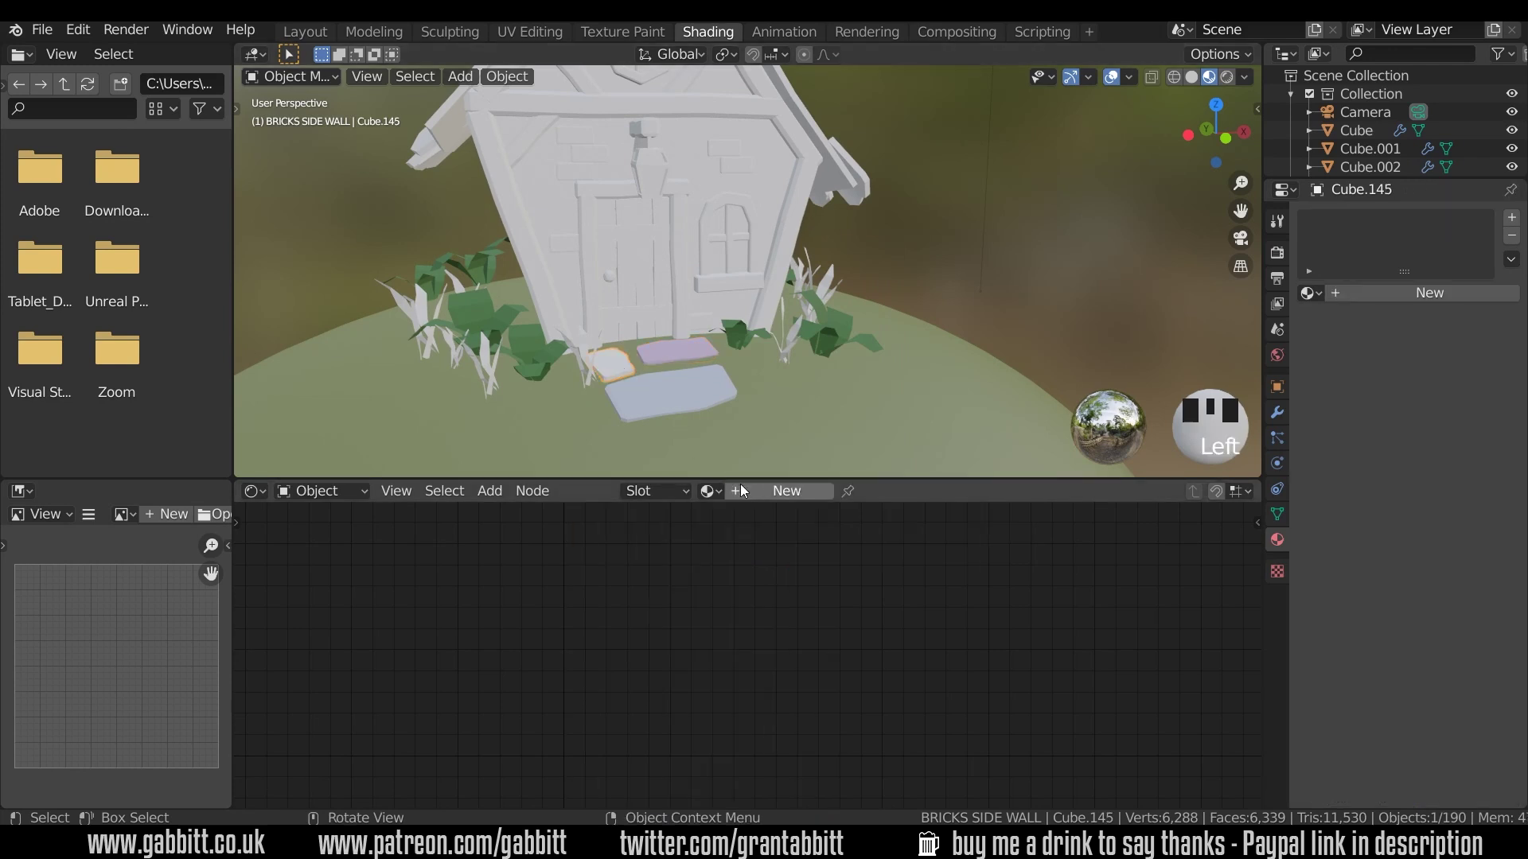
drag(754, 495, 650, 399)
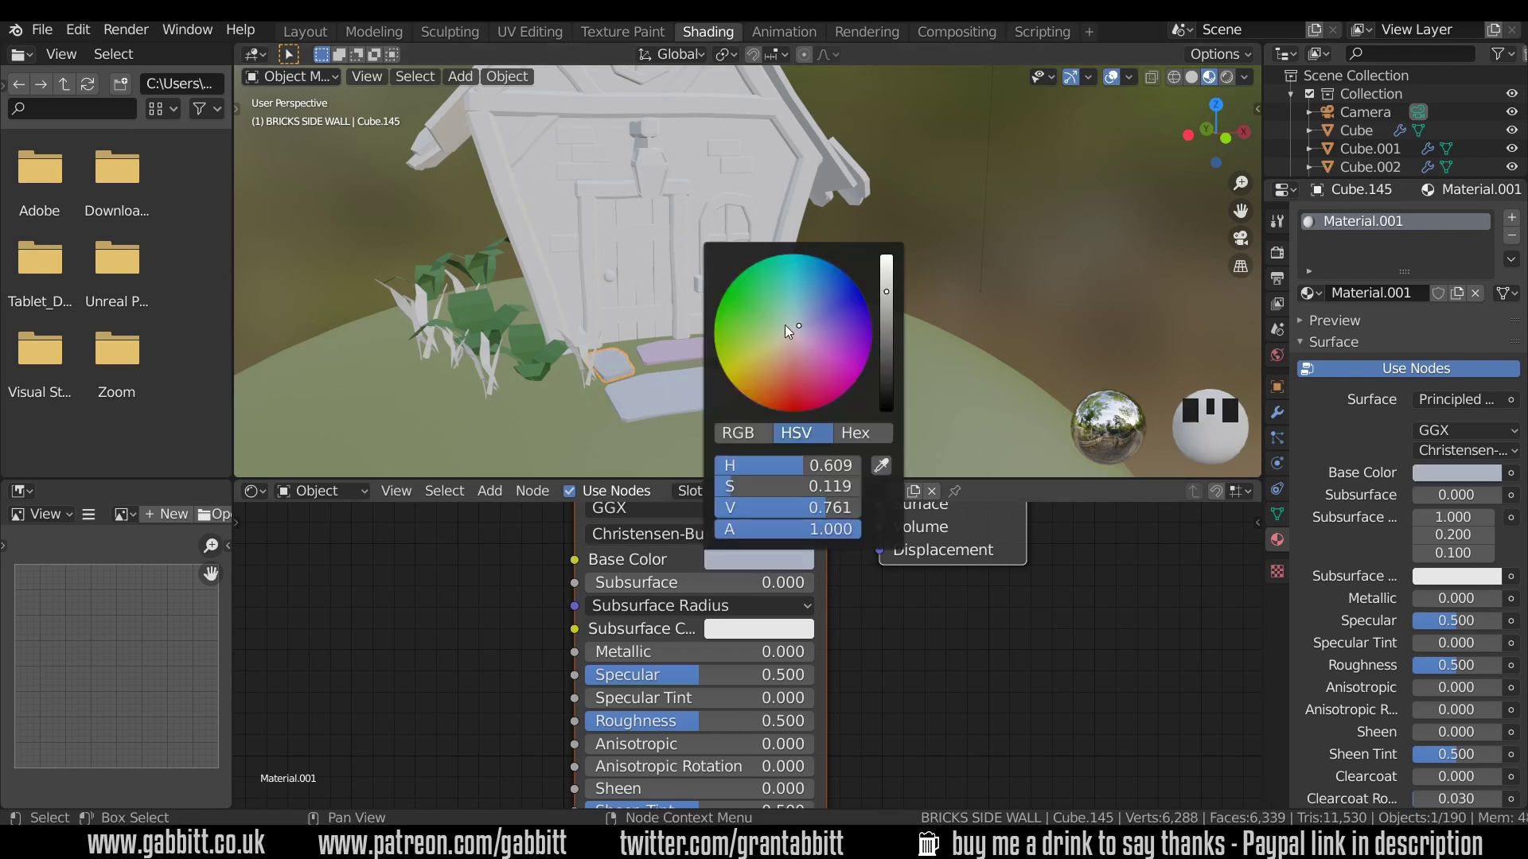
click(792, 333)
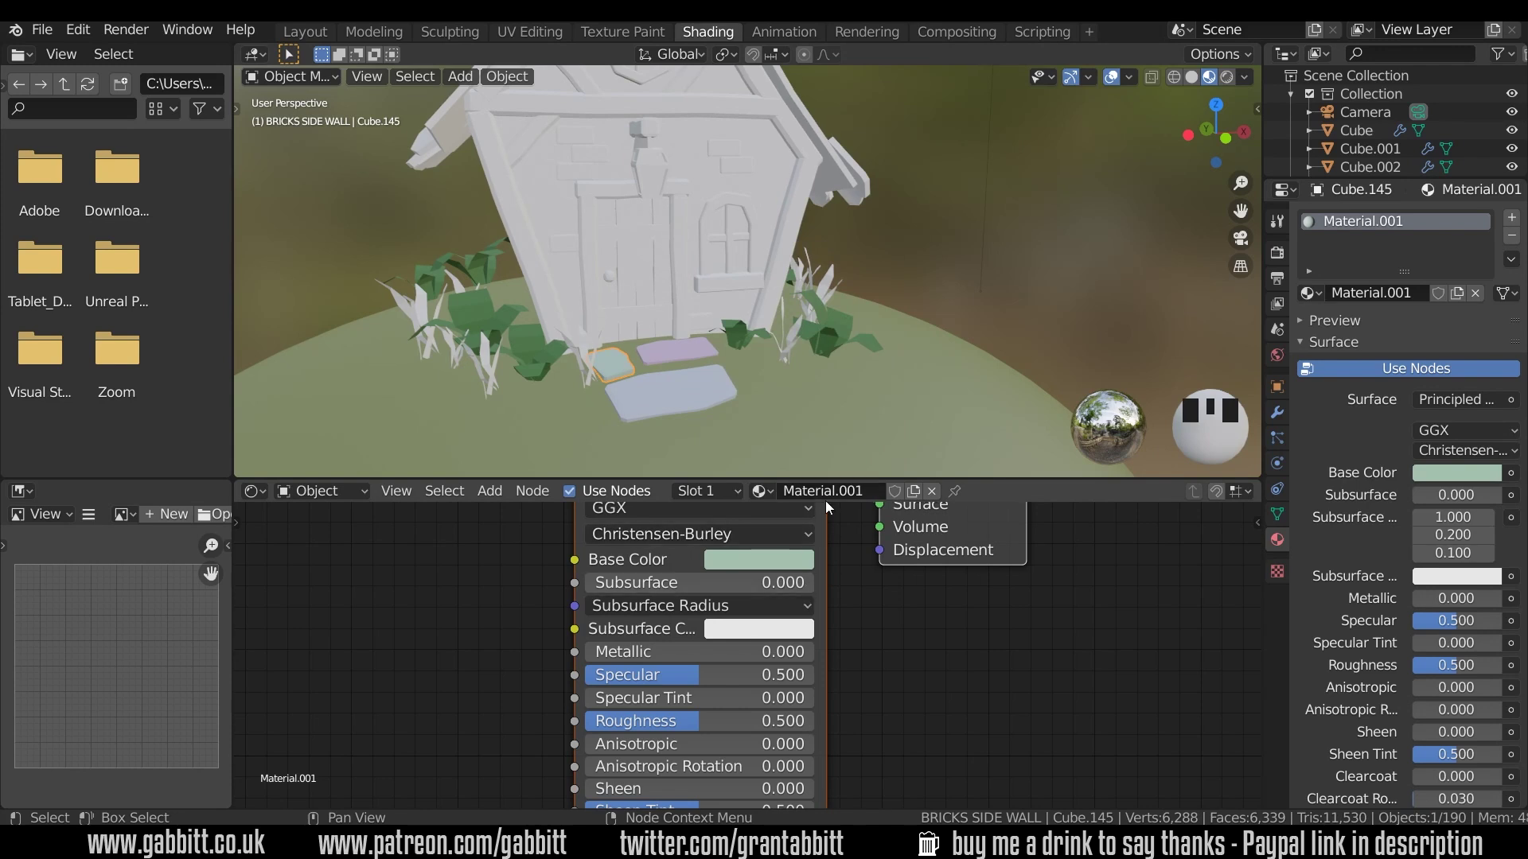
key(e)
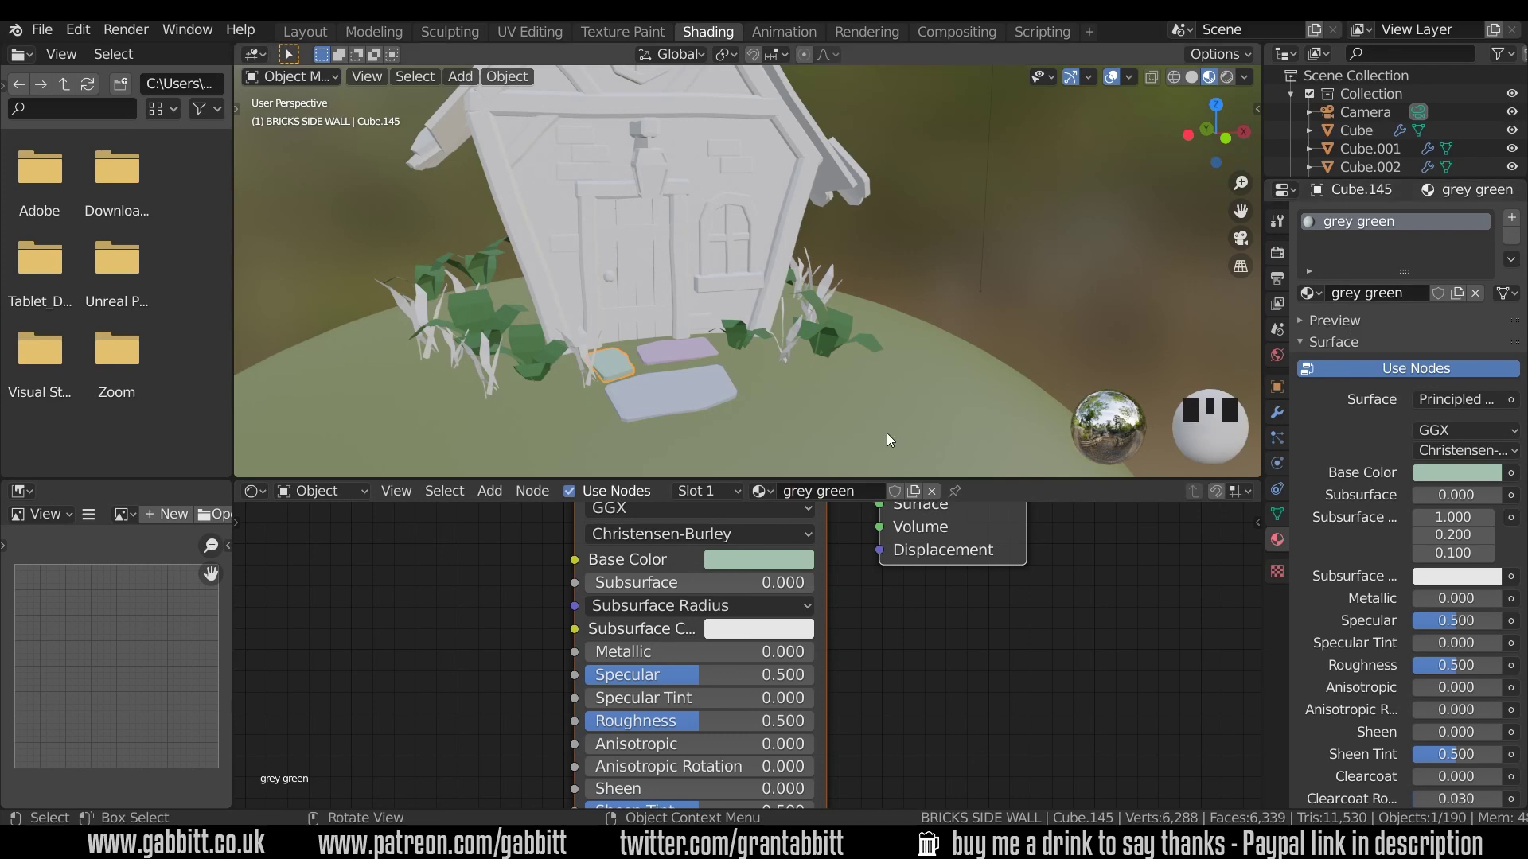
drag(766, 417, 653, 180)
Link the grey purple material from the stepping stone to the small wall window frame
click(653, 181)
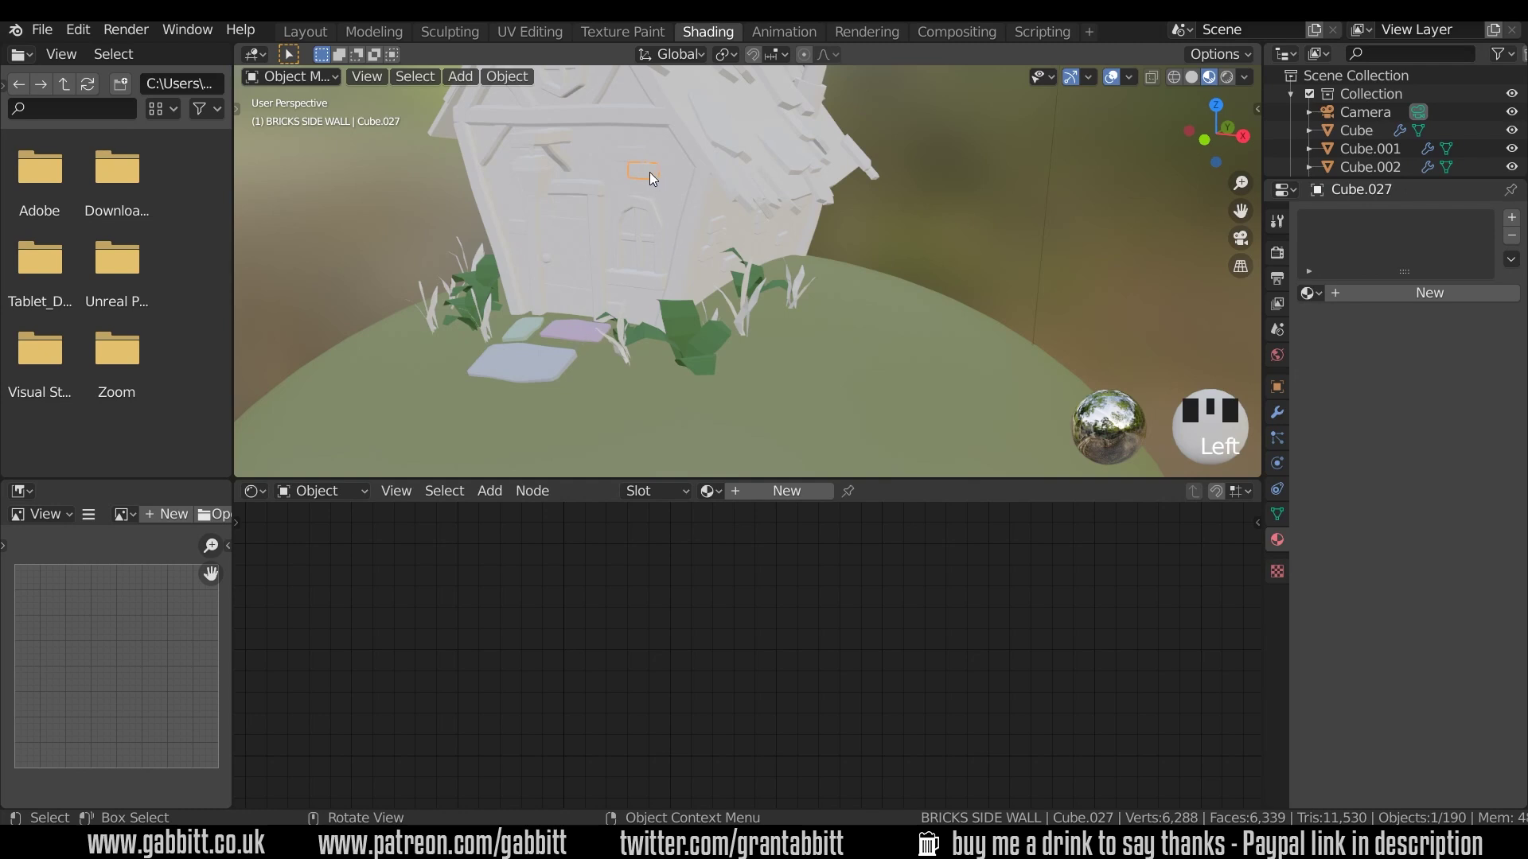
click(572, 337)
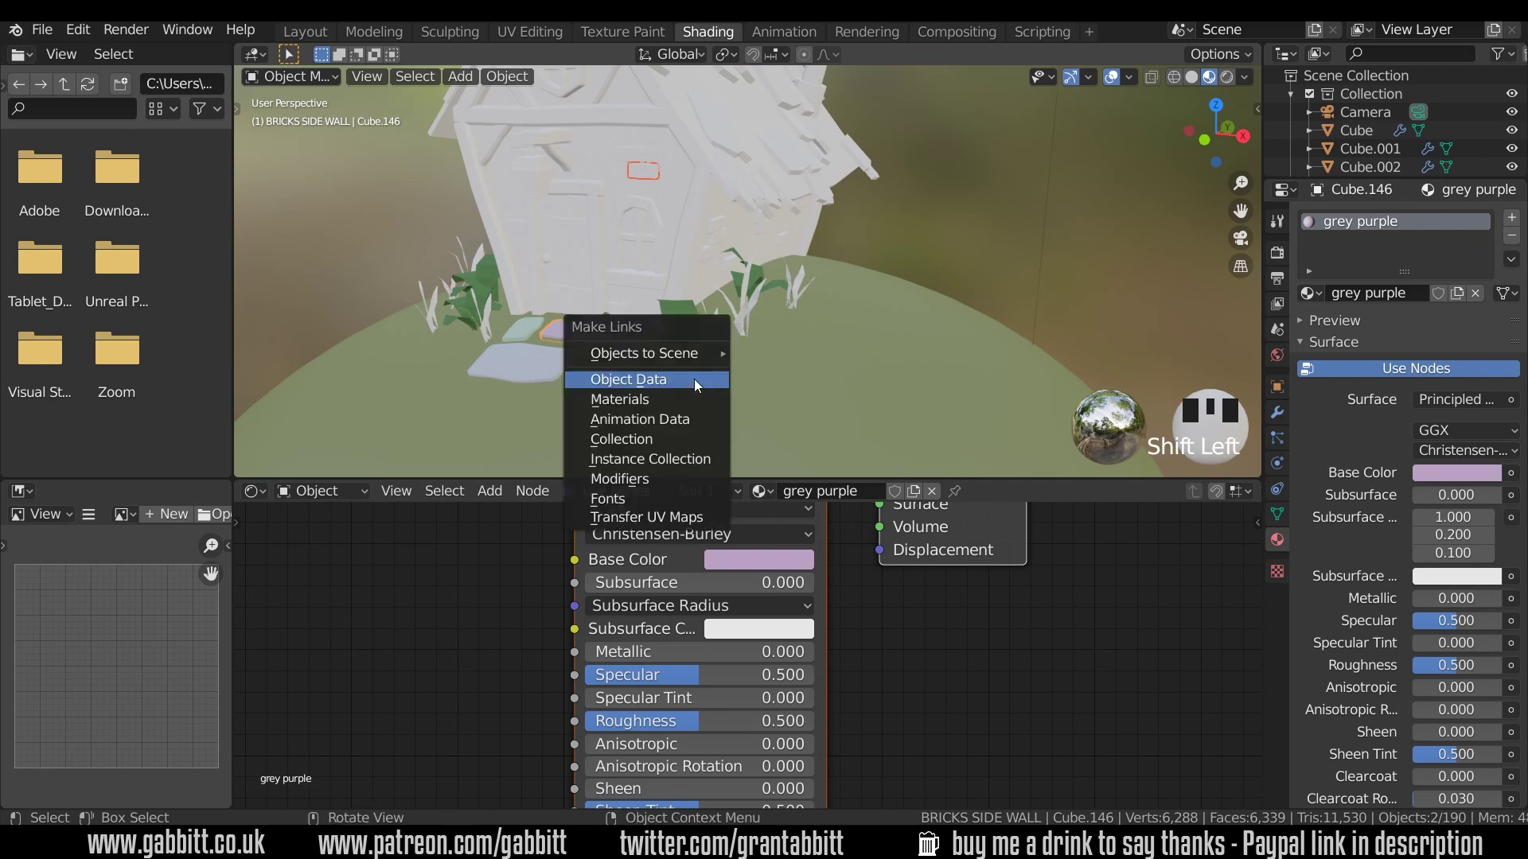
key(ctrl+l)
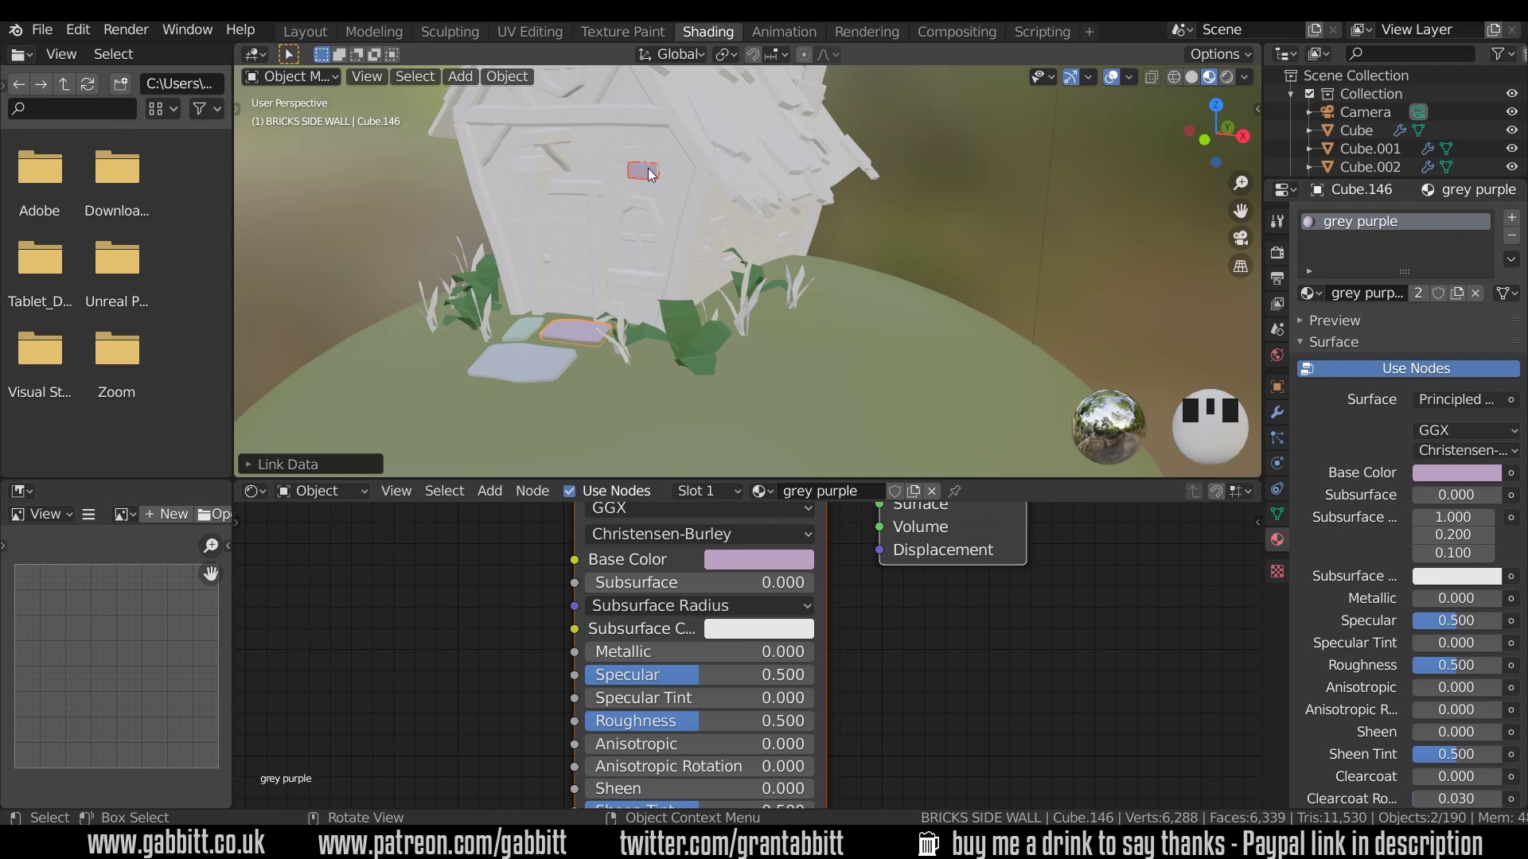
click(651, 170)
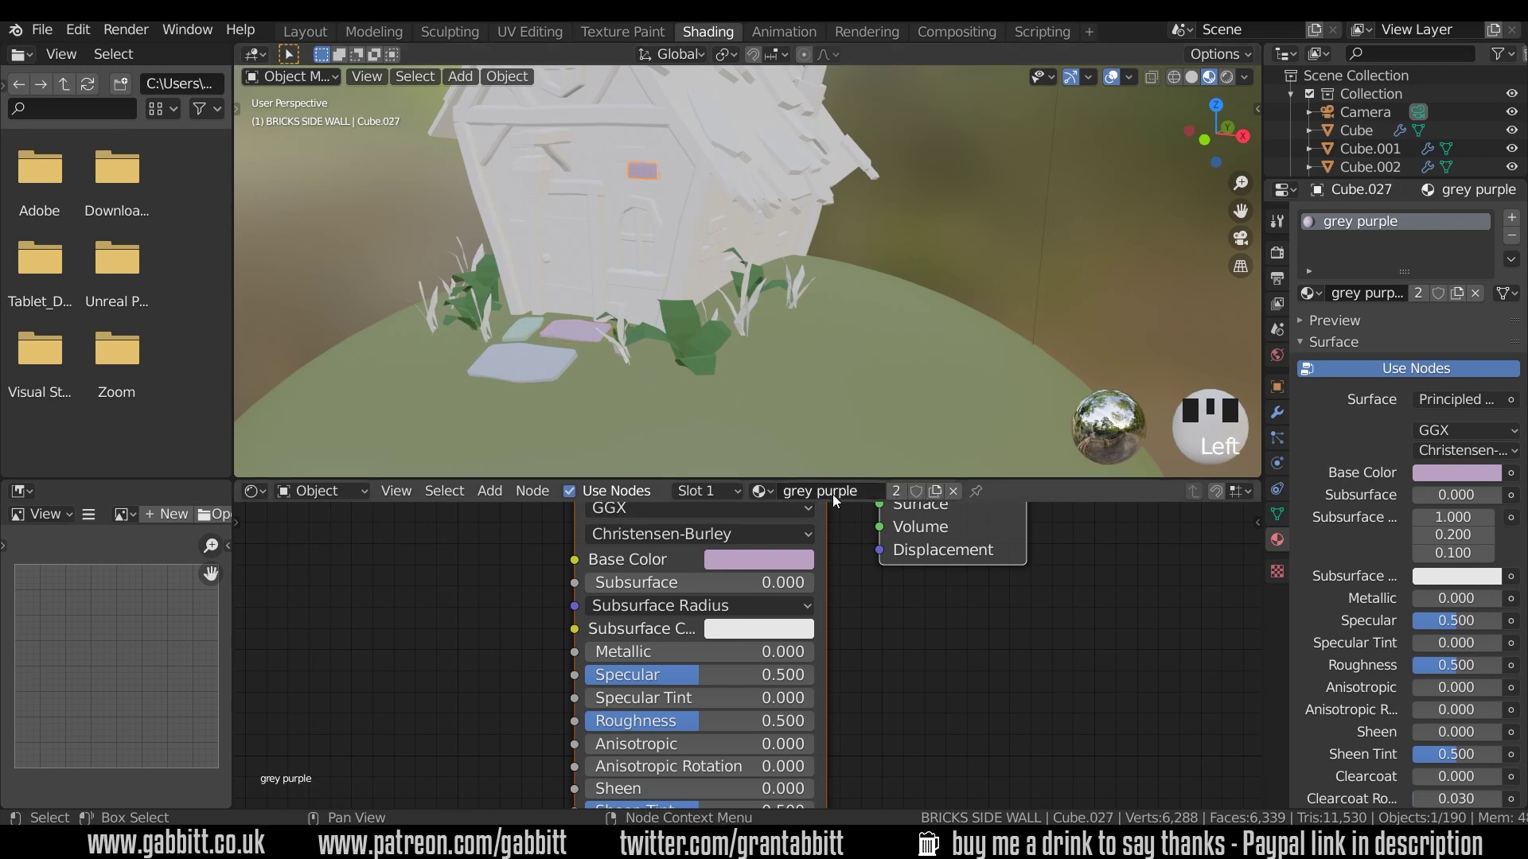
click(568, 338)
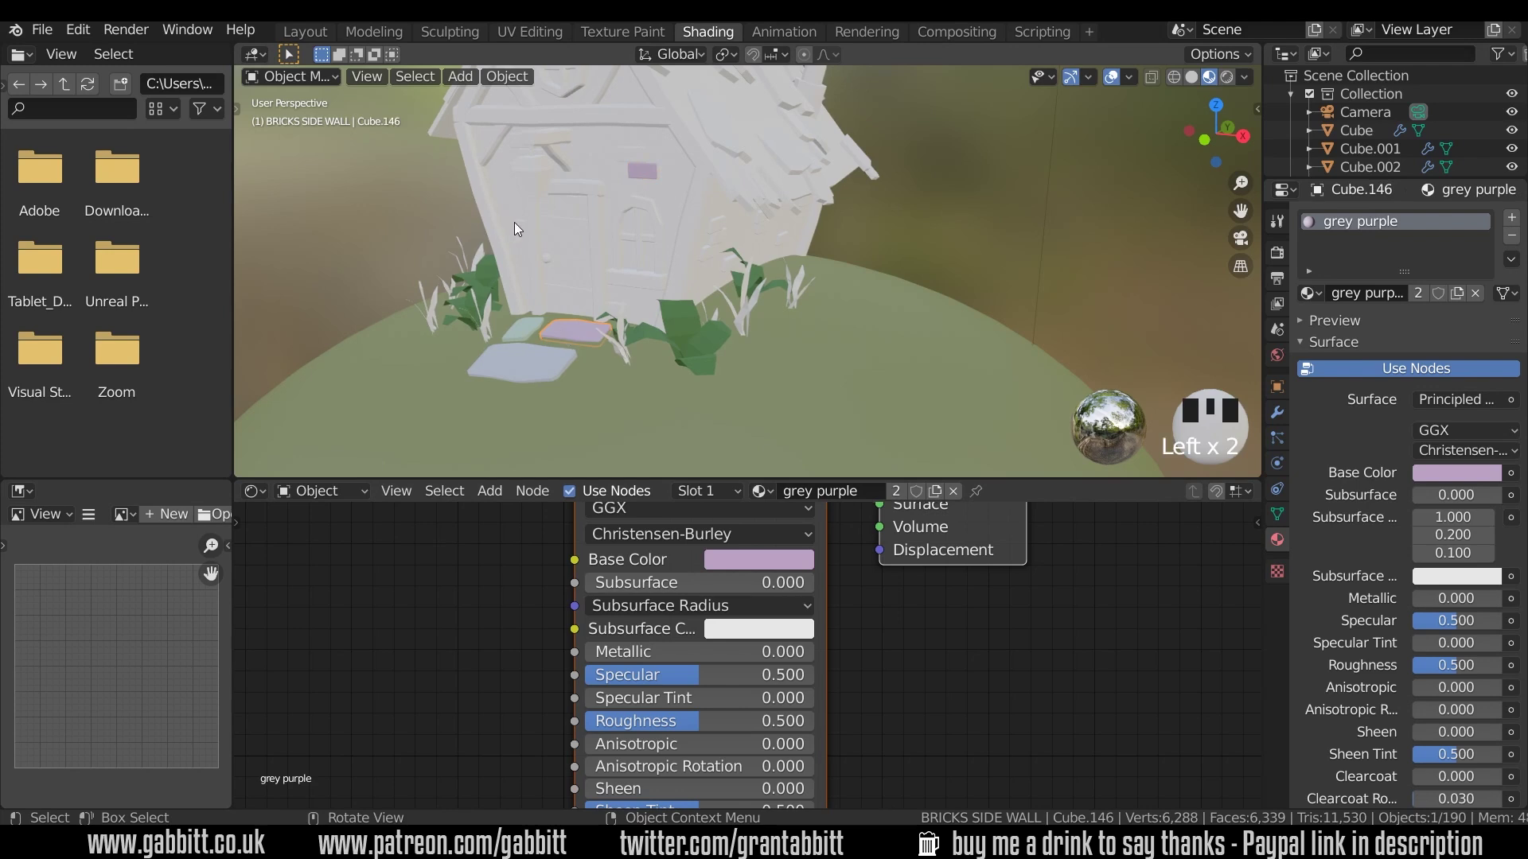
Try another base colour on a wall brick, undo it, and nudge the plants' green toward olive
click(521, 230)
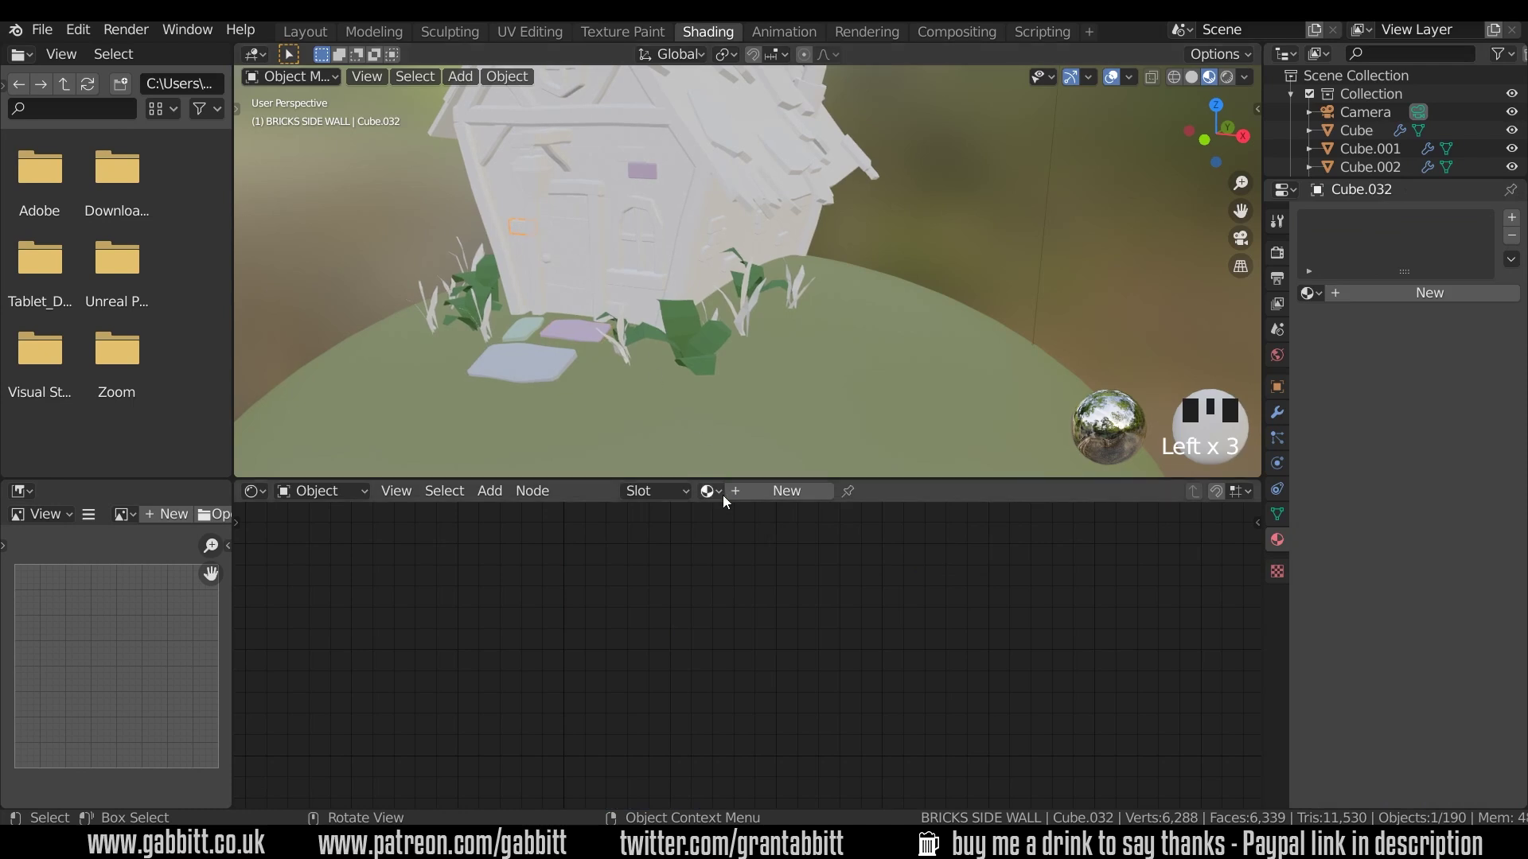
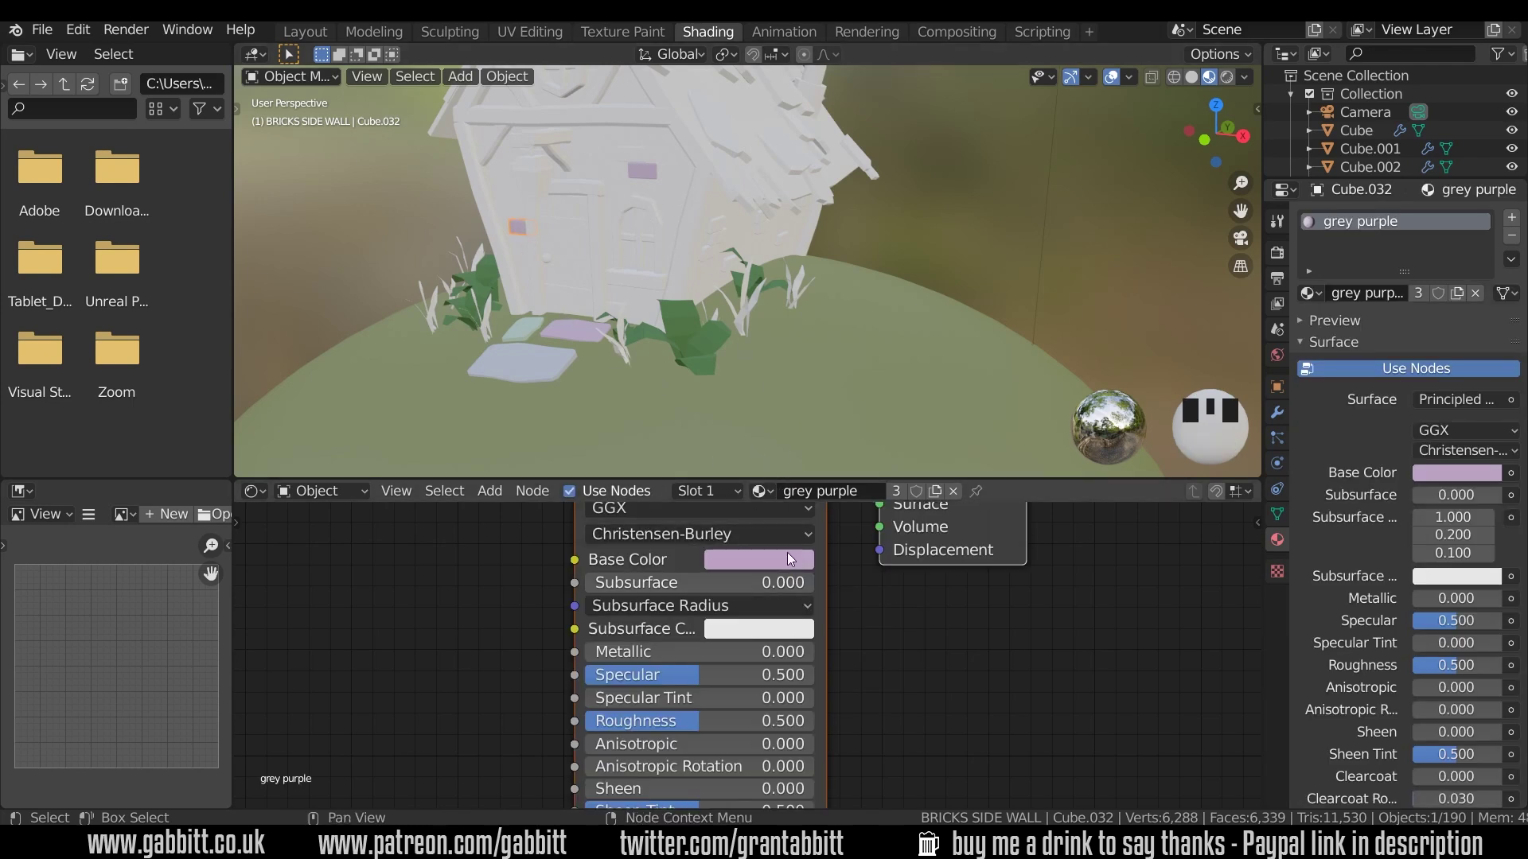
click(804, 376)
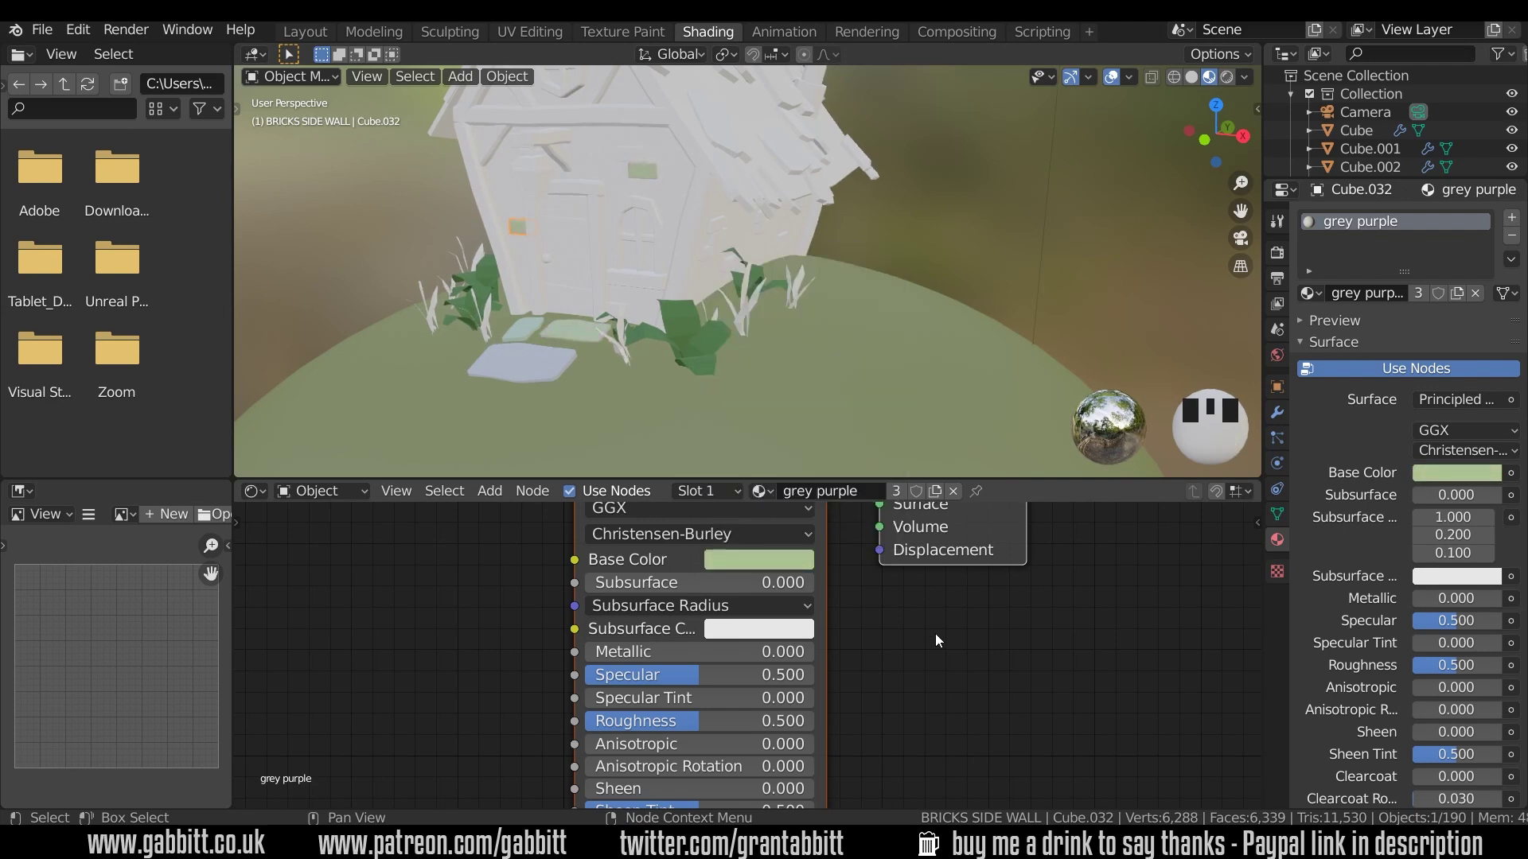
key(ctrl+z)
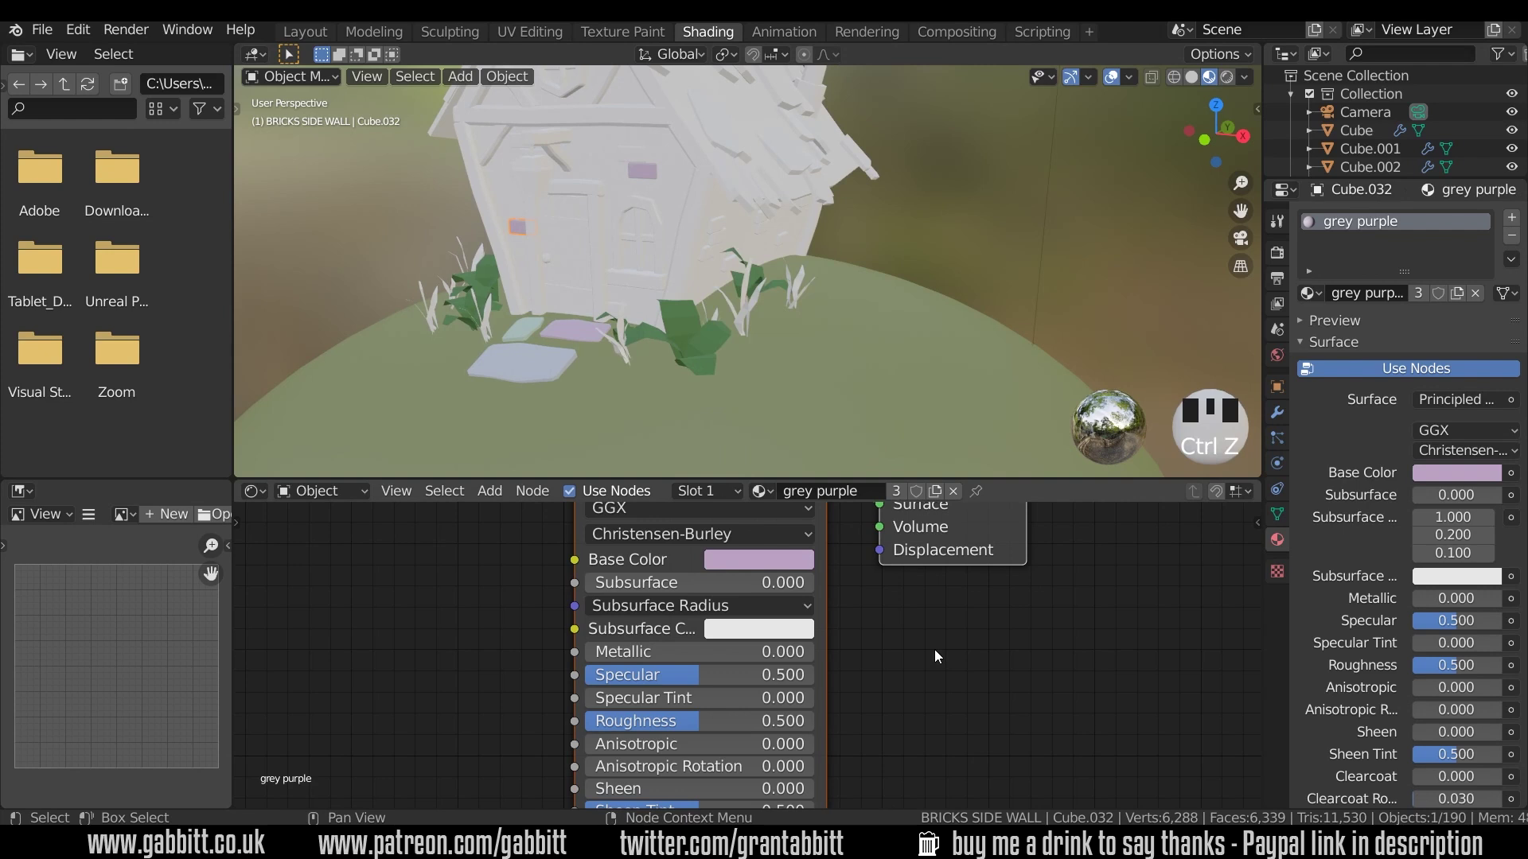
click(711, 354)
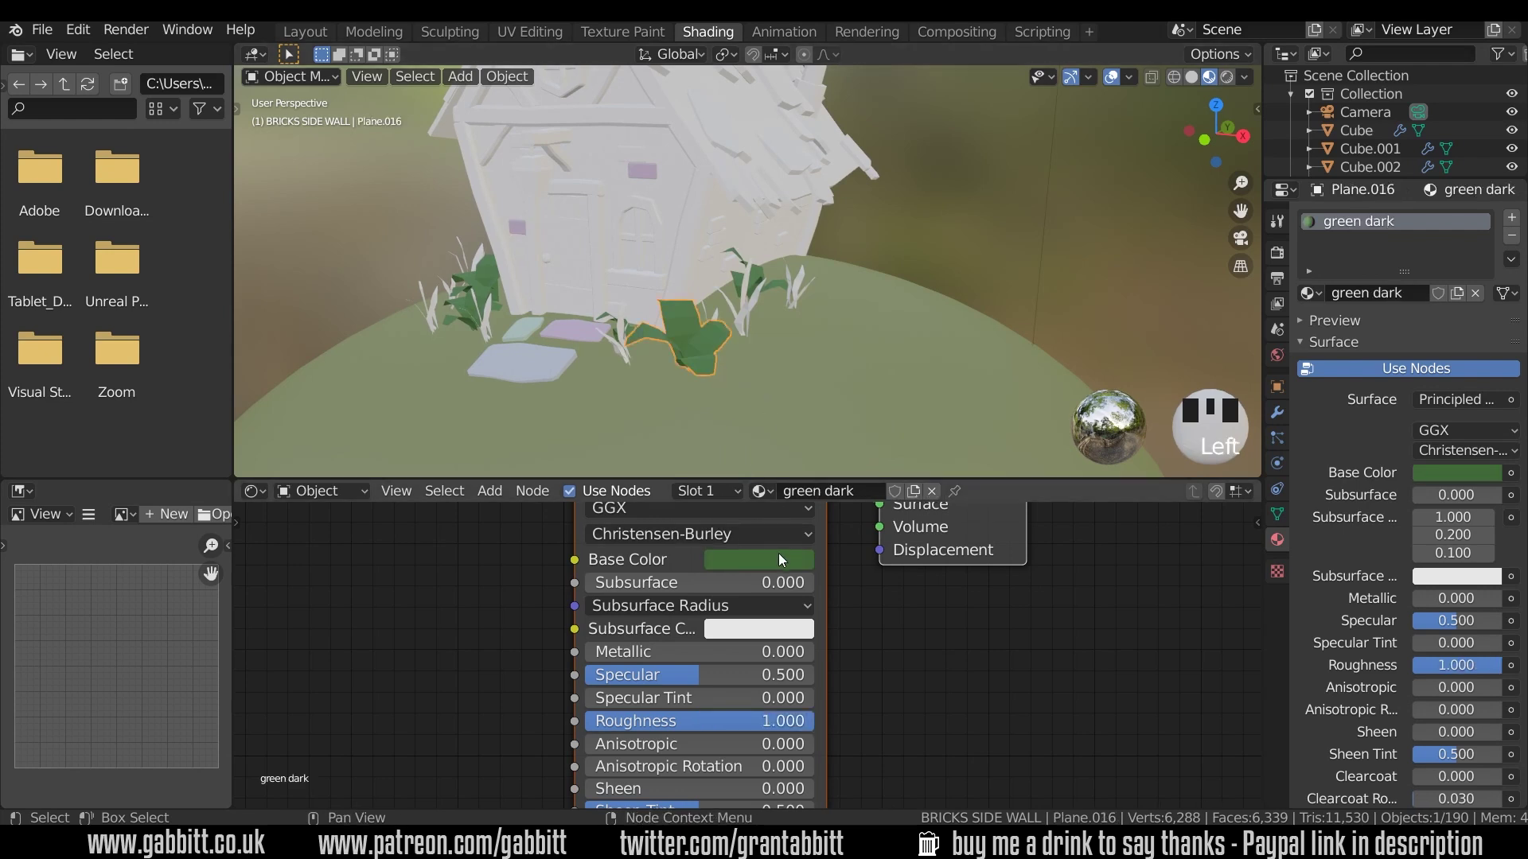
click(806, 383)
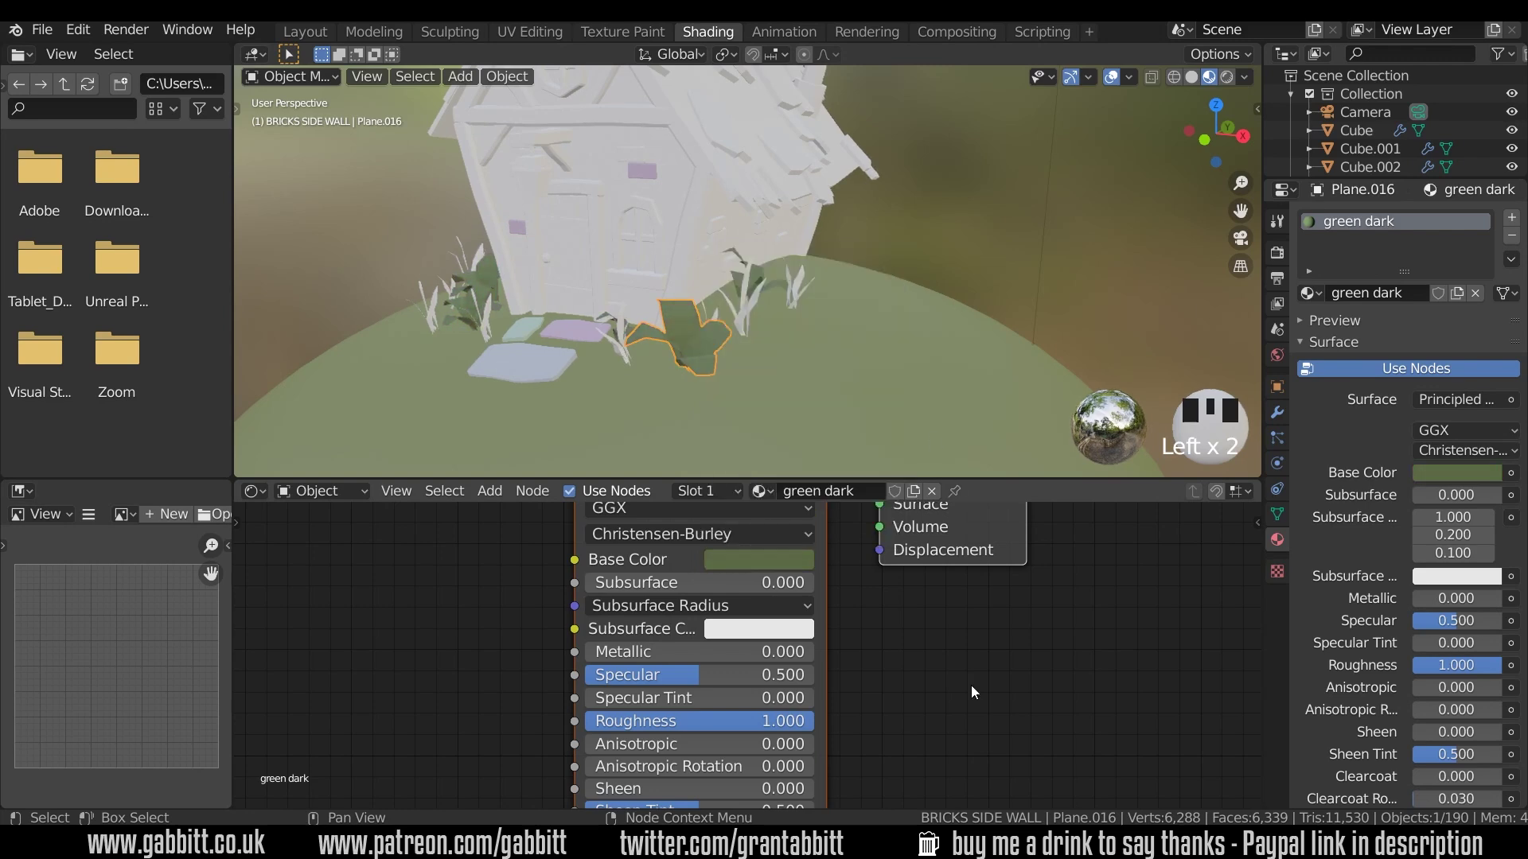
Select a group of wall bricks and link the grey purple material to them
key(ctrl+z)
drag(803, 404, 735, 277)
click(735, 277)
click(822, 302)
drag(835, 300, 926, 255)
click(925, 255)
drag(588, 314, 653, 308)
click(654, 308)
click(553, 296)
click(452, 265)
click(541, 311)
click(659, 205)
drag(850, 310, 687, 229)
click(688, 228)
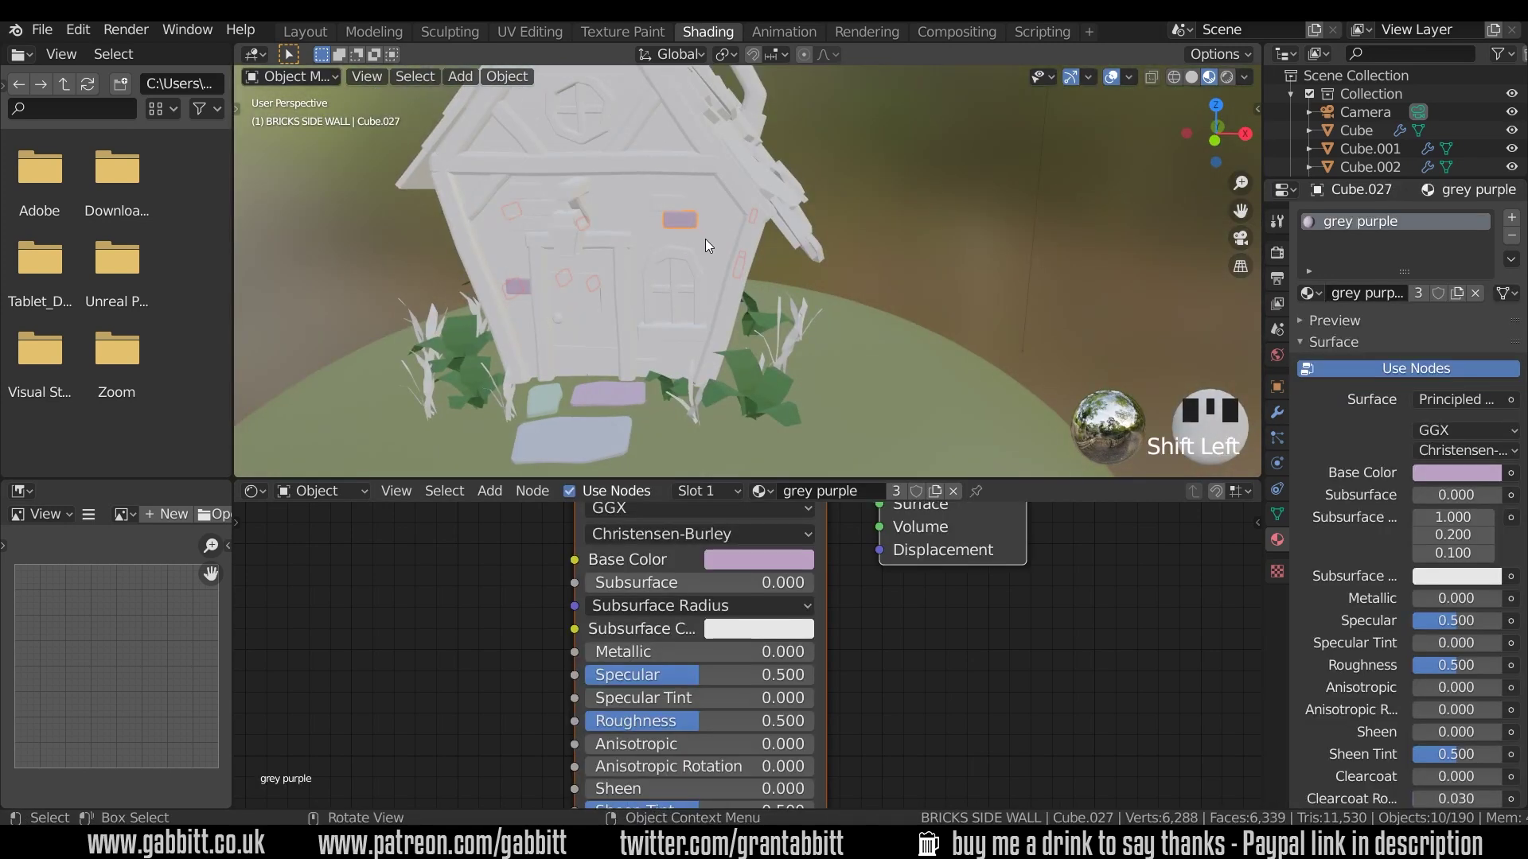
key(ctrl+l)
Select another group of wall bricks and link the grey green material to them
drag(898, 355, 709, 267)
click(709, 268)
click(801, 261)
click(762, 280)
drag(626, 298, 653, 191)
click(653, 191)
double_click(531, 204)
drag(511, 281, 594, 283)
click(594, 283)
click(561, 328)
click(665, 385)
drag(802, 416, 620, 419)
click(620, 419)
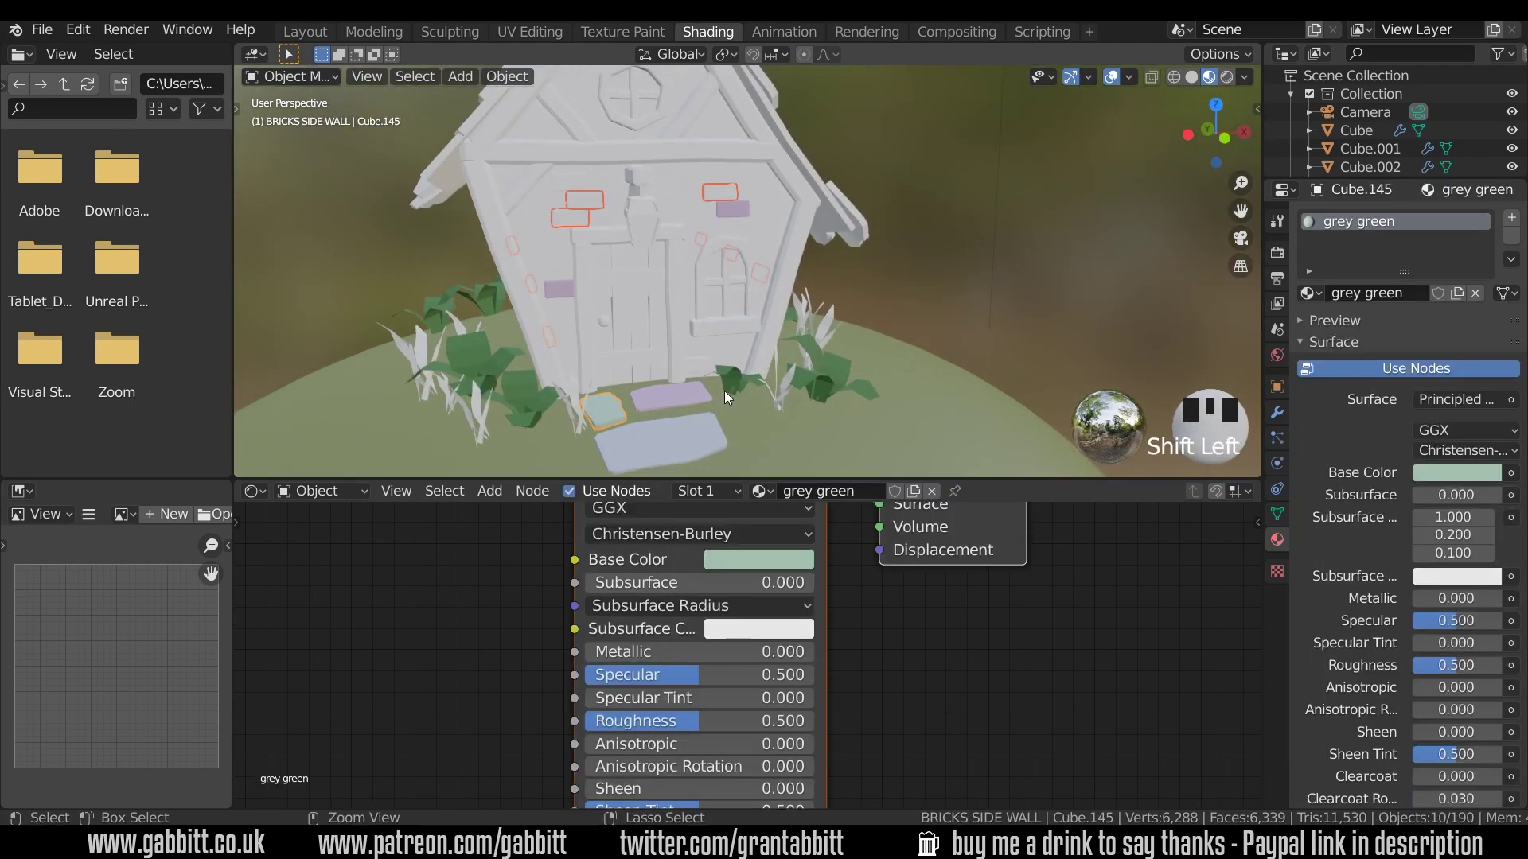
key(ctrl+l)
Orbit around the house to review the brick patches and select the wooden frame
drag(857, 406, 930, 348)
click(930, 348)
drag(807, 382, 800, 385)
scroll(down, 3)
click(691, 293)
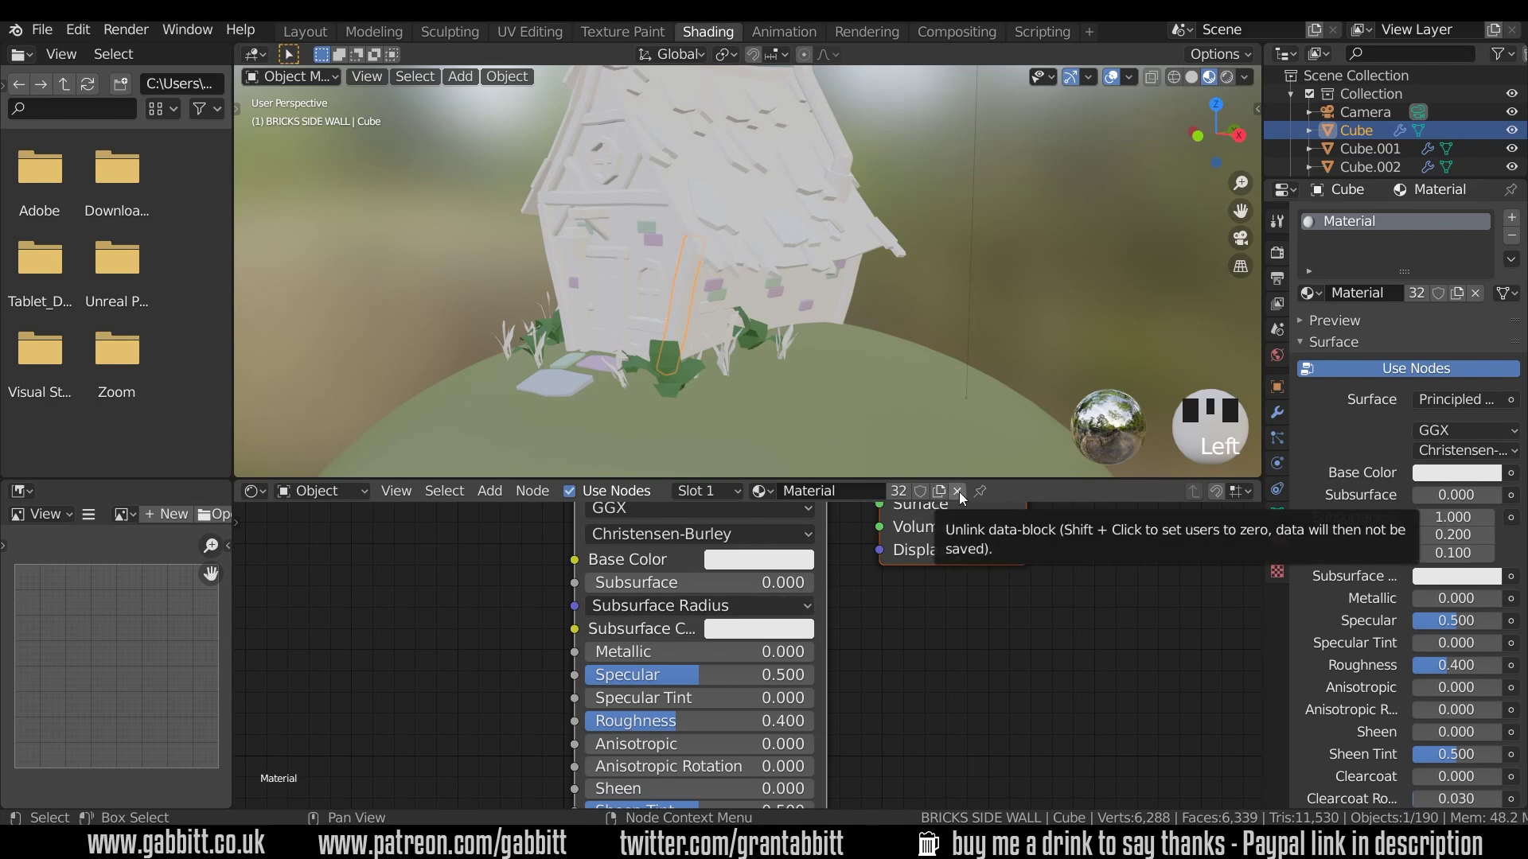
Give the frame a new fully rough orange-brown 'wood' material
drag(965, 497, 794, 560)
key(o)
click(784, 373)
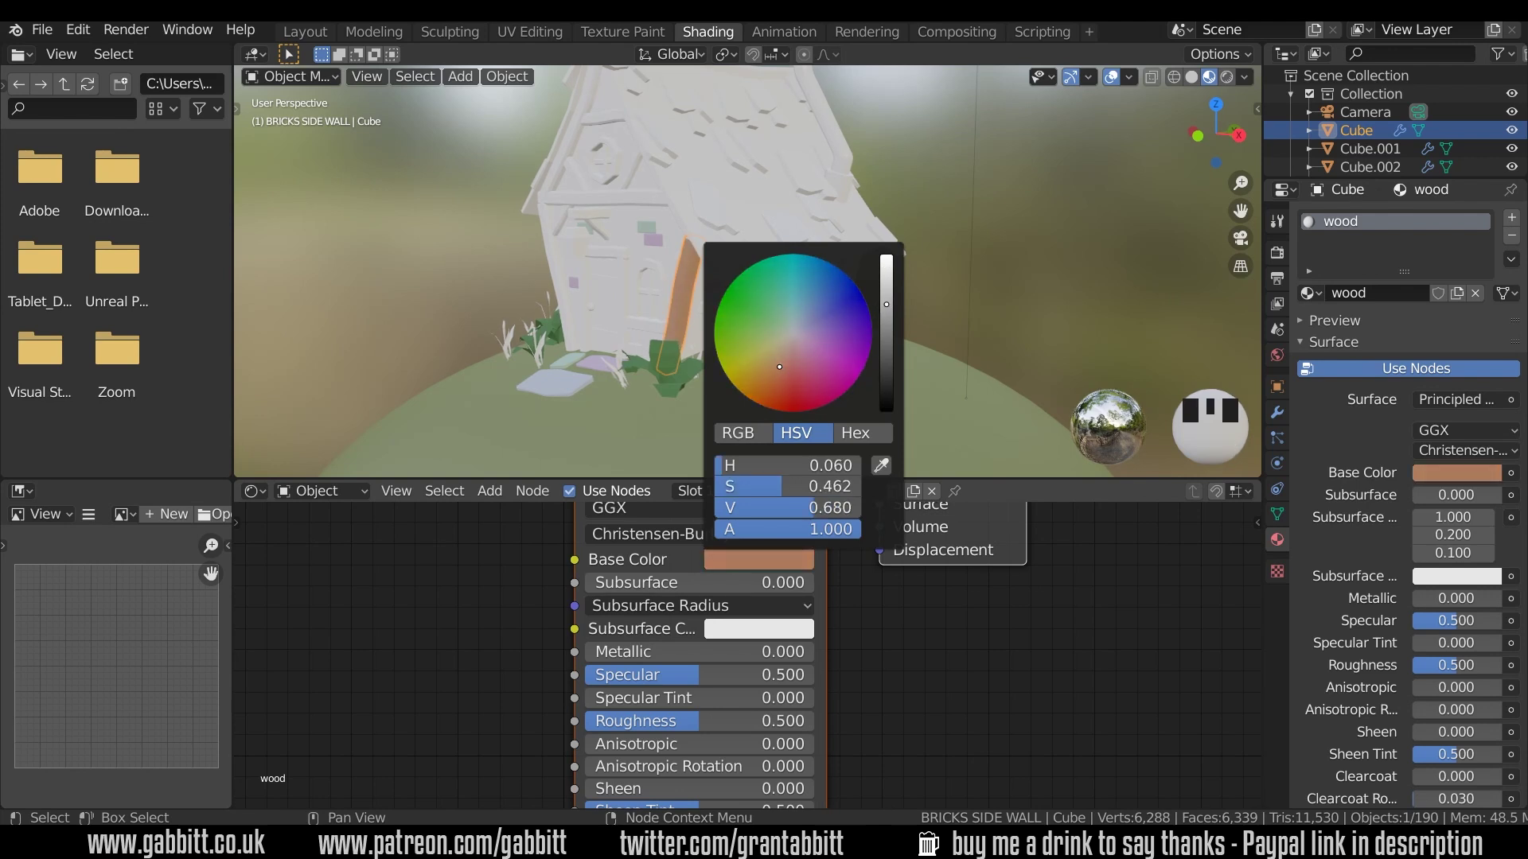
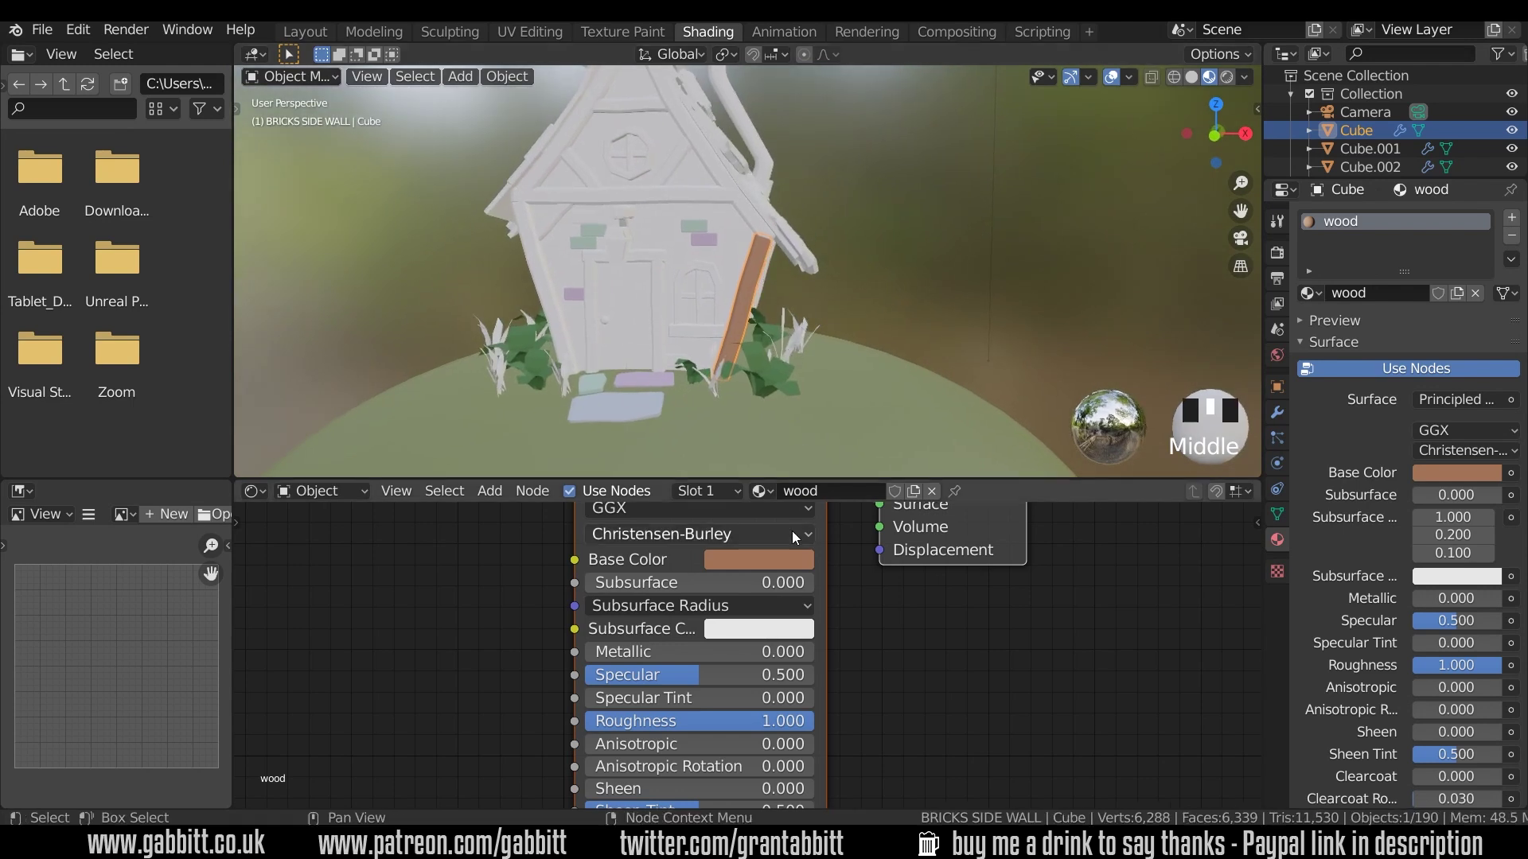
Select all the other frame pieces with the wood-material plank as the active object
click(742, 211)
click(670, 165)
click(594, 162)
click(554, 228)
click(551, 297)
click(601, 269)
click(659, 272)
click(694, 287)
click(692, 335)
click(642, 177)
scroll(up, 3)
click(698, 322)
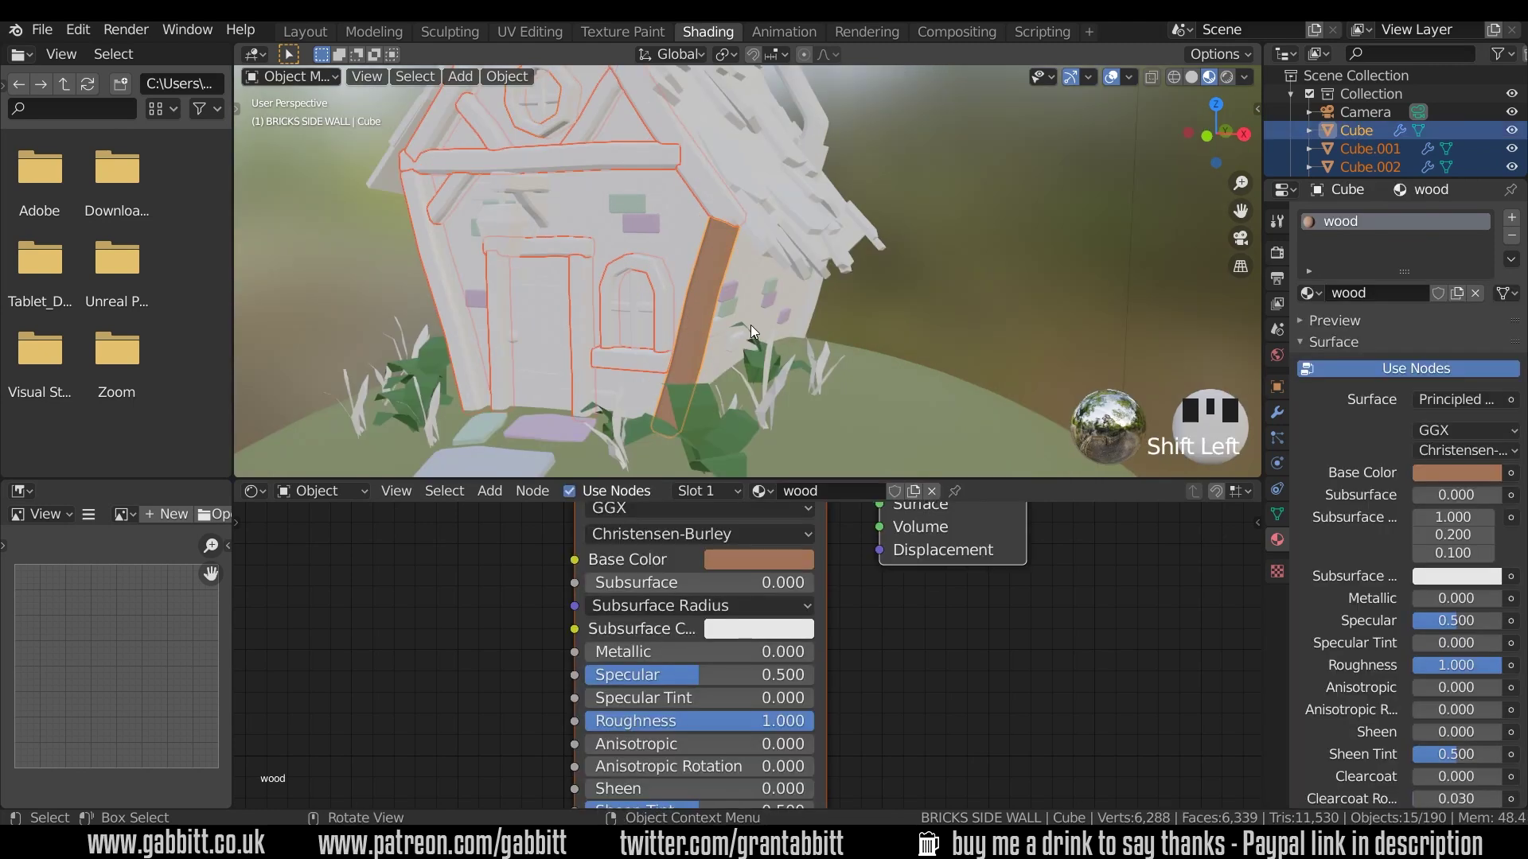
Link the wood material to every selected frame piece and tune its colour slightly richer
key(ctrl+l)
scroll(down, 3)
drag(714, 332, 779, 380)
click(780, 381)
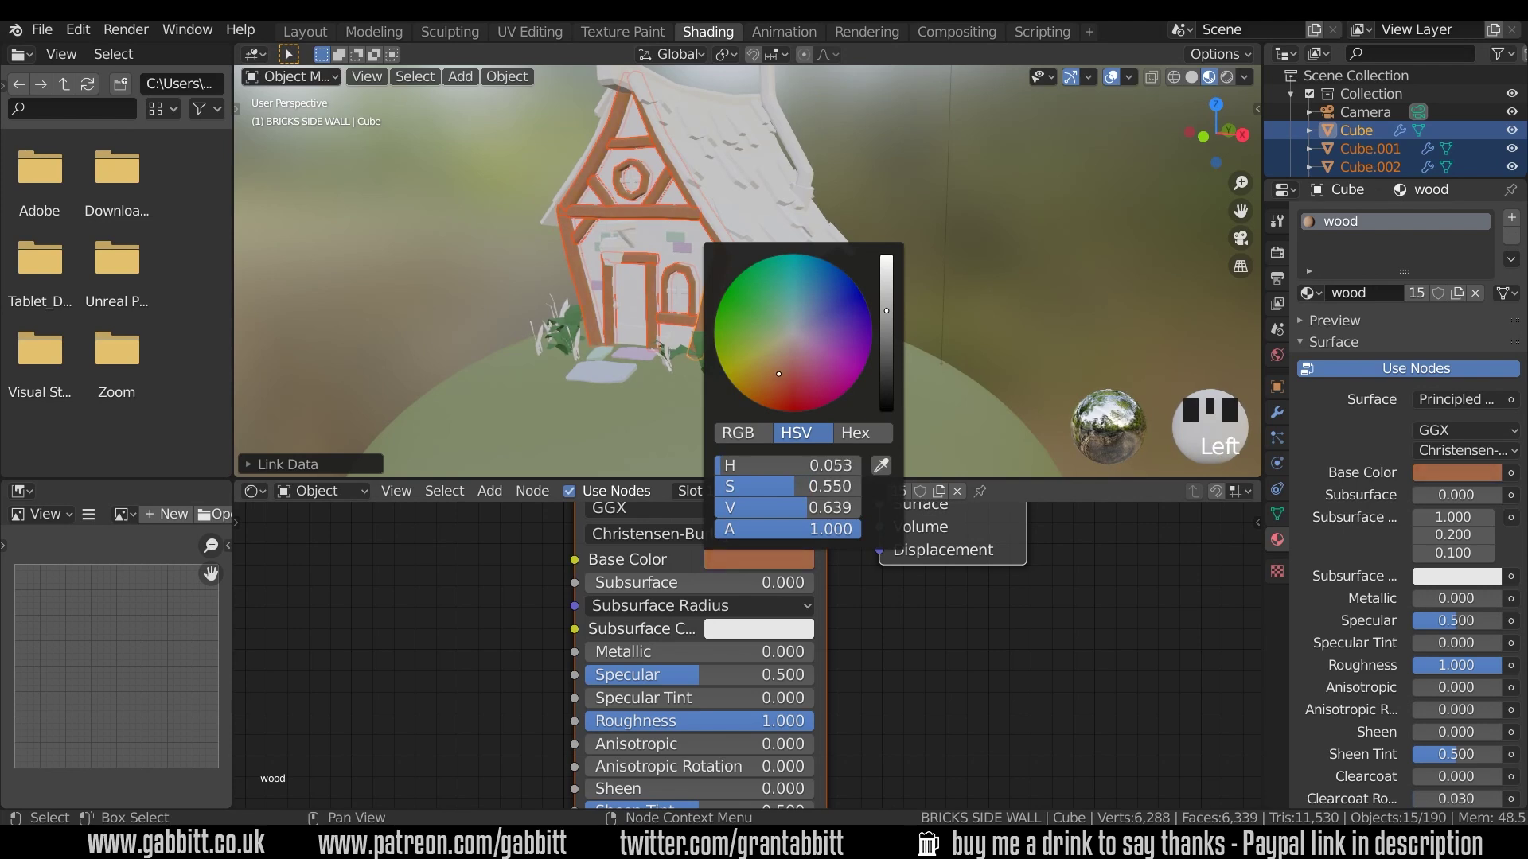
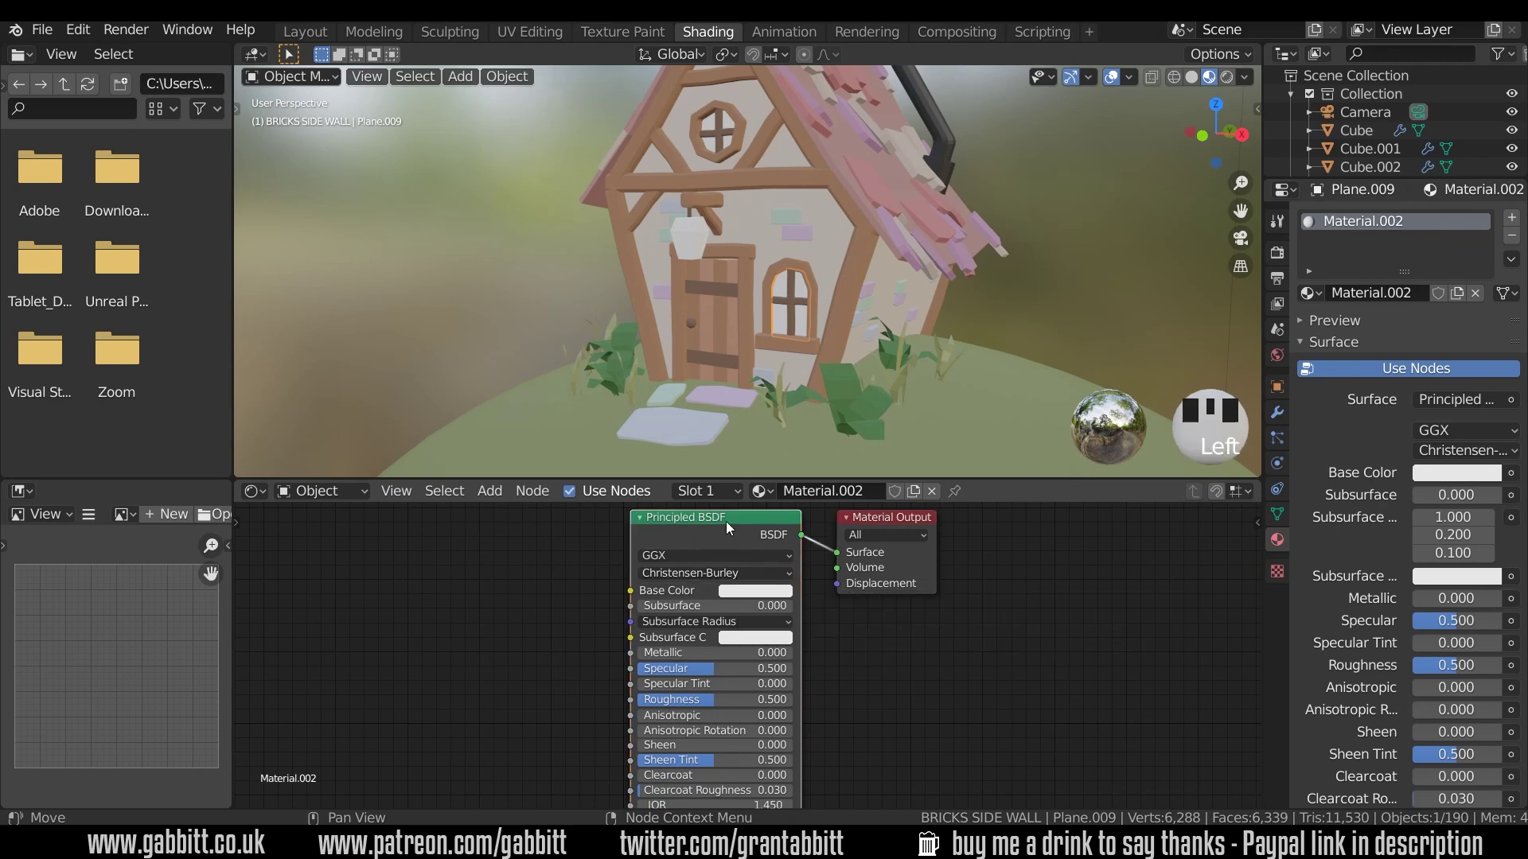
Replace Principled BSDF with an Emission shader in warm yellow, strength 11.7, named 'window light'
key(Delete)
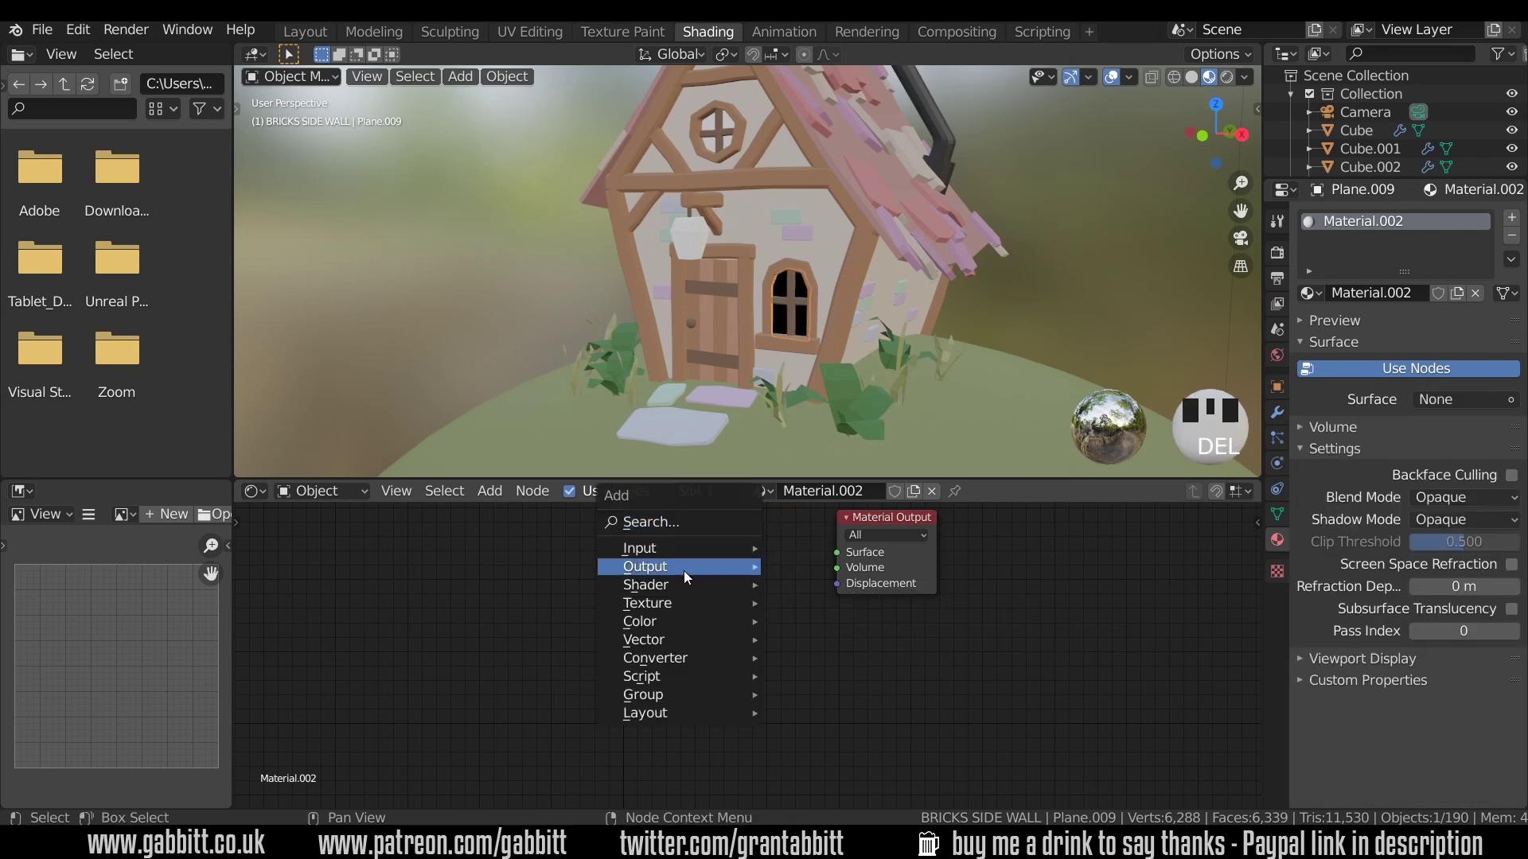
key(shift+a)
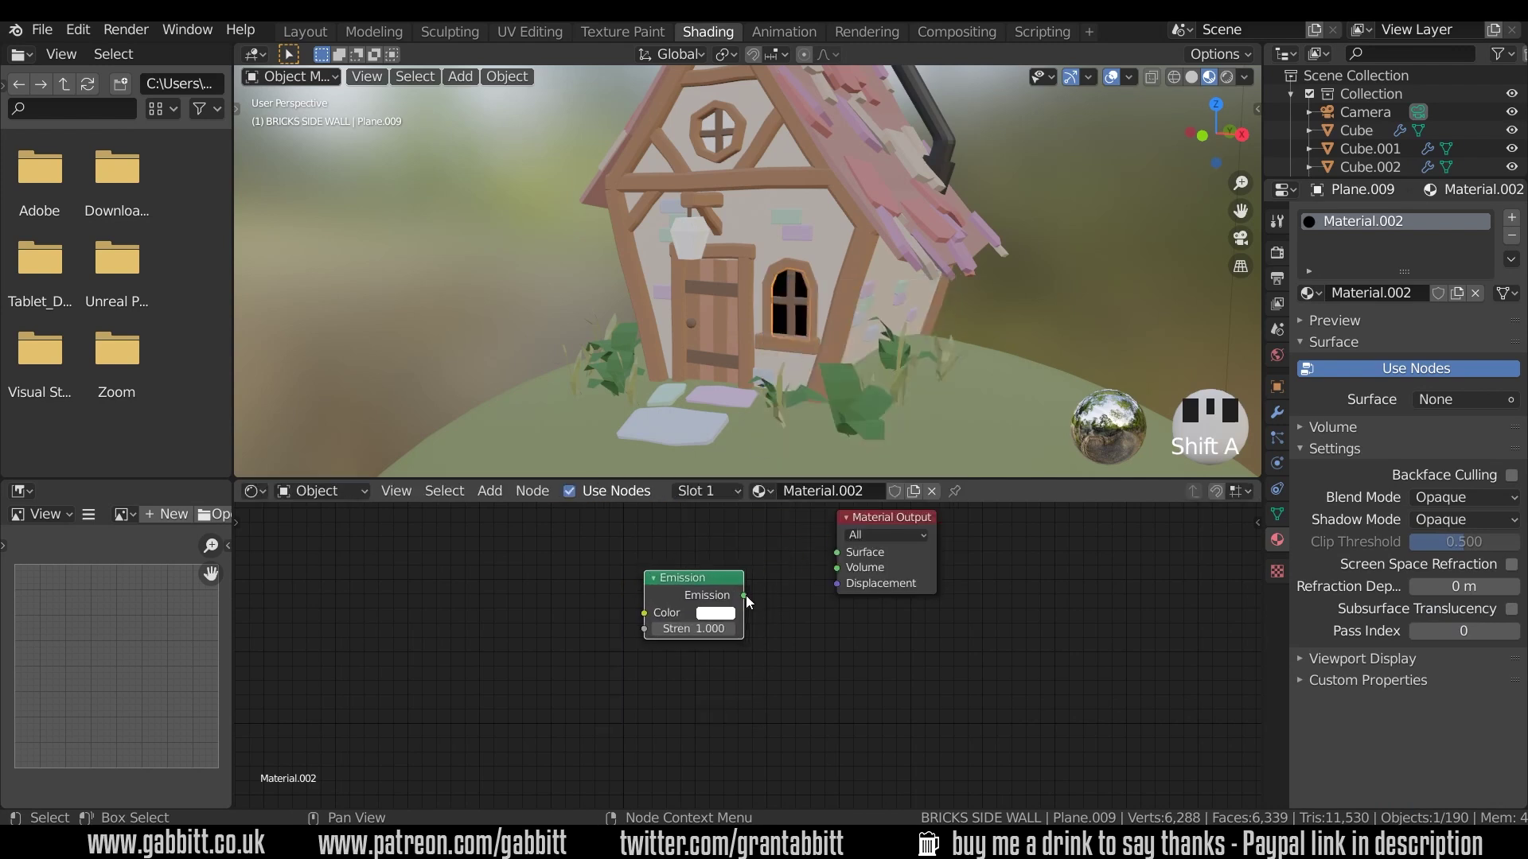
click(841, 558)
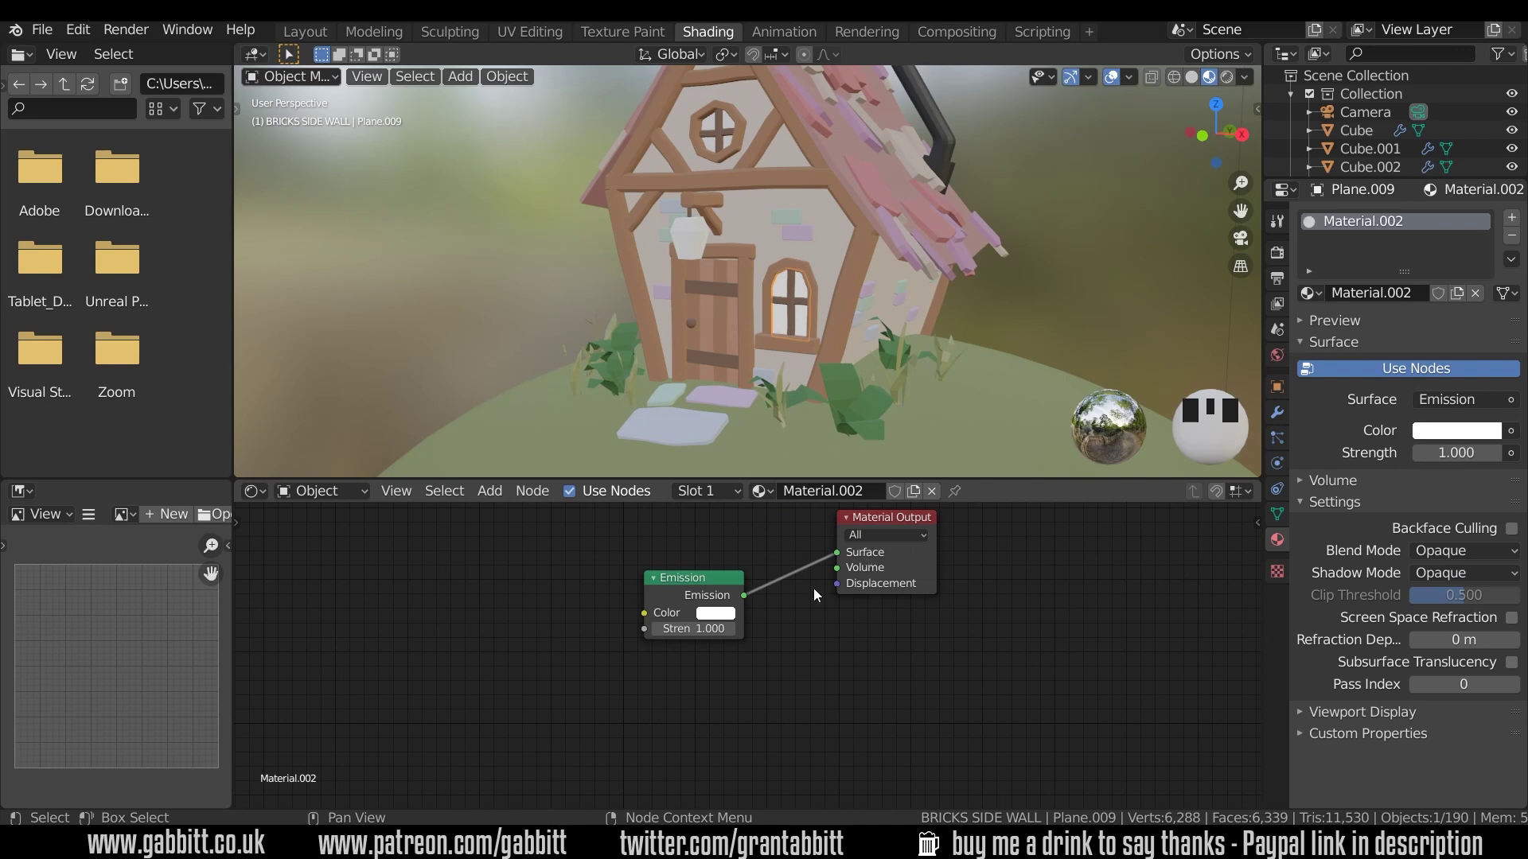
click(754, 475)
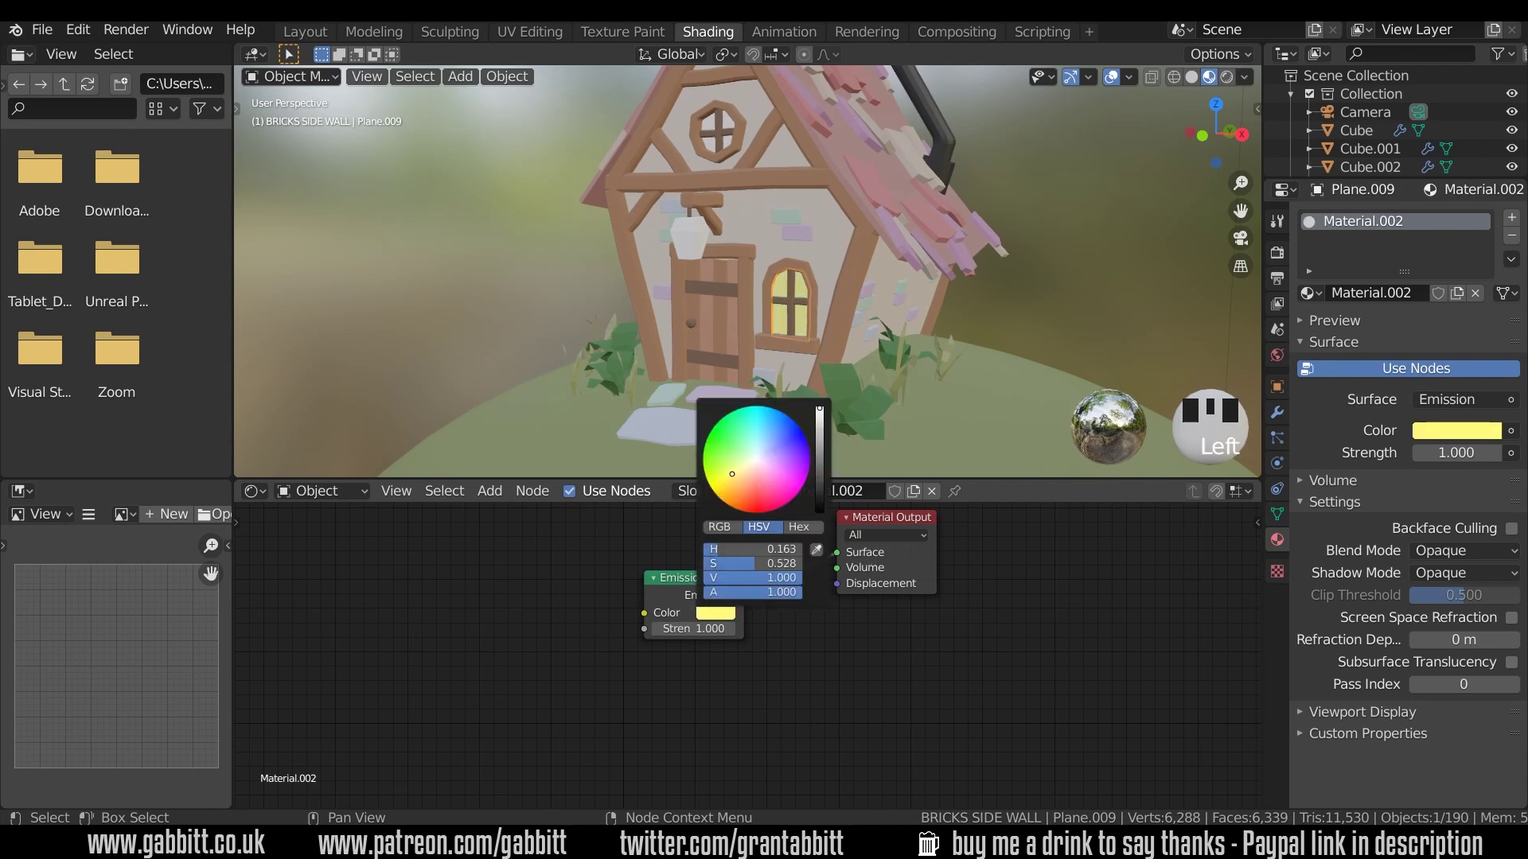
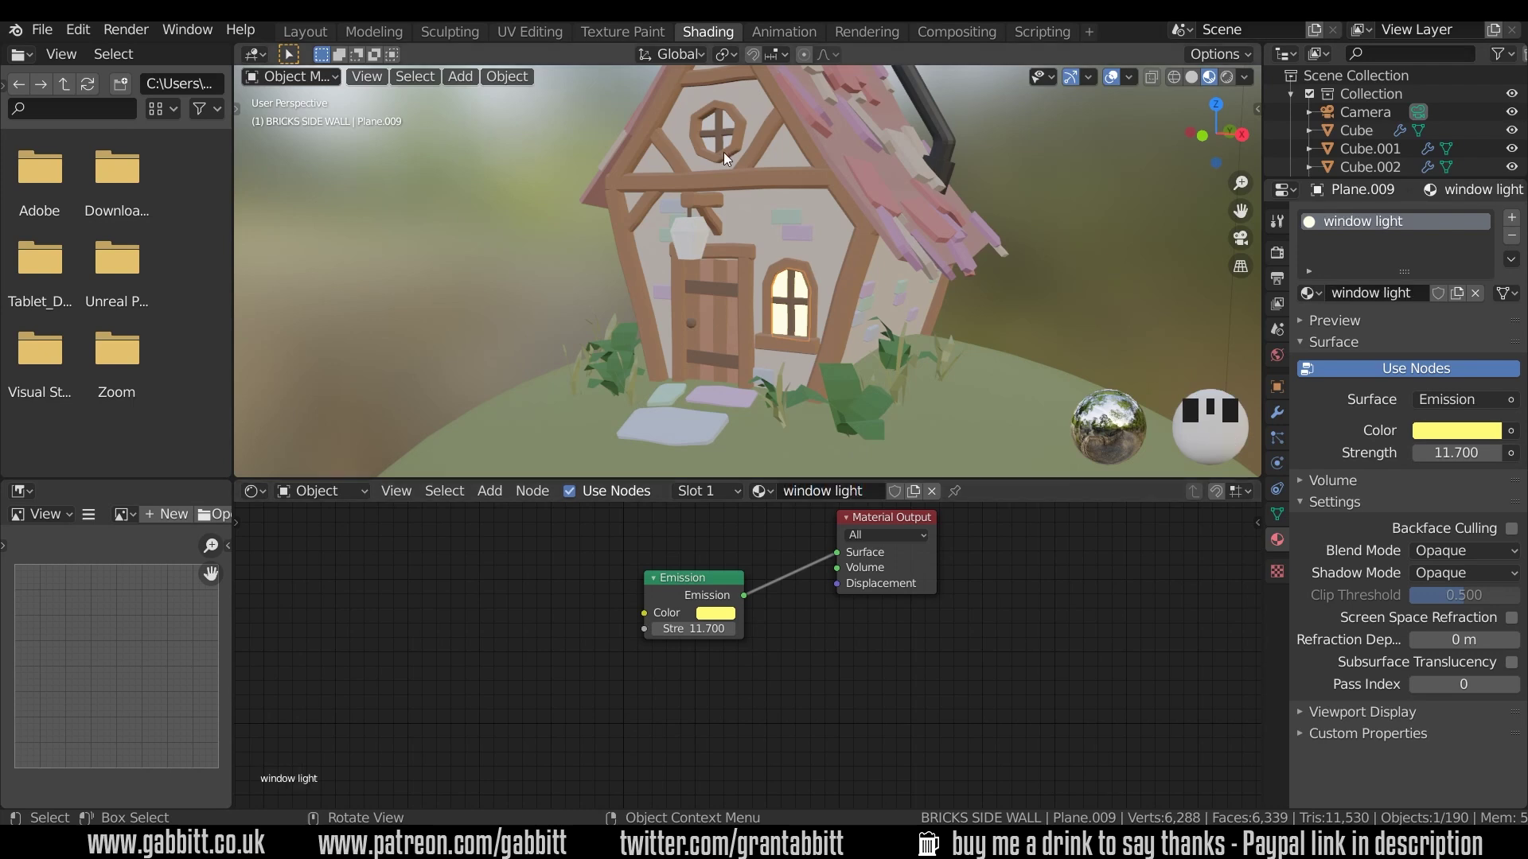
Link the 'window light' material onto the second window pane via Link Materials
click(713, 147)
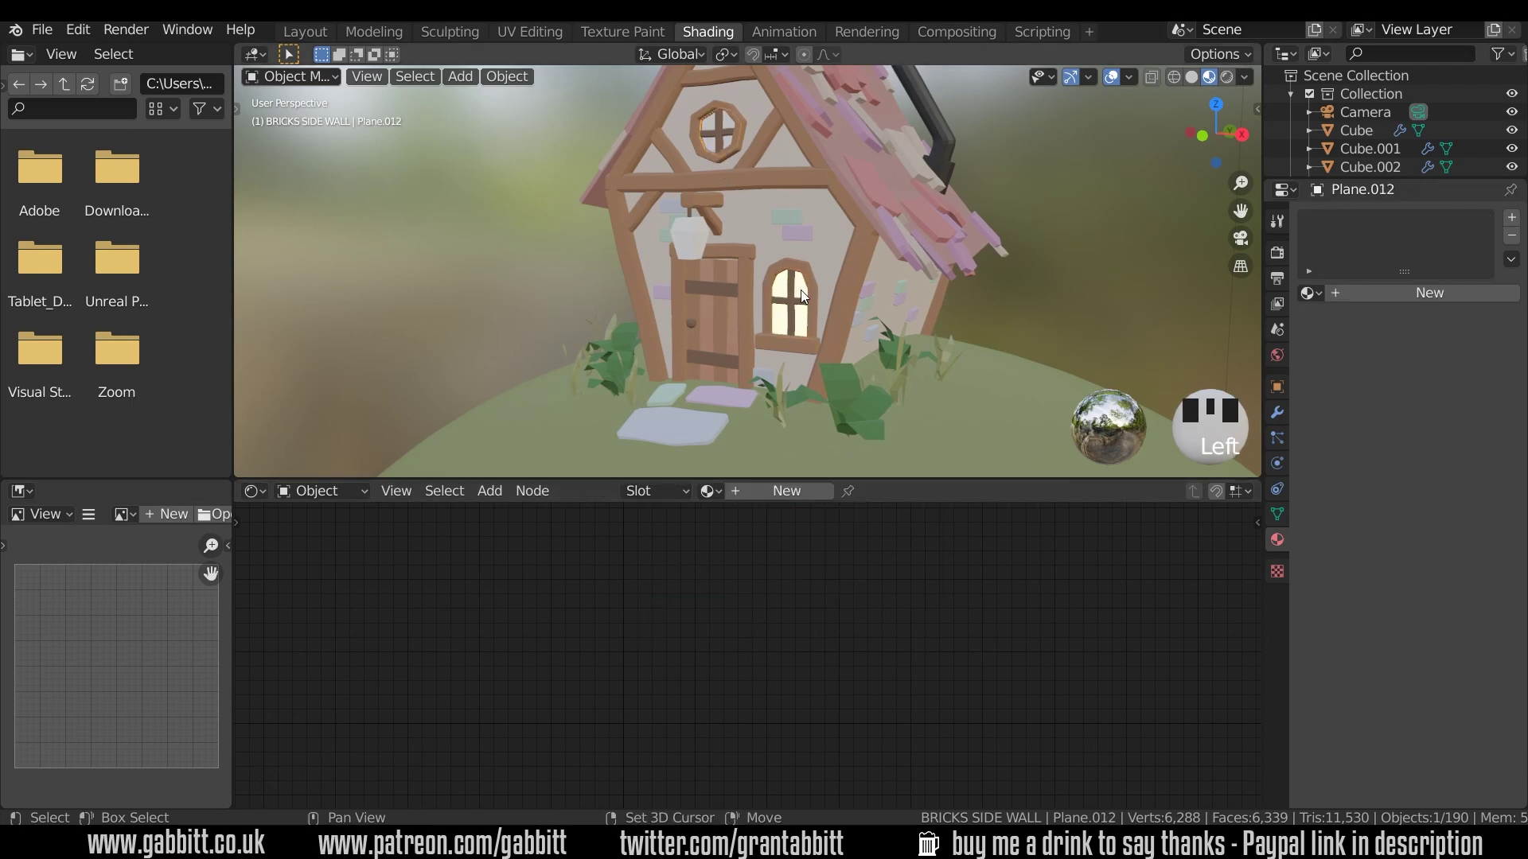
click(805, 297)
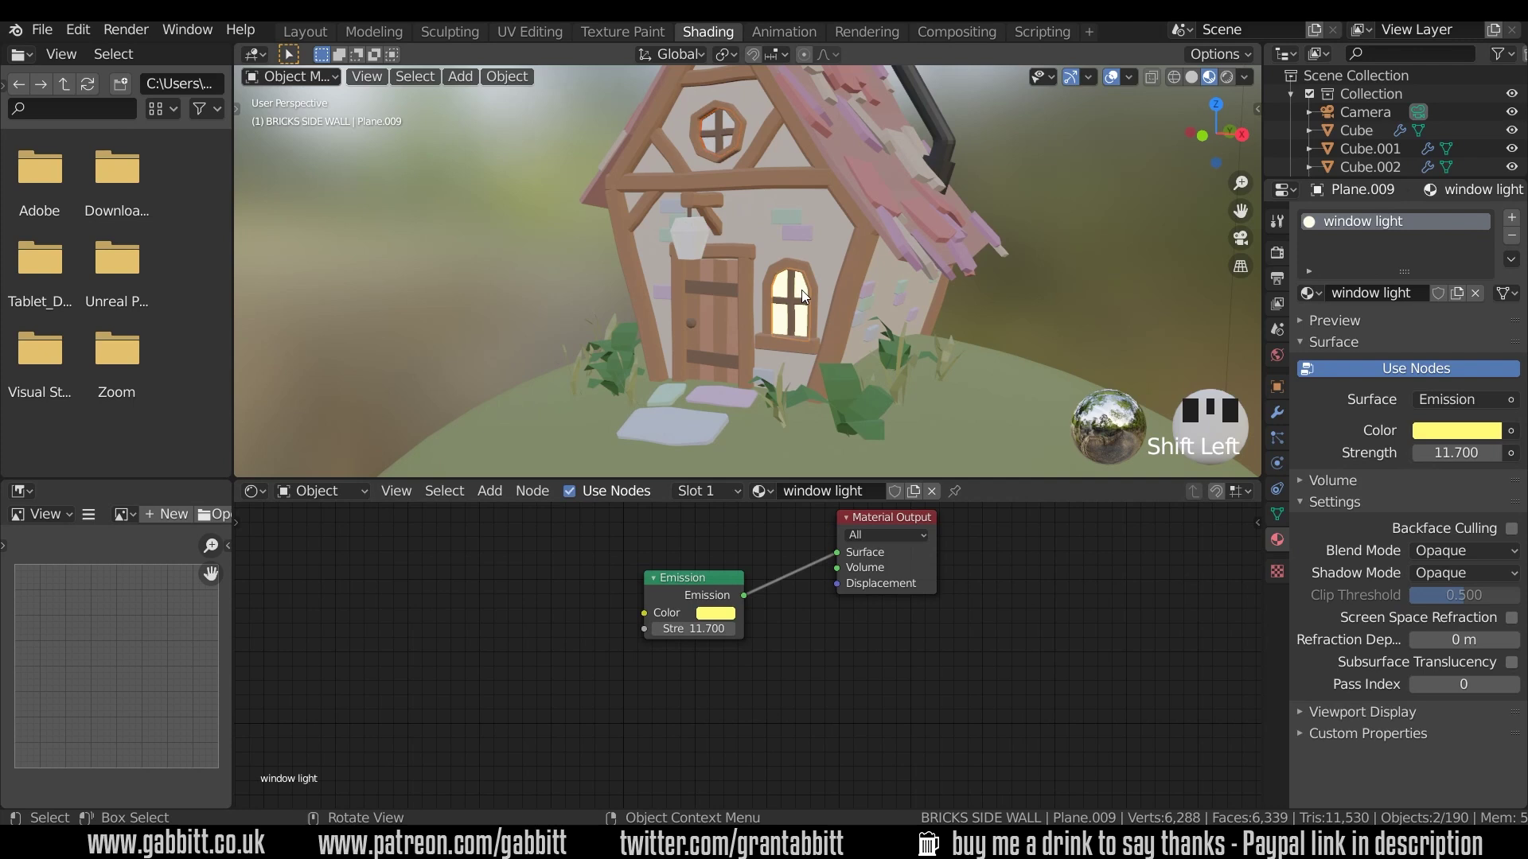
key(ctrl+l)
Select the hanging lantern above the door and move in close to it
drag(790, 336, 689, 247)
click(688, 247)
drag(764, 275, 790, 305)
scroll(up, 3)
scroll(up, 3)
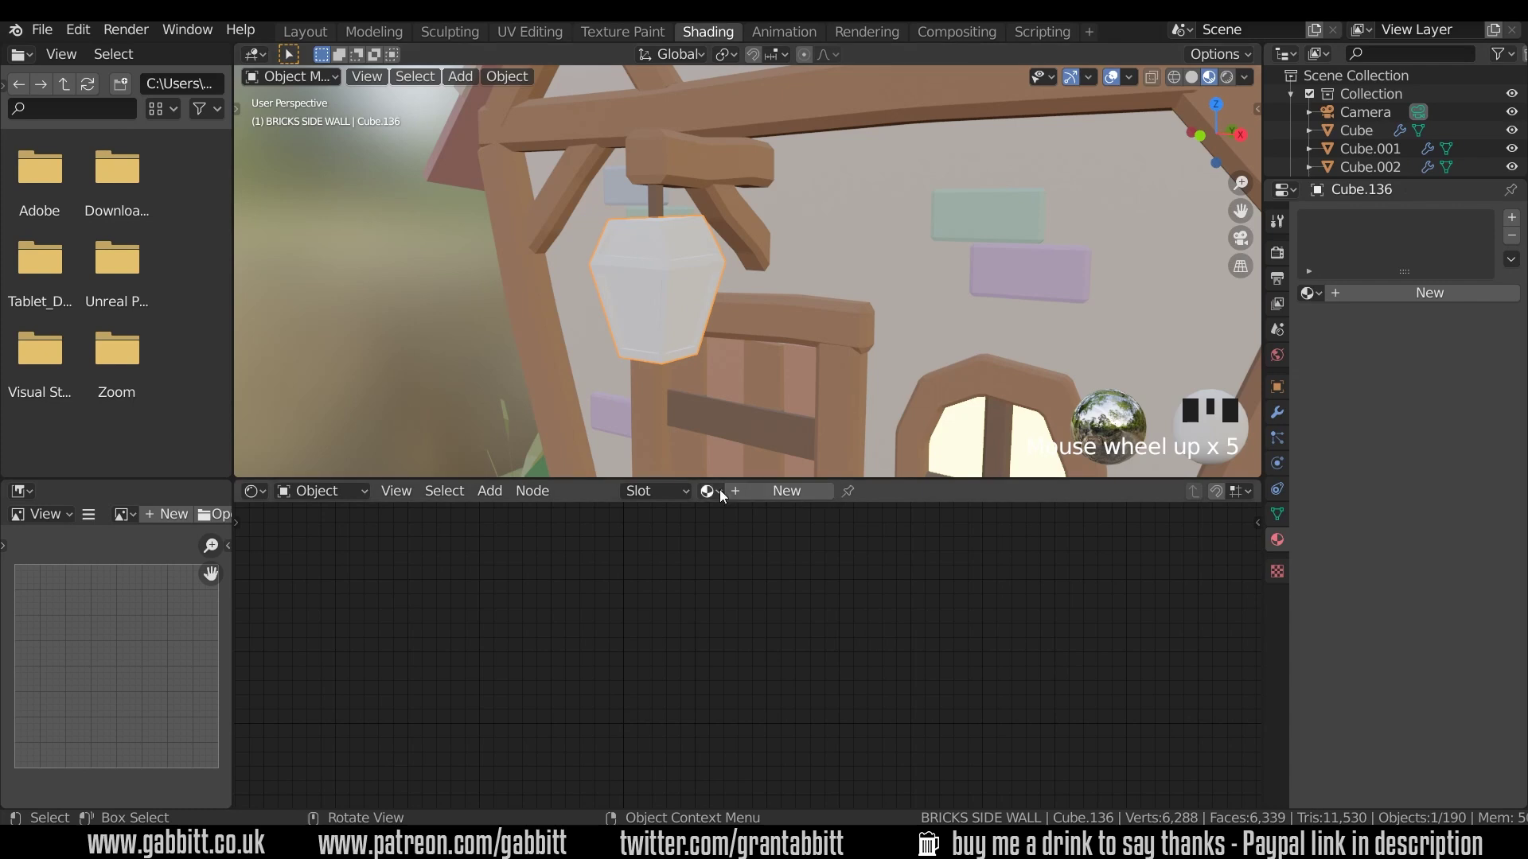
Assign the 'black' material to the lantern and add a second material slot
drag(745, 522, 893, 364)
scroll(down, 3)
scroll(down, 3)
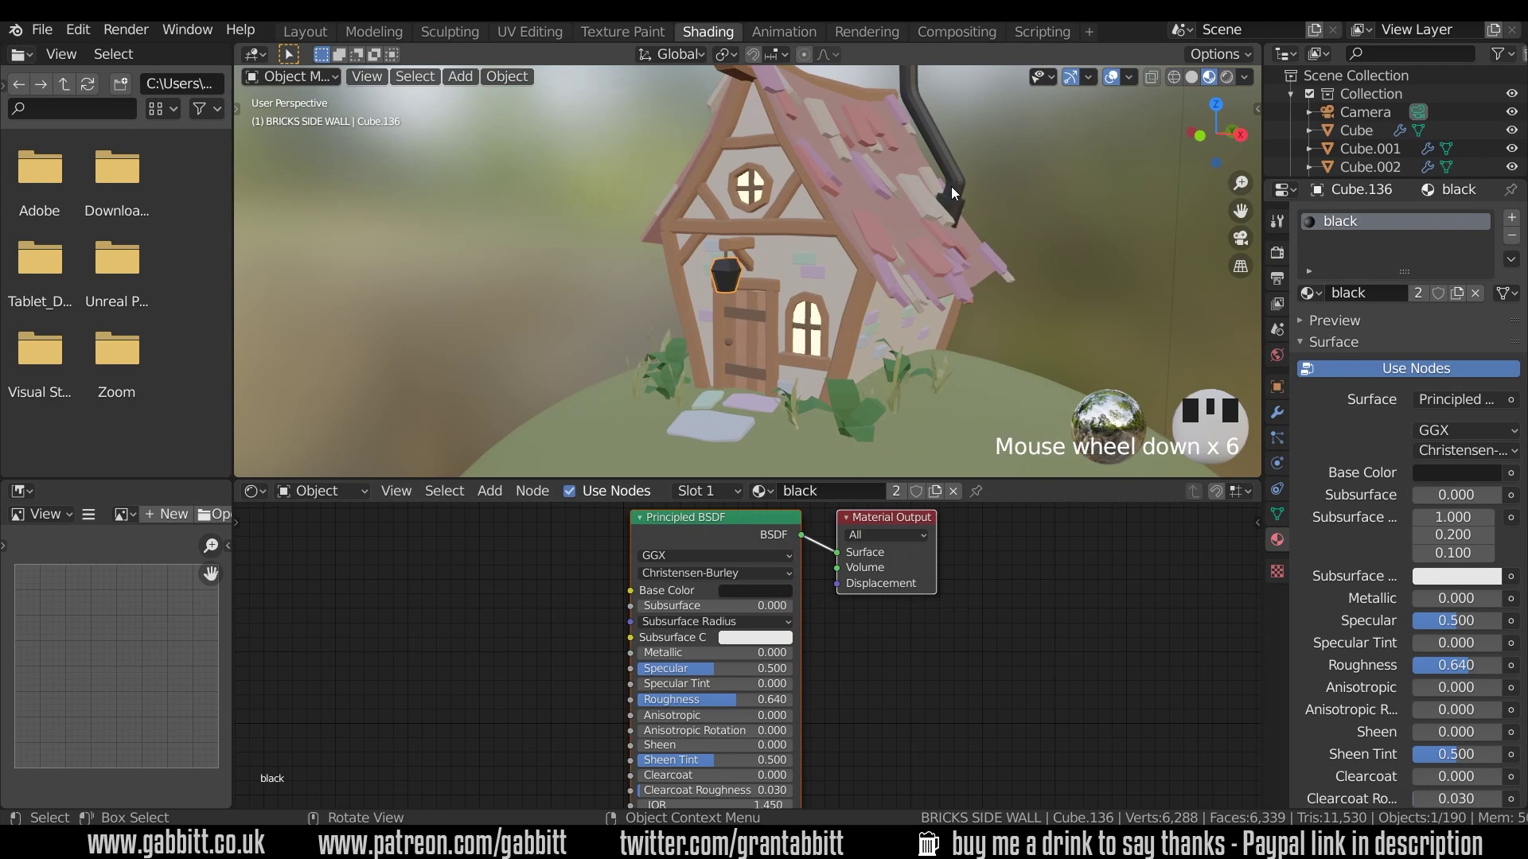
scroll(up, 3)
drag(818, 260, 1095, 438)
scroll(down, 3)
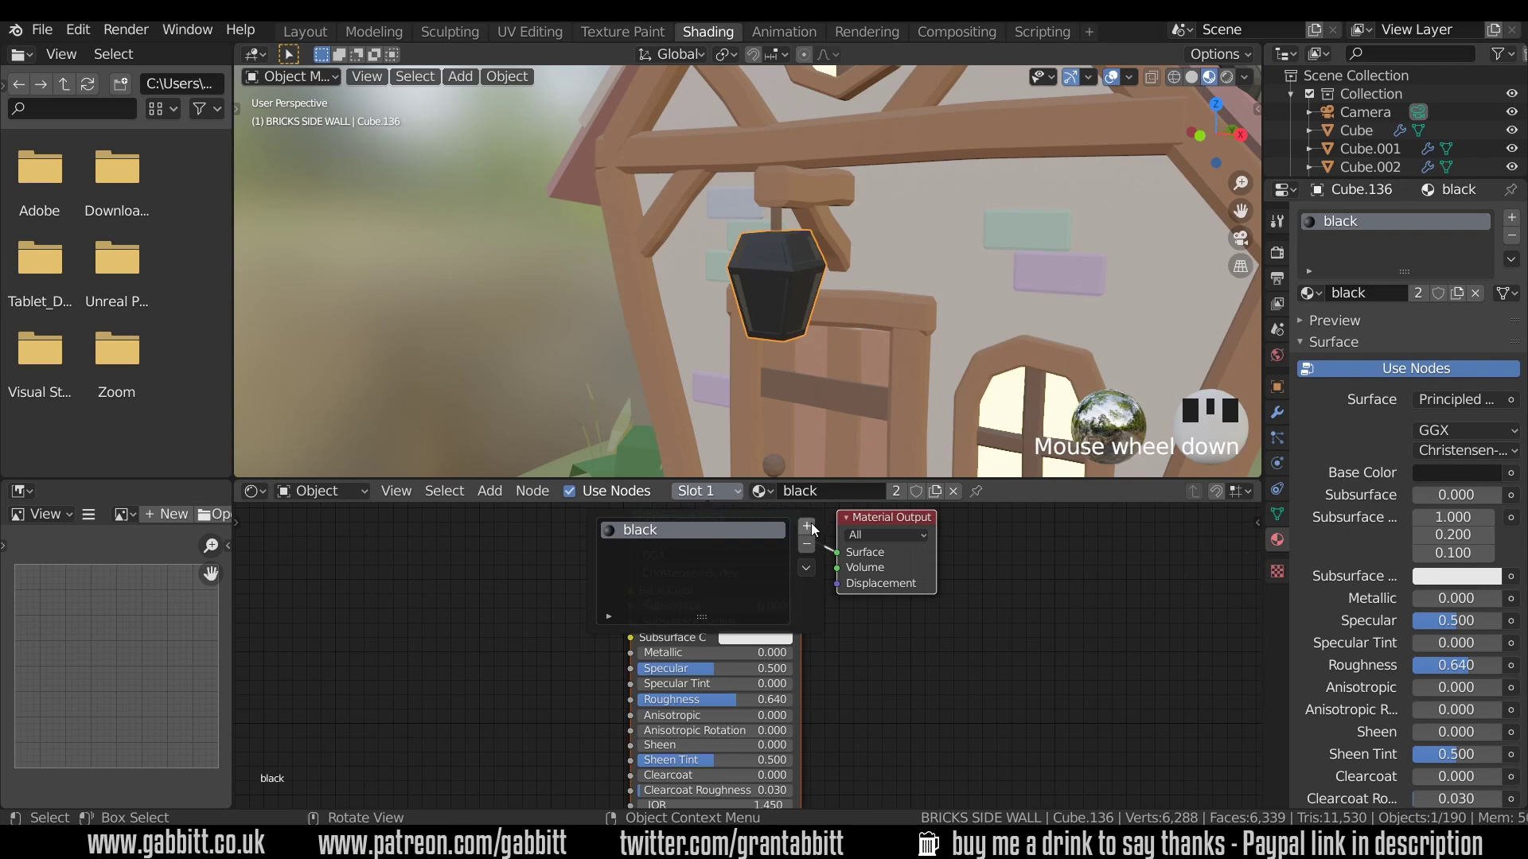
Set Slot 2 to 'window light' and assign it to the lantern's glass pane faces in Edit Mode
drag(626, 560, 767, 633)
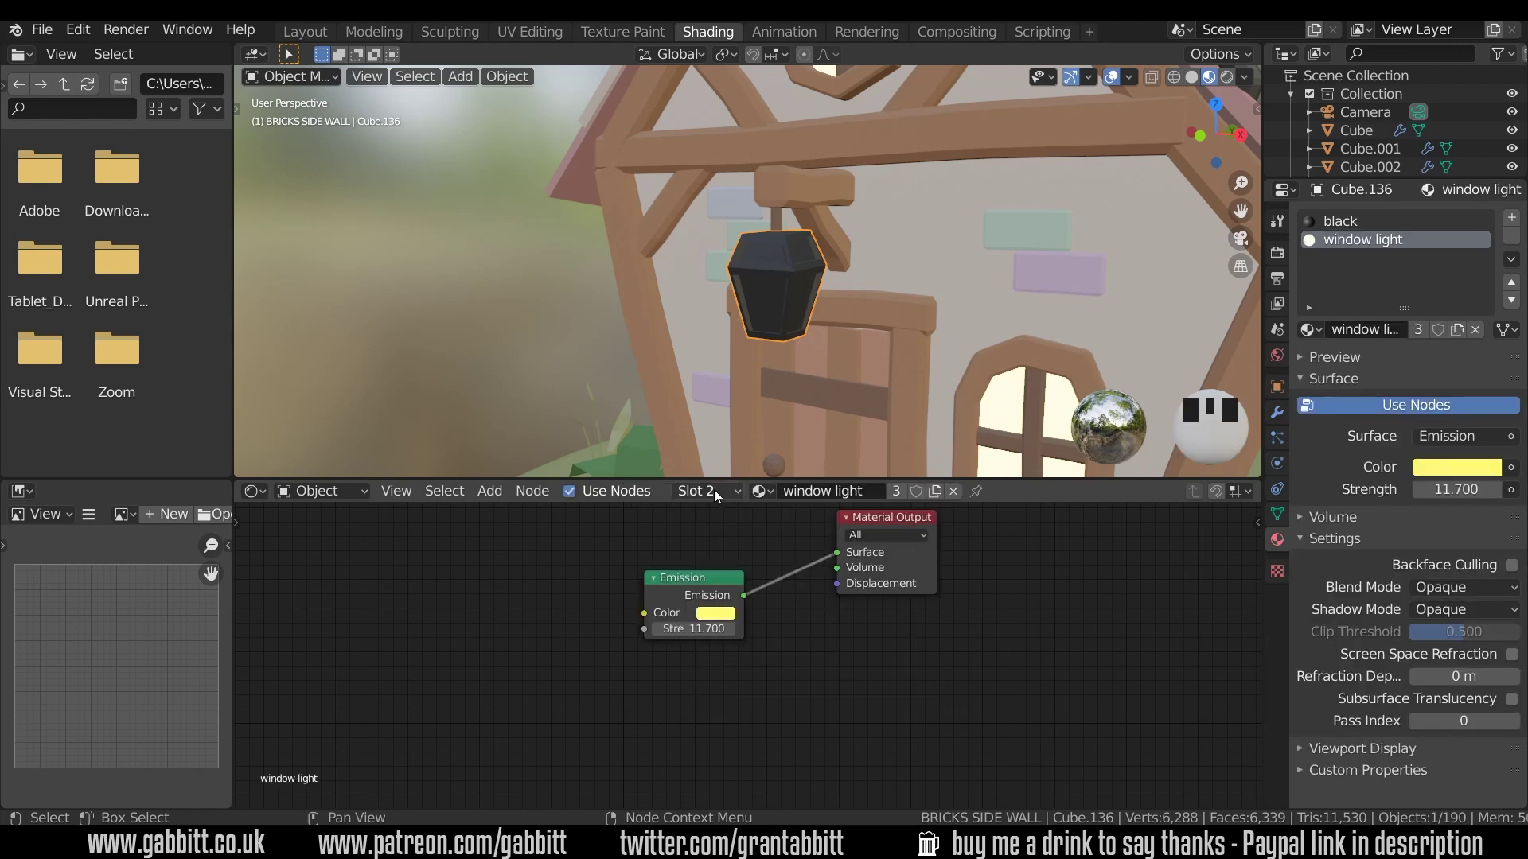
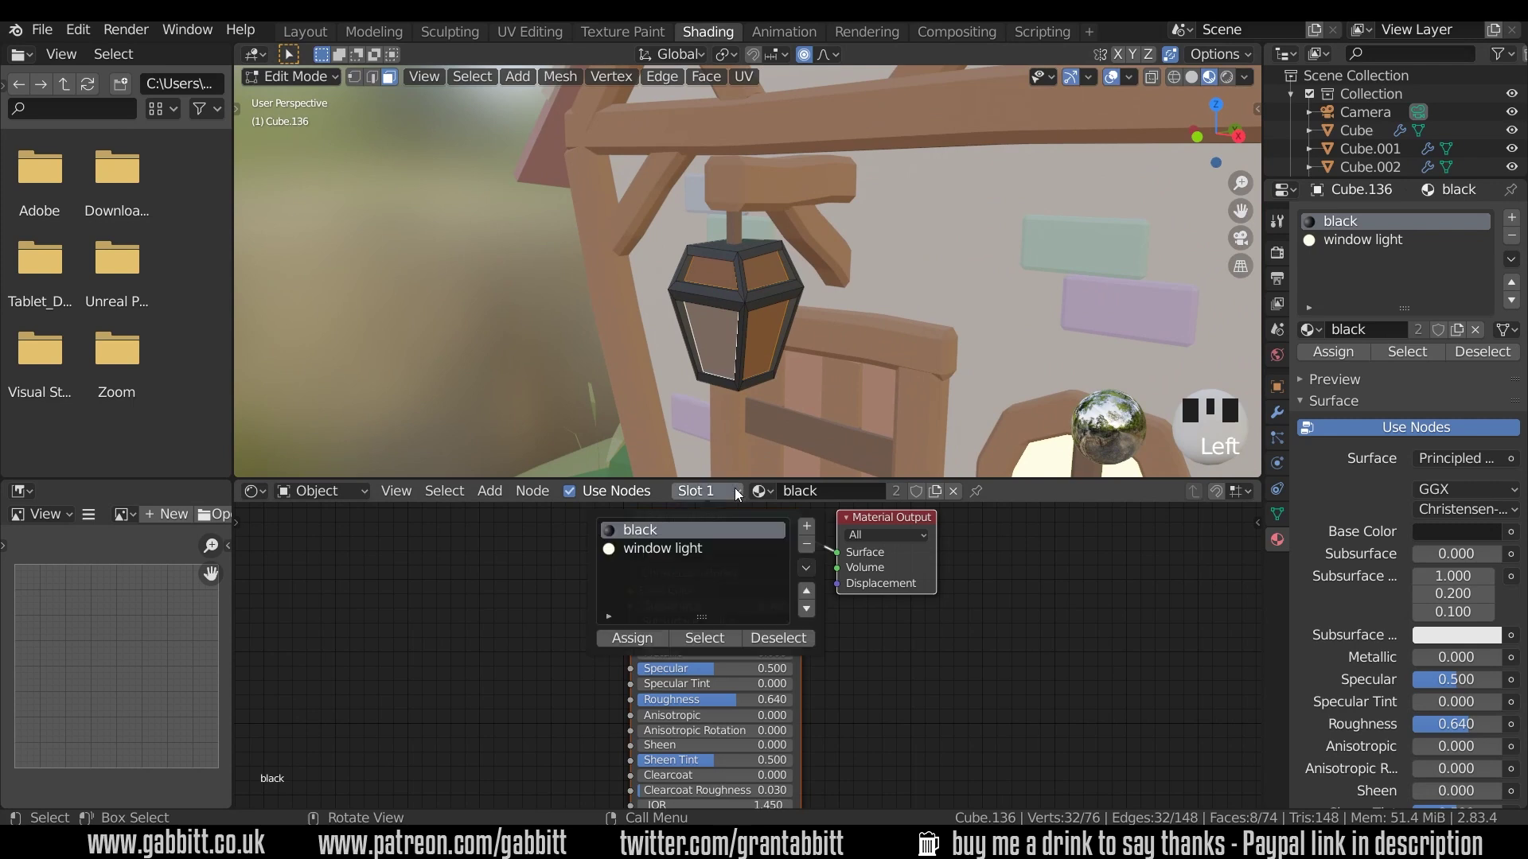
drag(671, 556, 643, 648)
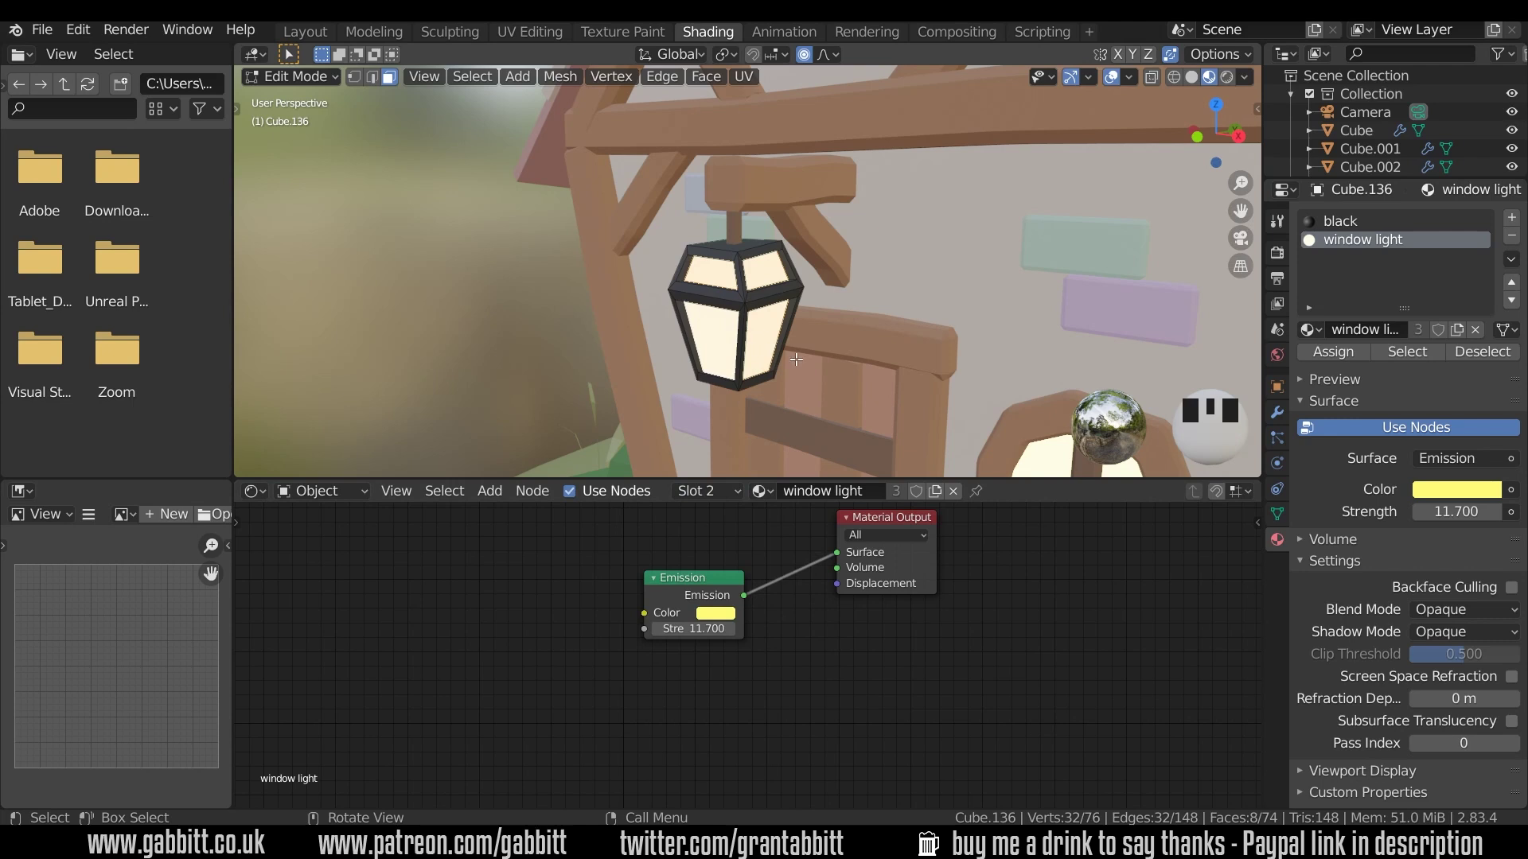
key(alt+a)
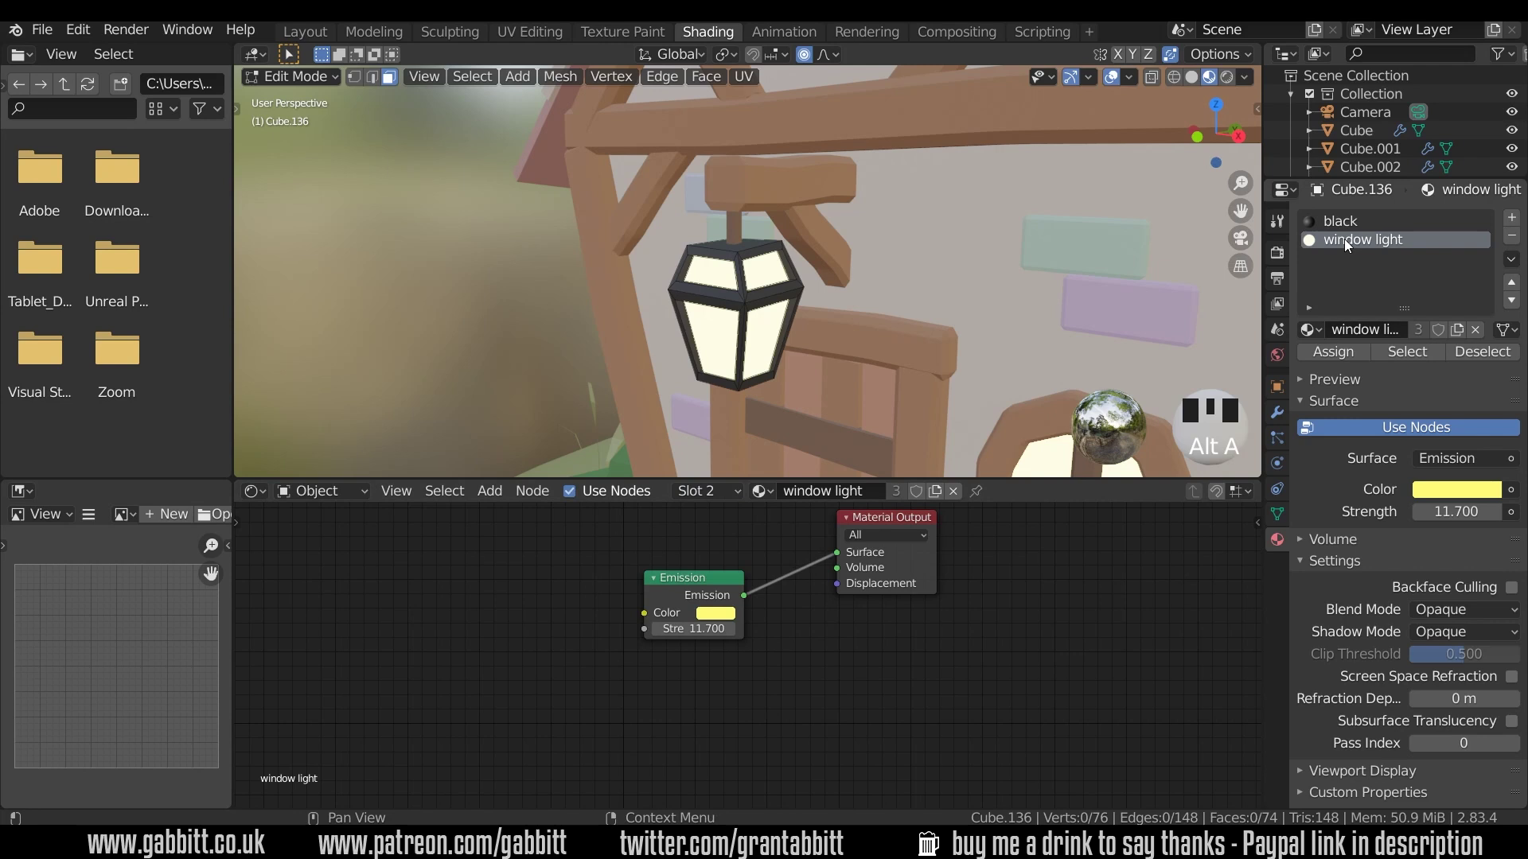
click(1348, 247)
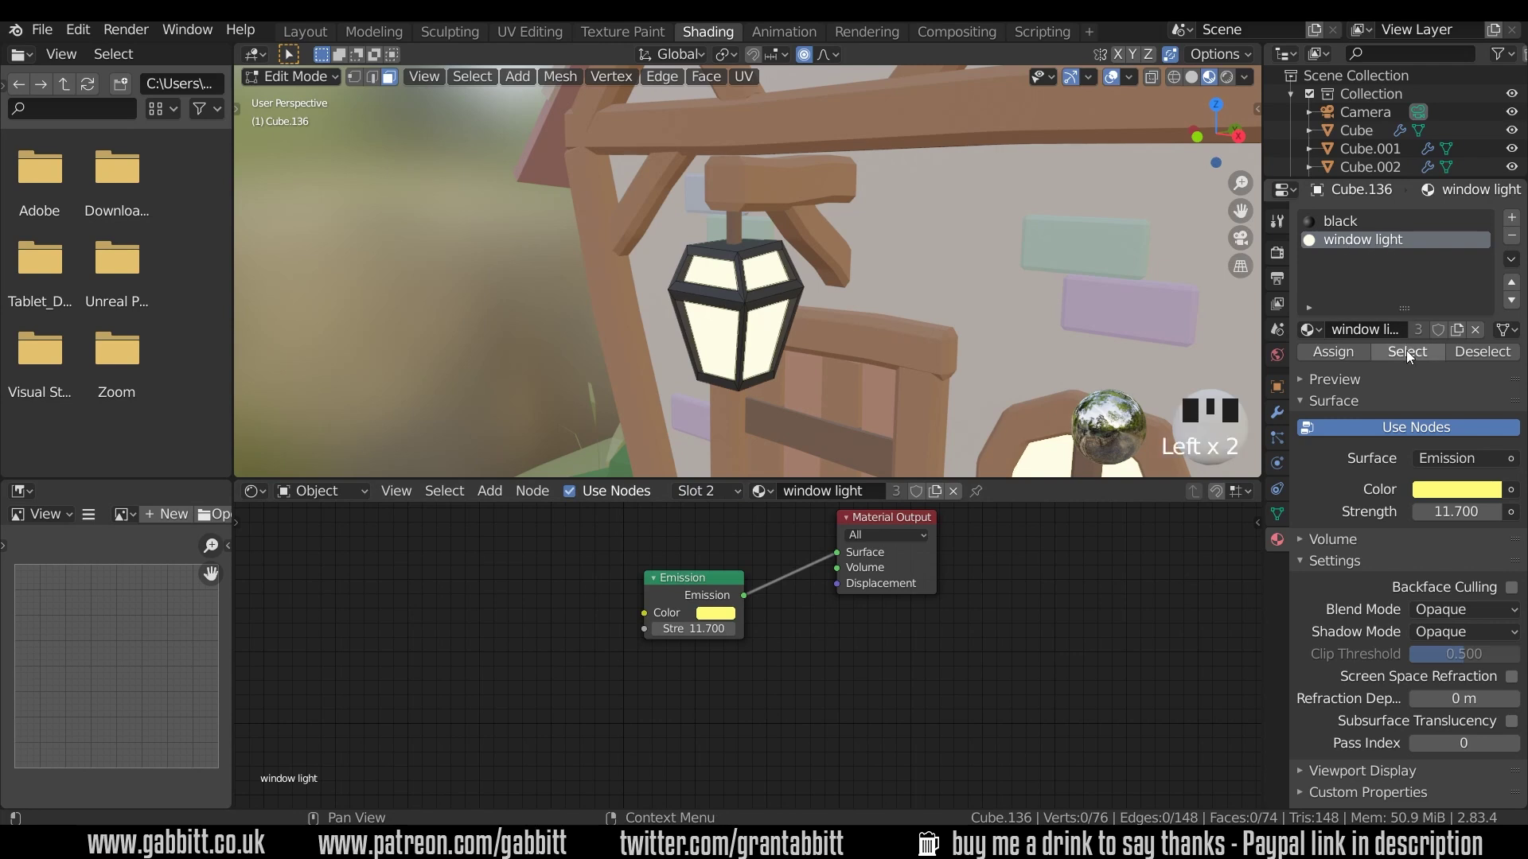